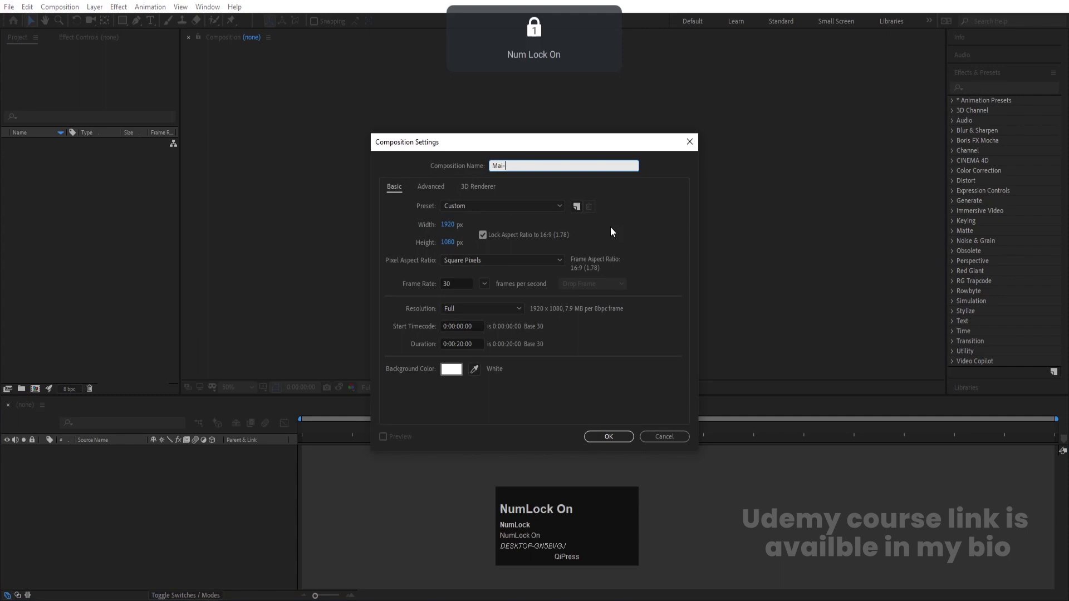
Step: Name the new 1920×1080, 30 fps, 20 s composition 'Mai-n Animation'
{"action": "key", "text": "space"}
{"action": "type", "text": "mation"}
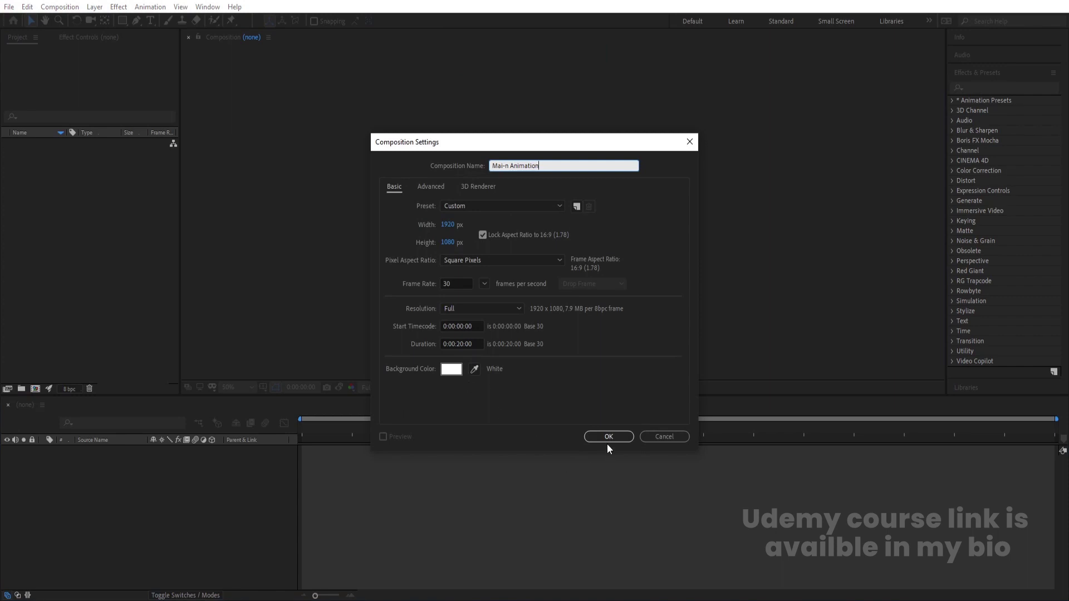
Step: Confirm the composition, then hide the logo's last letter in Photoshop to verify separate layers
{"action": "left_click", "coordinate": [608, 444]}
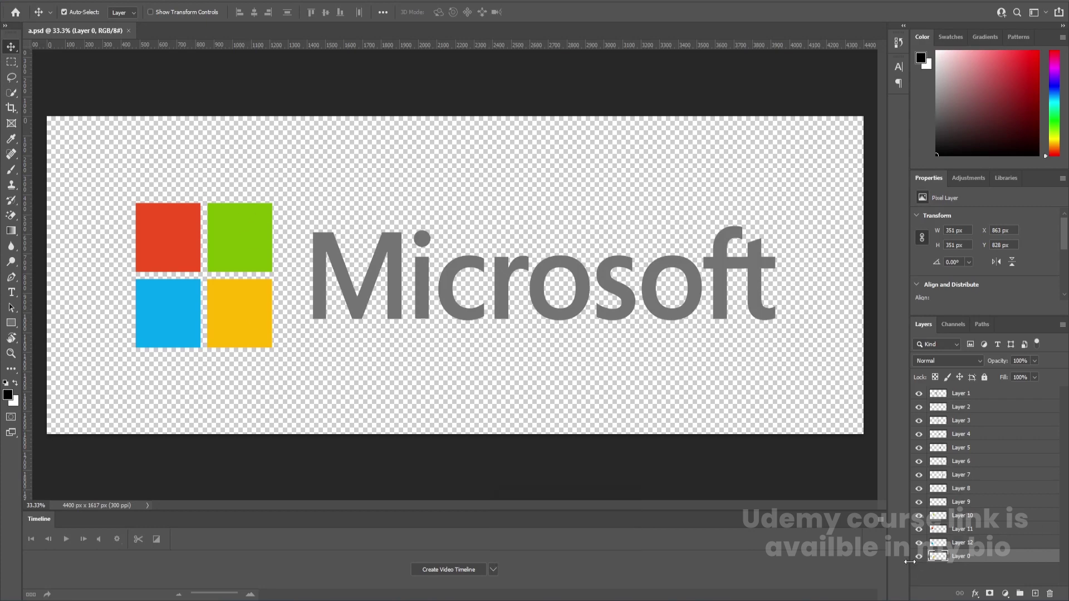
{"action": "left_click", "coordinate": [920, 563]}
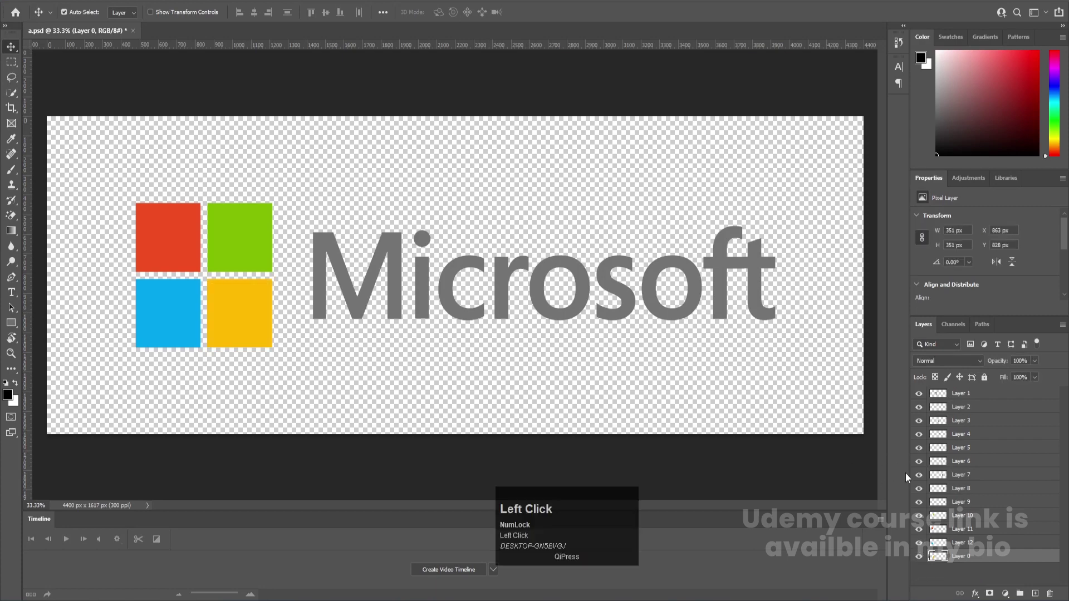
{"action": "left_click", "coordinate": [924, 520]}
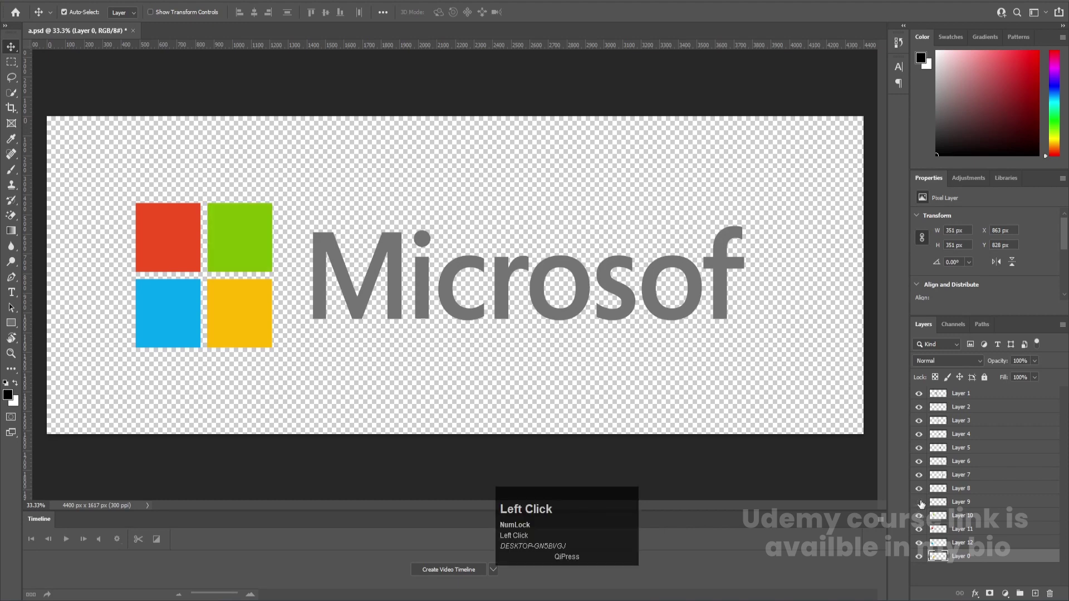
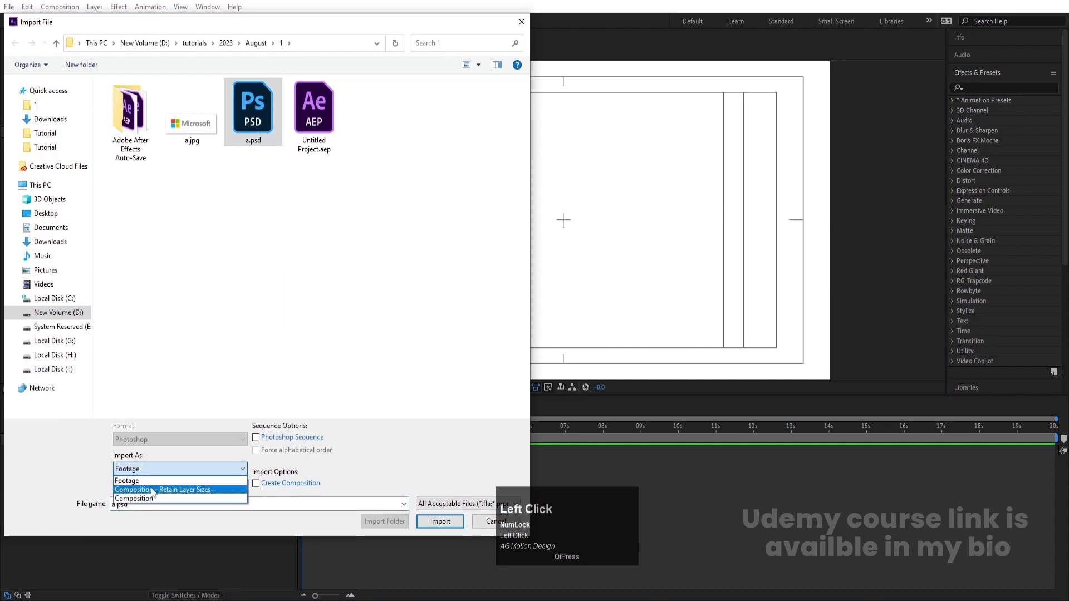
Step: Import a.psd as Composition - Retain Layer Sizes with editable layer styles and select comp a's layers
{"action": "left_click", "coordinate": [154, 491]}
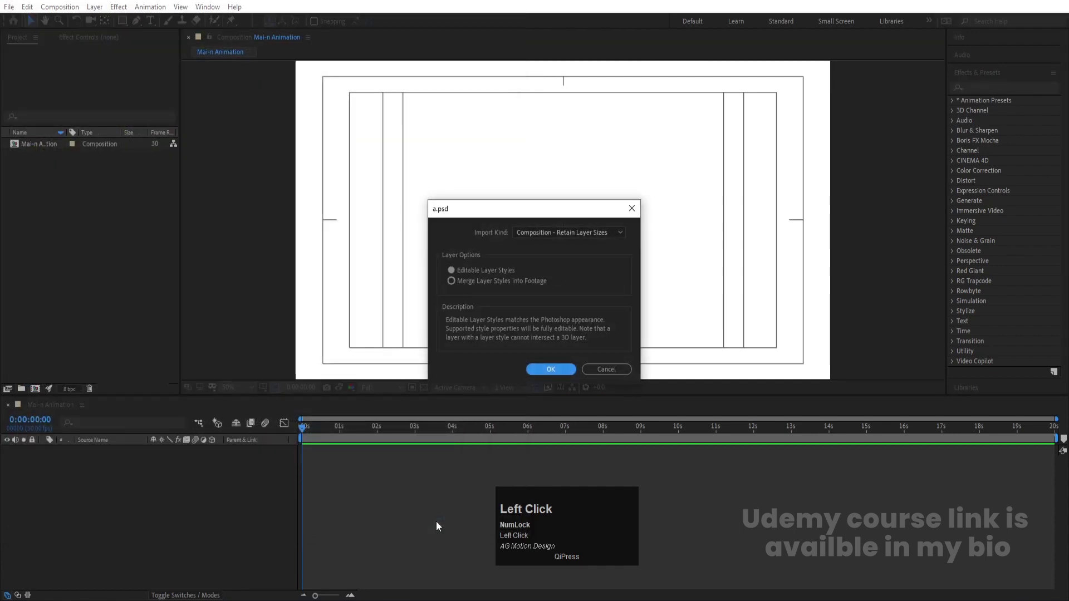
{"action": "left_click", "coordinate": [549, 370]}
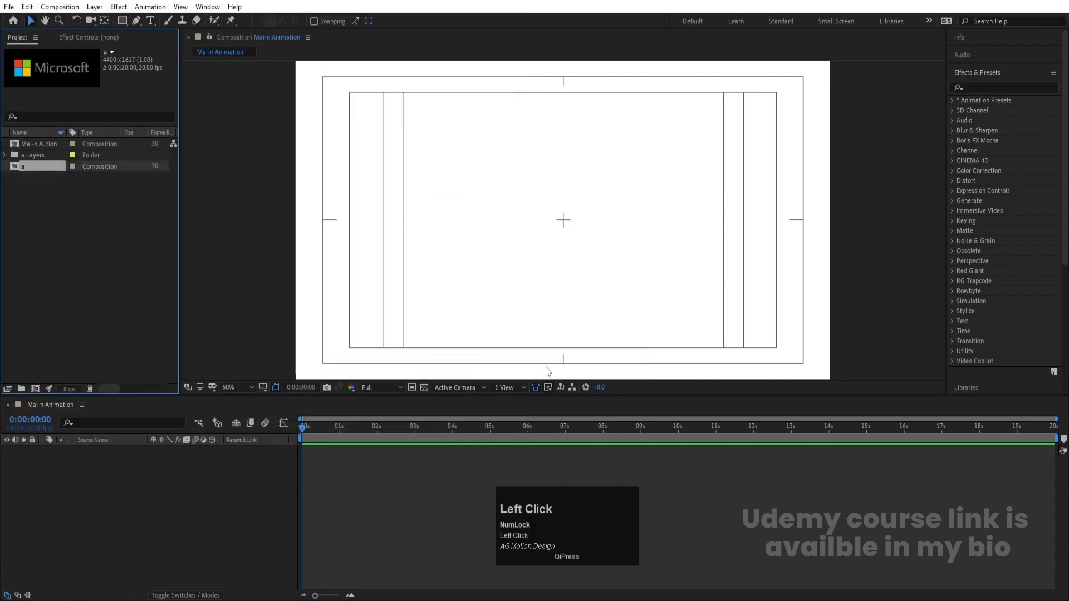
{"action": "left_click", "coordinate": [30, 171]}
{"action": "key", "text": "ctrl+a"}
Step: Select the temporary scaling null in Mai-n Animation so it can be removed
{"action": "scroll", "scroll_direction": "down", "scroll_amount": 3}
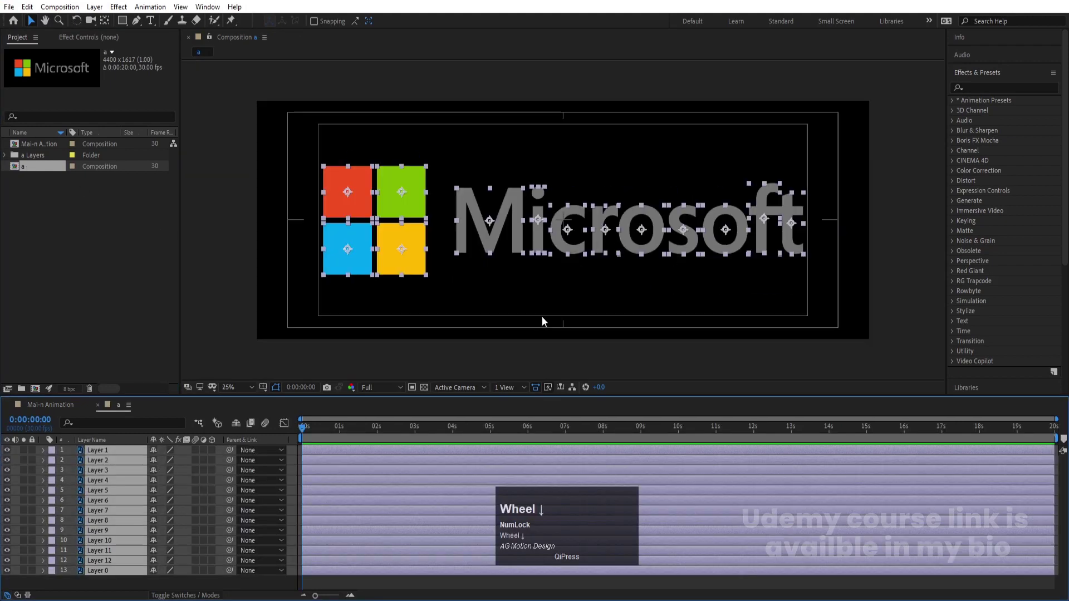
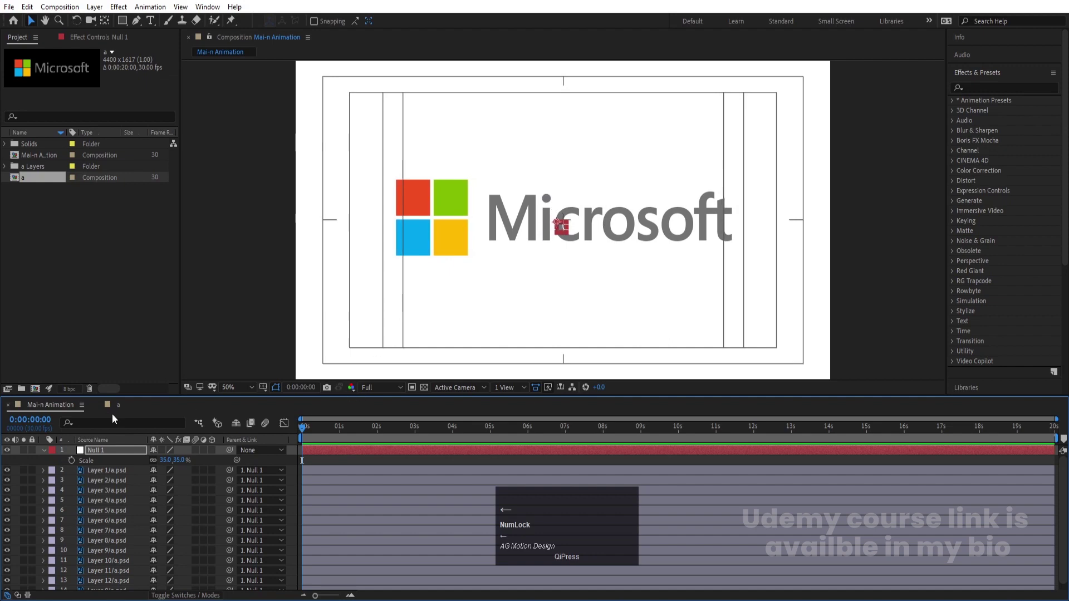
{"action": "left_click", "coordinate": [116, 450]}
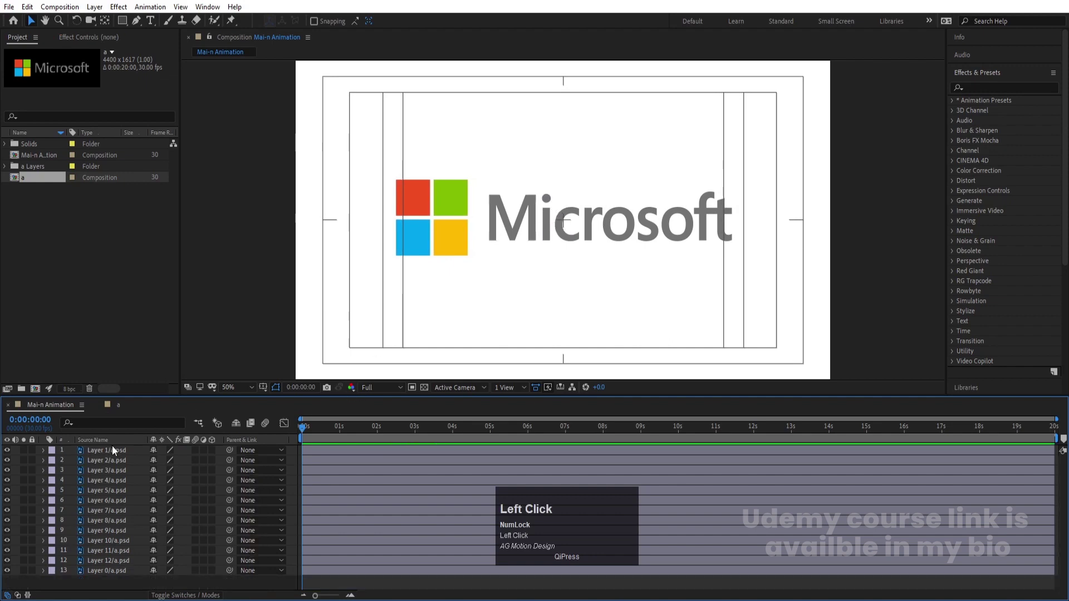
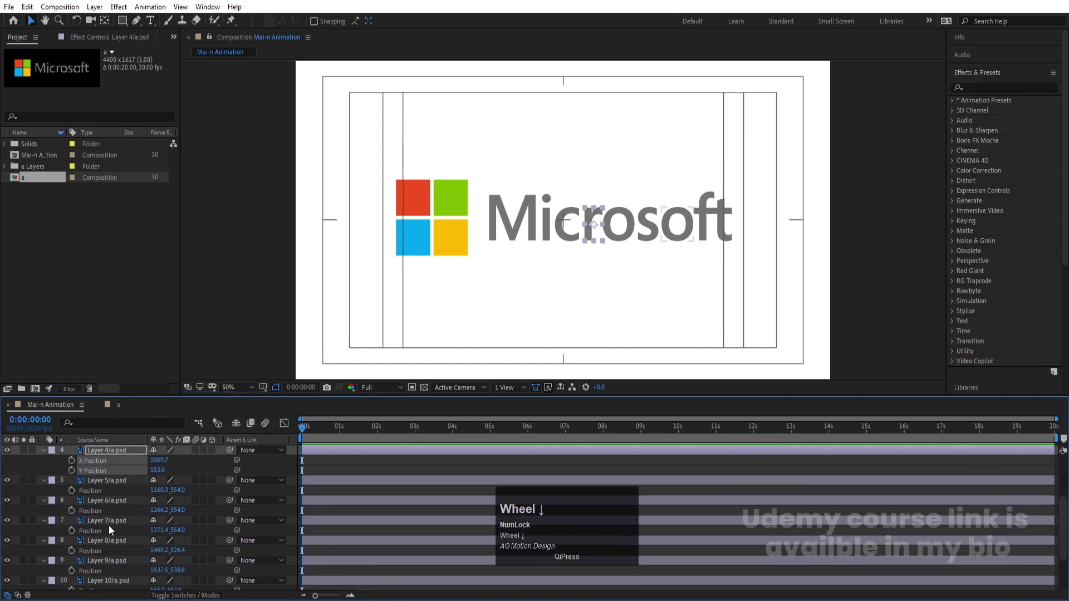
Step: Separate Position into X and Y for Layer 5, Layer 6 and the next layer
{"action": "left_click", "coordinate": [106, 490]}
{"action": "right_click", "coordinate": [106, 490]}
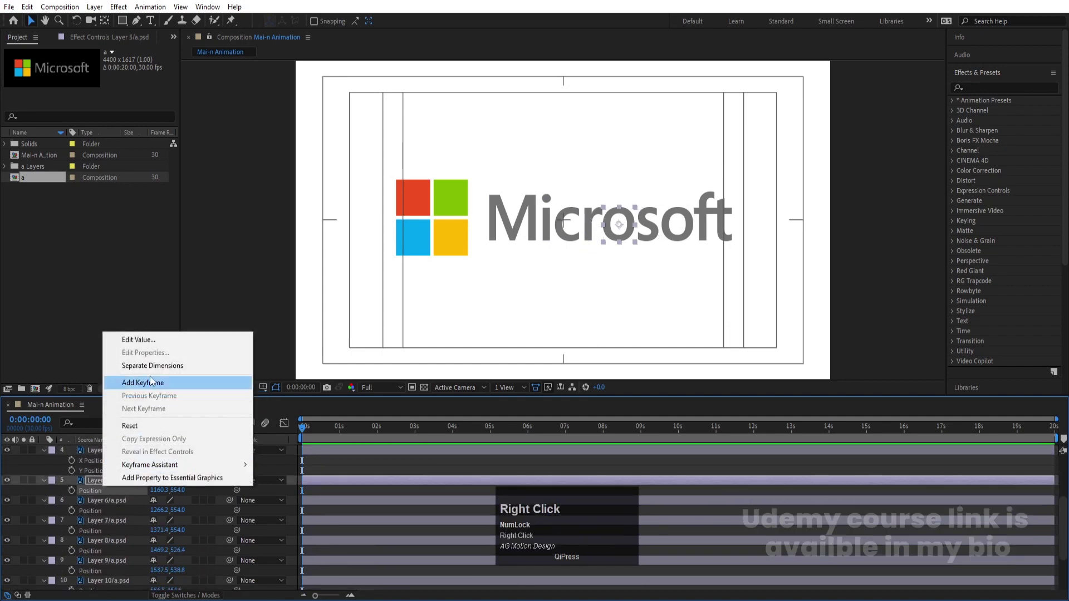
{"action": "left_click", "coordinate": [153, 368]}
{"action": "right_click", "coordinate": [107, 523]}
{"action": "left_click", "coordinate": [147, 395]}
{"action": "scroll", "scroll_direction": "down", "scroll_amount": 3}
{"action": "scroll", "scroll_direction": "up", "scroll_amount": 3}
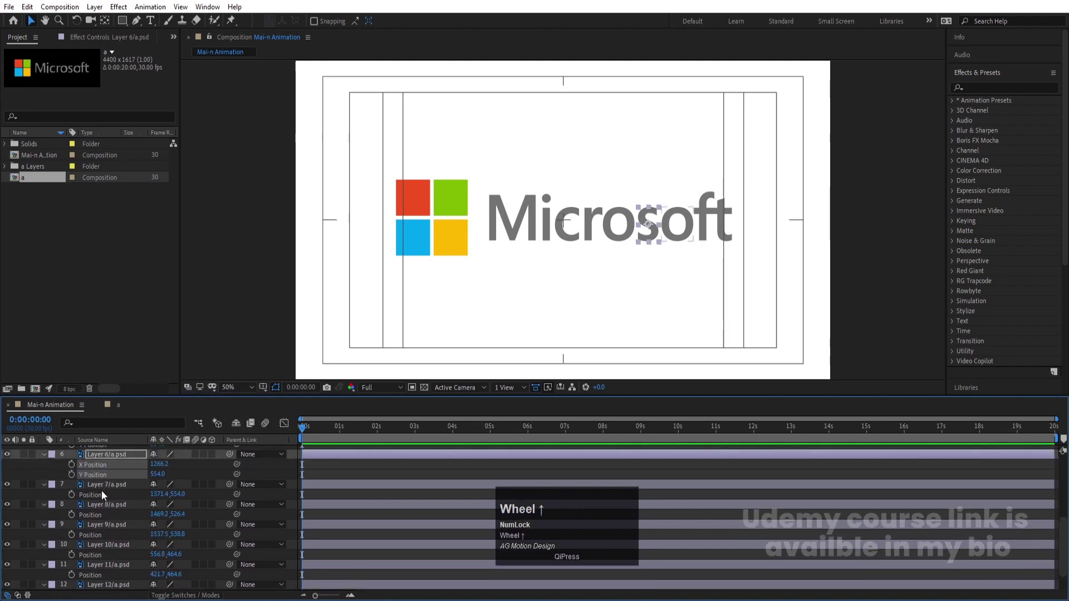
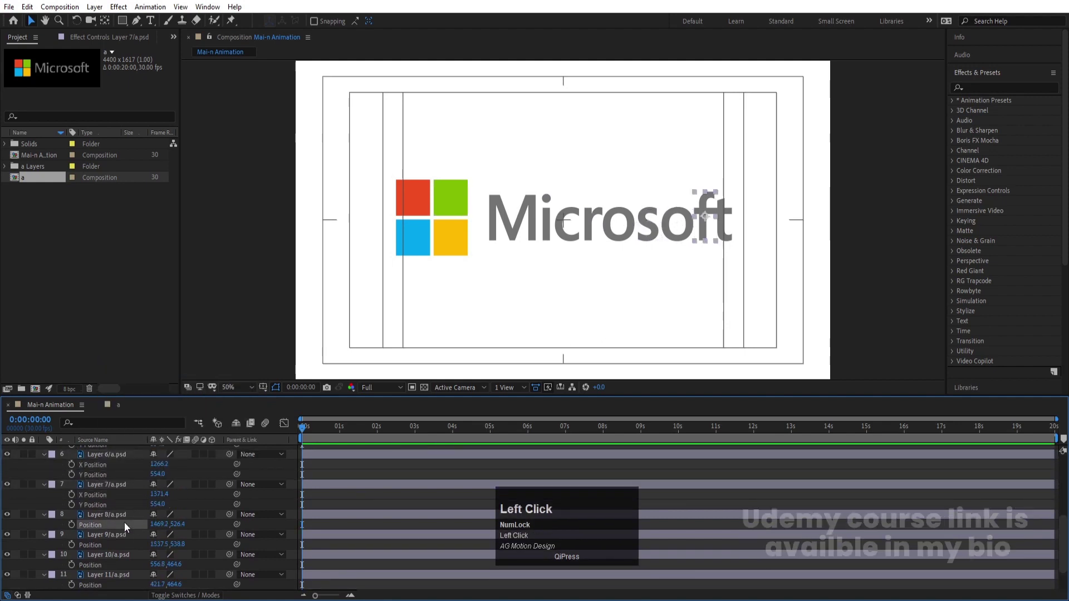
{"action": "scroll", "scroll_direction": "down", "scroll_amount": 3}
{"action": "left_click", "coordinate": [101, 507]}
{"action": "right_click", "coordinate": [101, 507]}
{"action": "left_click", "coordinate": [172, 389]}
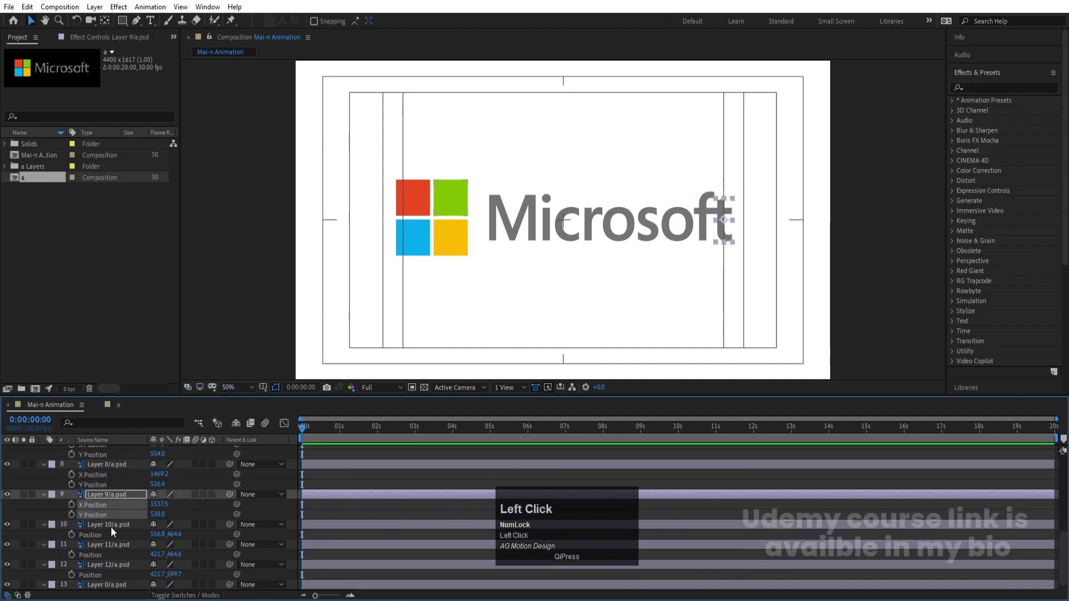
Step: Separate Position into X and Y for the remaining layers, including Layer 12 and Layer 0
{"action": "scroll", "scroll_direction": "down", "scroll_amount": 3}
{"action": "left_click", "coordinate": [99, 545]}
{"action": "right_click", "coordinate": [104, 547]}
{"action": "left_click", "coordinate": [137, 429]}
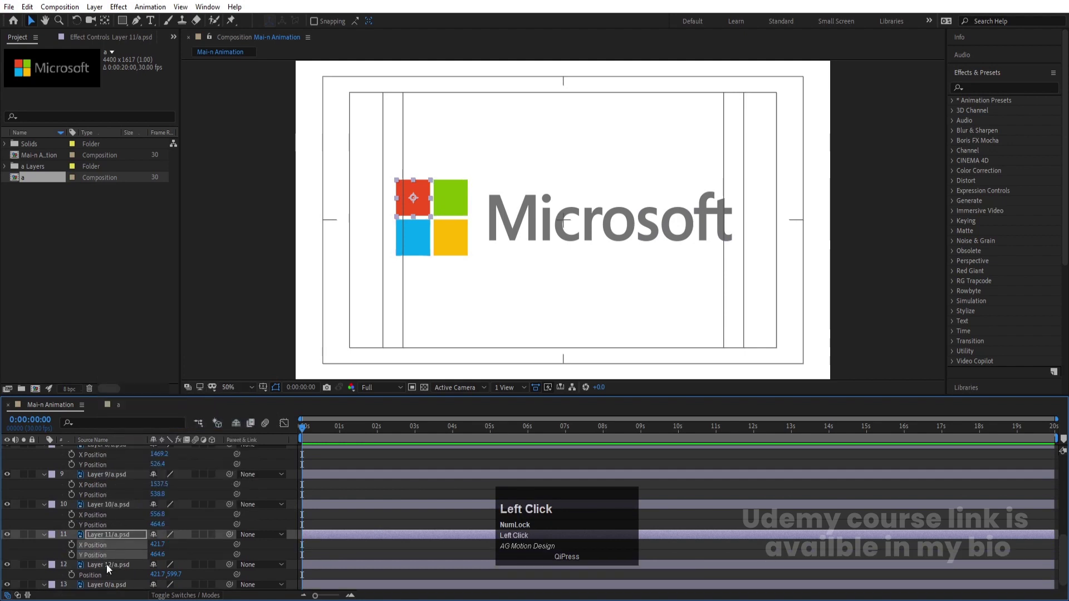
{"action": "right_click", "coordinate": [102, 580]}
{"action": "left_click", "coordinate": [144, 459]}
{"action": "scroll", "scroll_direction": "down", "scroll_amount": 3}
{"action": "left_click", "coordinate": [108, 587]}
{"action": "right_click", "coordinate": [109, 587]}
{"action": "left_click", "coordinate": [135, 469]}
{"action": "scroll", "scroll_direction": "down", "scroll_amount": 3}
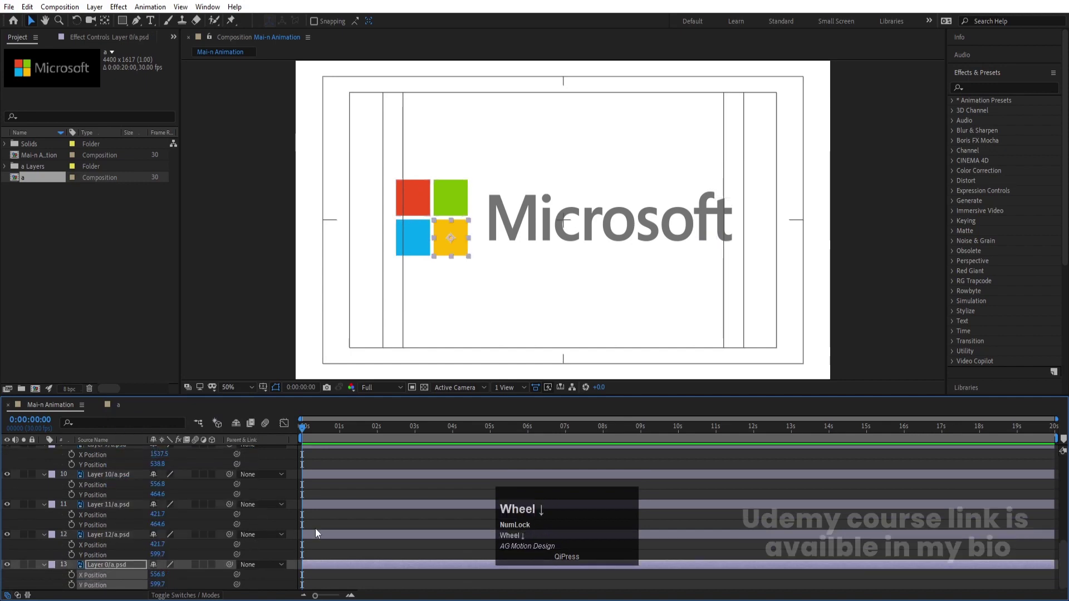
{"action": "scroll", "scroll_direction": "up", "scroll_amount": 3}
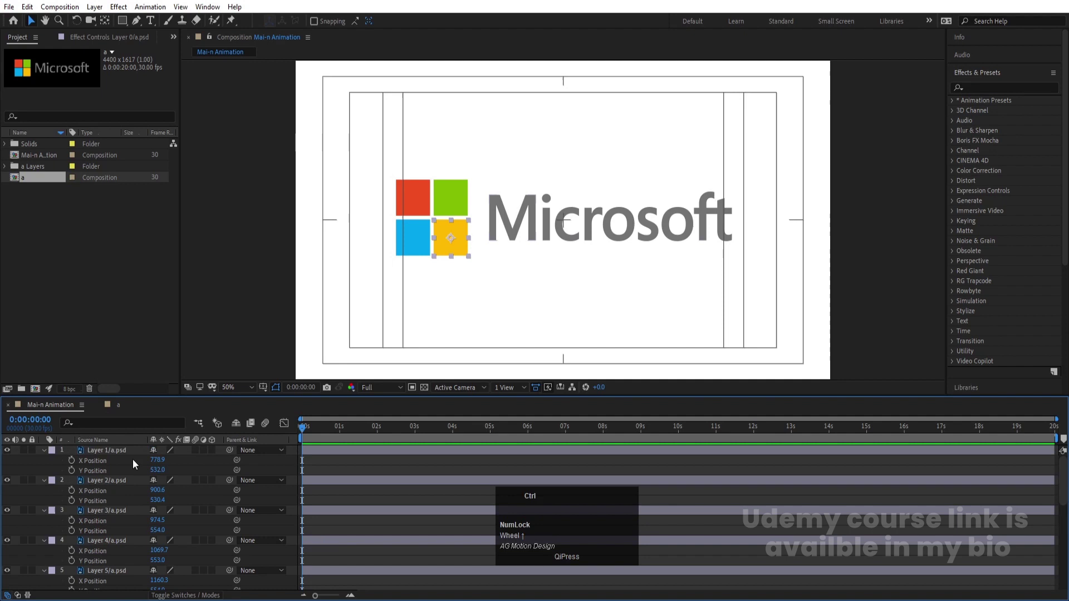
Step: Keyframe X/Y Position on all layers at 0 s and 1 s, then pull the second keyframes back to about frame 14
{"action": "key", "text": "ctrl+a"}
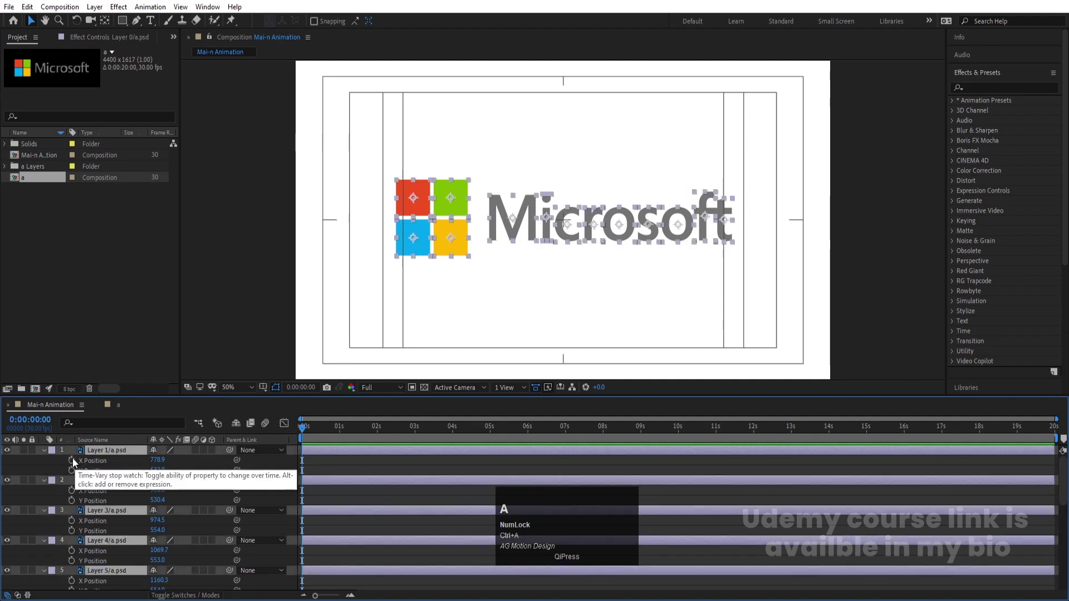
{"action": "left_click", "coordinate": [76, 462]}
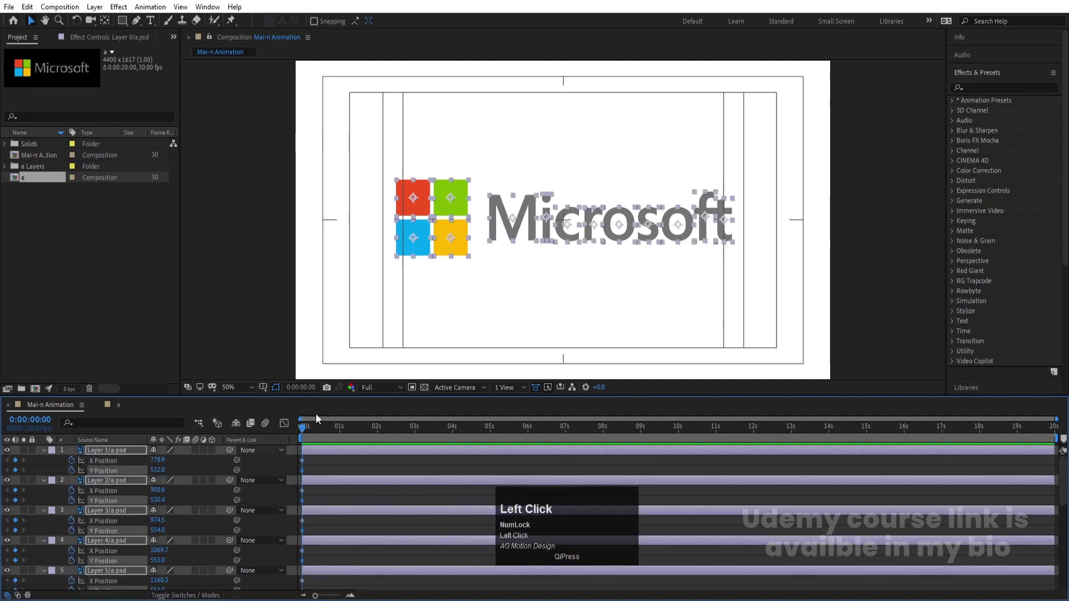
{"action": "key", "text": "="}
{"action": "left_click", "coordinate": [381, 431]}
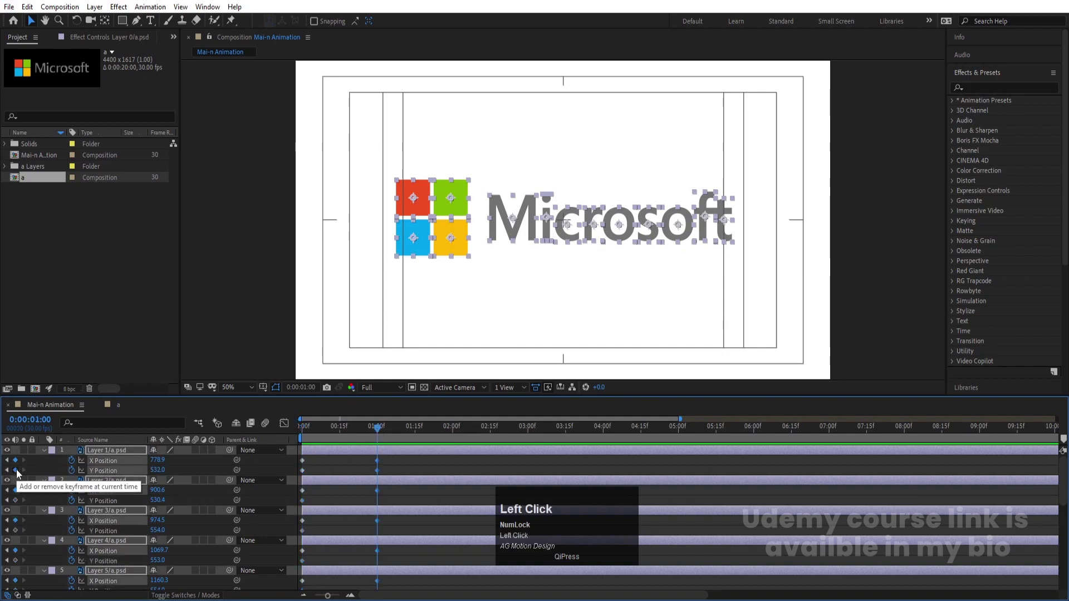
{"action": "key", "text": "="}
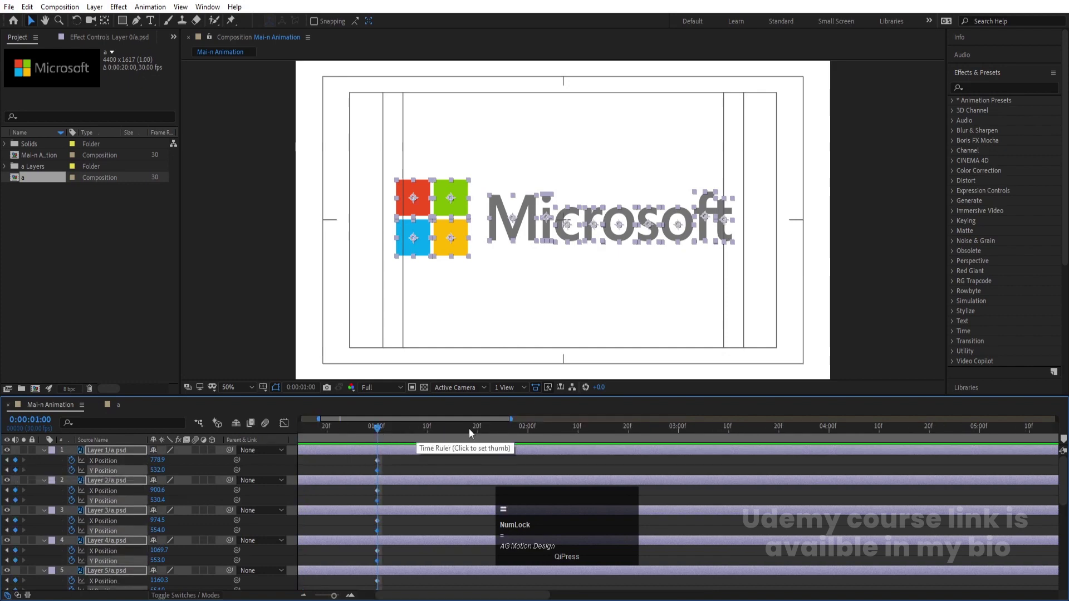
{"action": "left_click_drag", "start_coordinate": [482, 432], "coordinate": [252, 421]}
Step: Preview the position animation and return the playhead to the start
{"action": "key", "text": "space"}
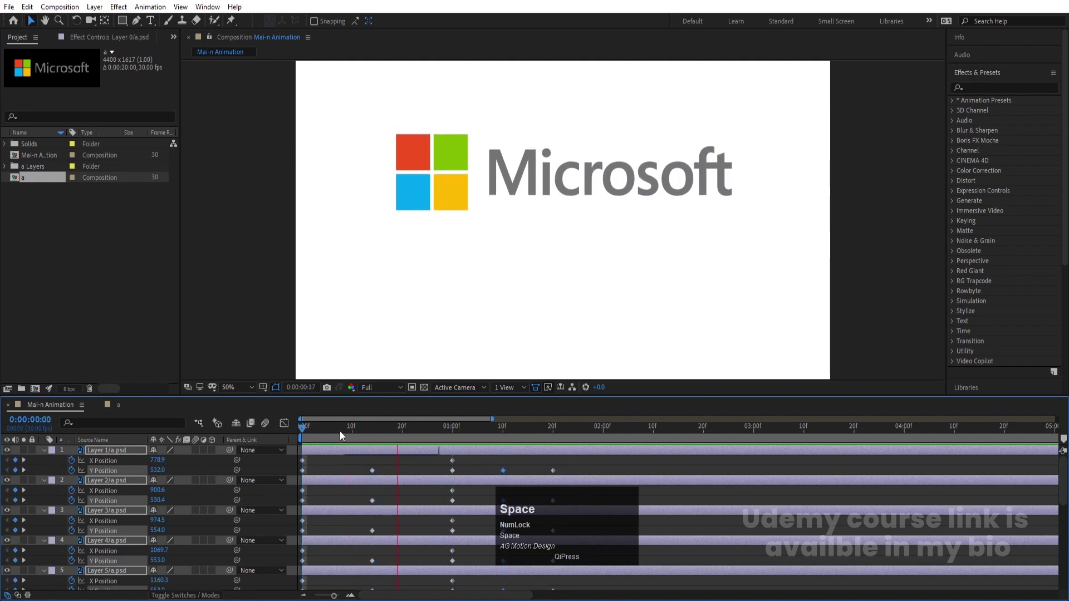
{"action": "scroll", "scroll_direction": "down", "scroll_amount": 3}
{"action": "left_click", "coordinate": [731, 508]}
{"action": "scroll", "scroll_direction": "down", "scroll_amount": 3}
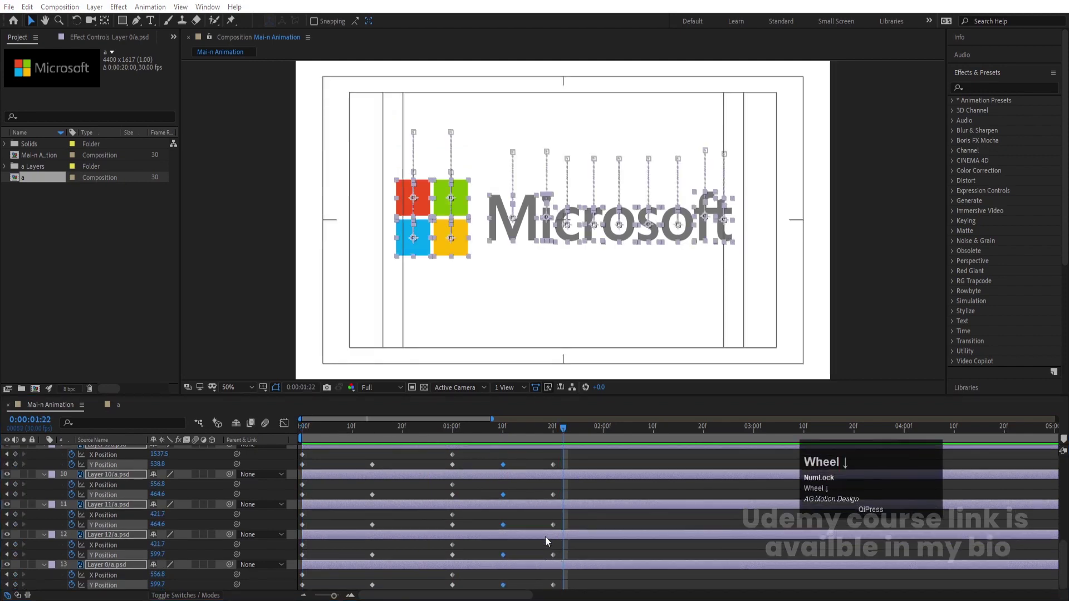
{"action": "scroll", "scroll_direction": "up", "scroll_amount": 3}
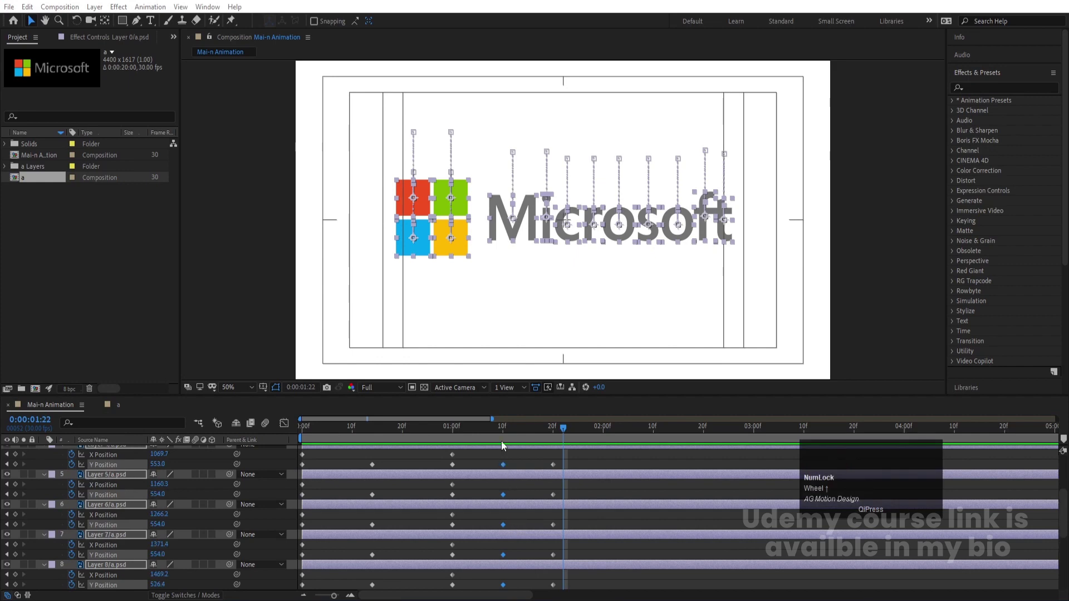
{"action": "left_click_drag", "start_coordinate": [507, 470], "coordinate": [532, 507]}
{"action": "scroll", "scroll_direction": "up", "scroll_amount": 3}
{"action": "left_click_drag", "start_coordinate": [538, 471], "coordinate": [334, 505]}
{"action": "scroll", "scroll_direction": "up", "scroll_amount": 3}
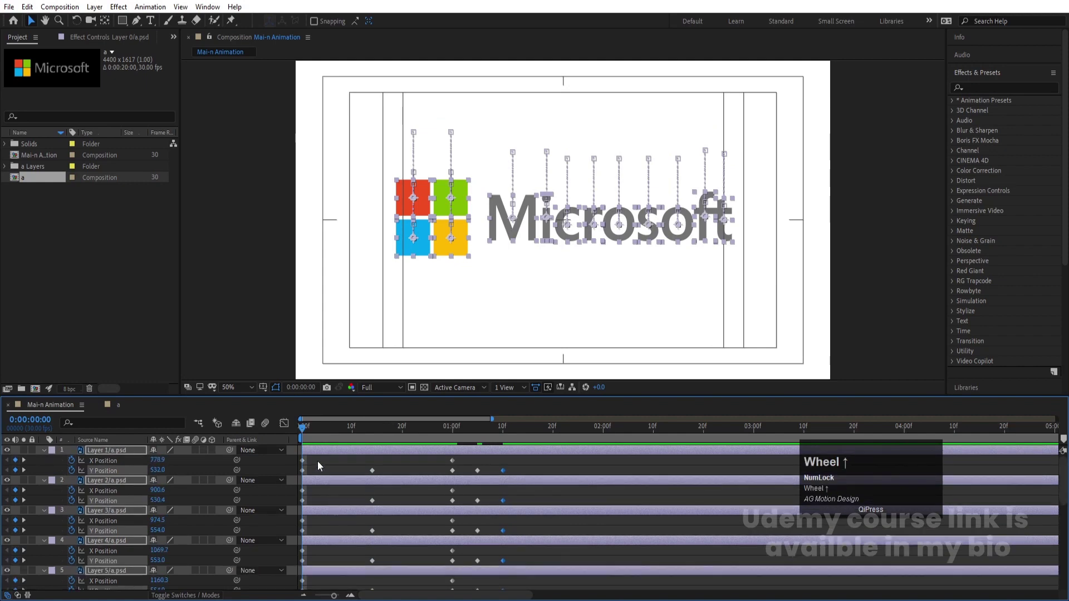
Step: Apply Easy Ease to the Y Position keyframes so the pieces arc out from the centre
{"action": "left_click", "coordinate": [969, 83]}
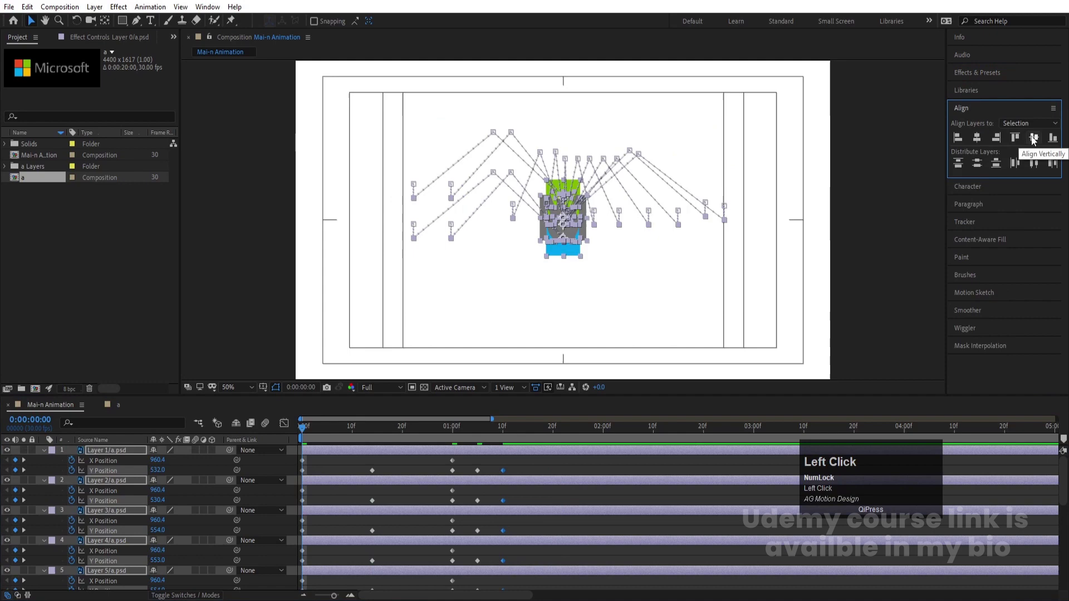
{"action": "key", "text": "space"}
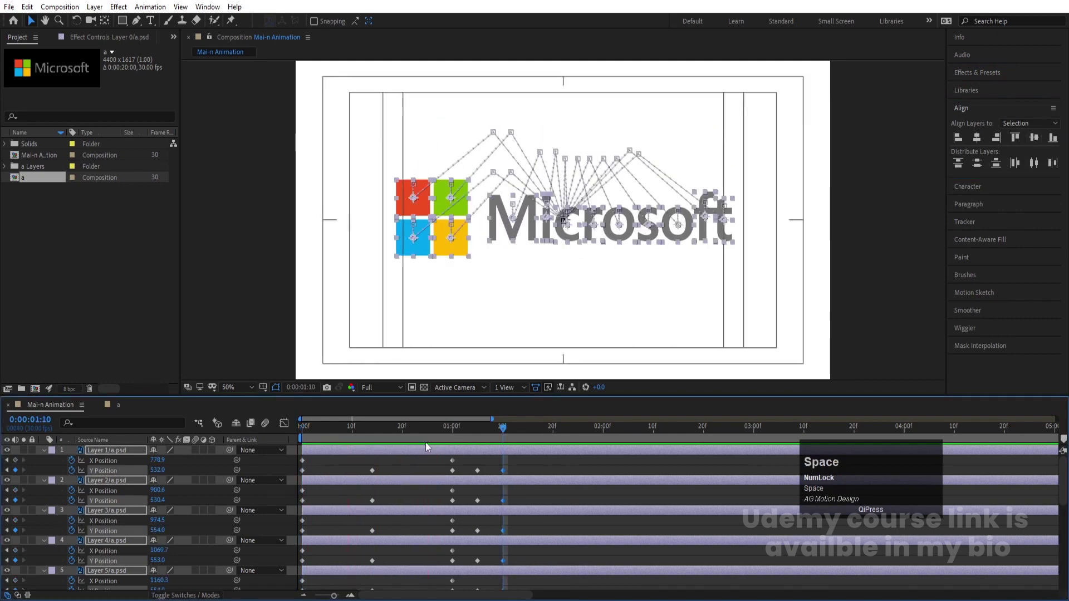
{"action": "key", "text": "space"}
{"action": "left_click", "coordinate": [328, 466]}
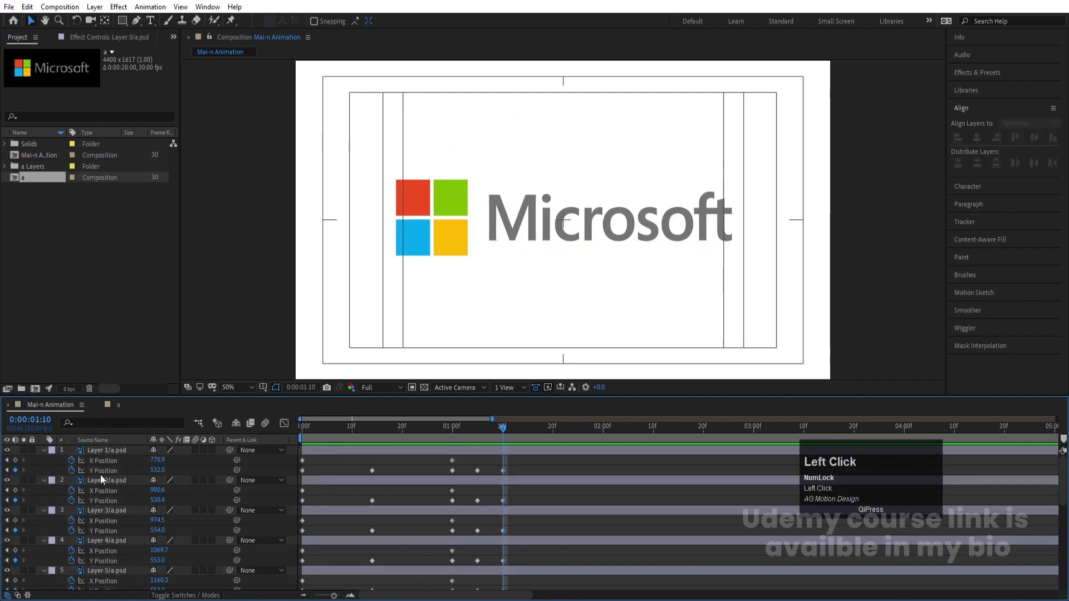
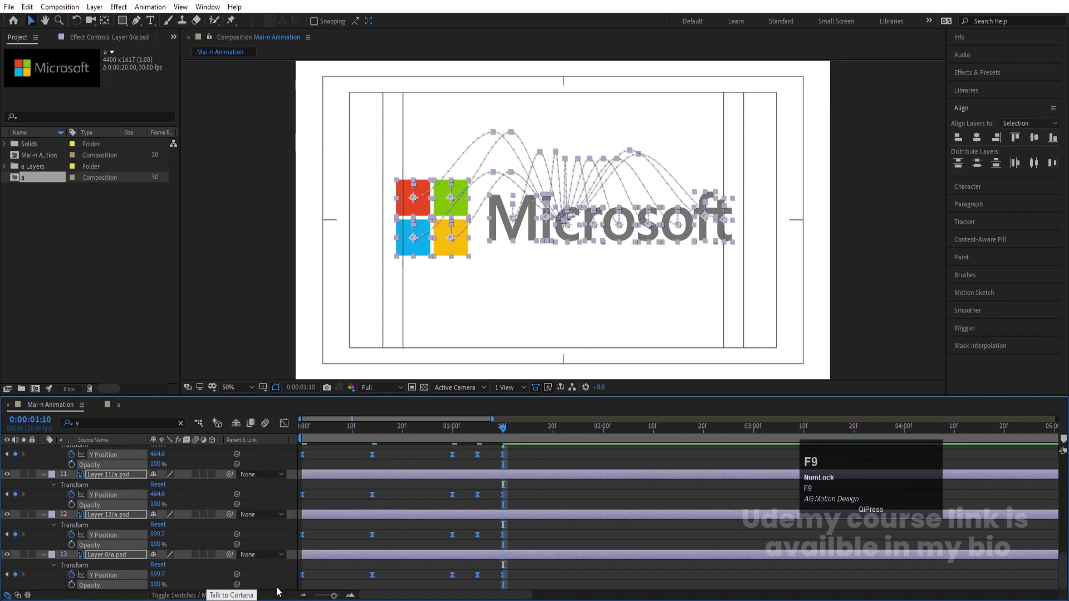
Step: Sharpen the Y Position speed curve in the Graph Editor with stronger easing influence
{"action": "left_click_drag", "start_coordinate": [291, 428], "coordinate": [383, 506]}
{"action": "left_click_drag", "start_coordinate": [384, 506], "coordinate": [288, 479]}
{"action": "key", "text": "="}
{"action": "key", "text": "="}
{"action": "left_click_drag", "start_coordinate": [359, 476], "coordinate": [330, 505]}
{"action": "key", "text": "-"}
{"action": "key", "text": "-"}
{"action": "left_click_drag", "start_coordinate": [466, 511], "coordinate": [478, 439]}
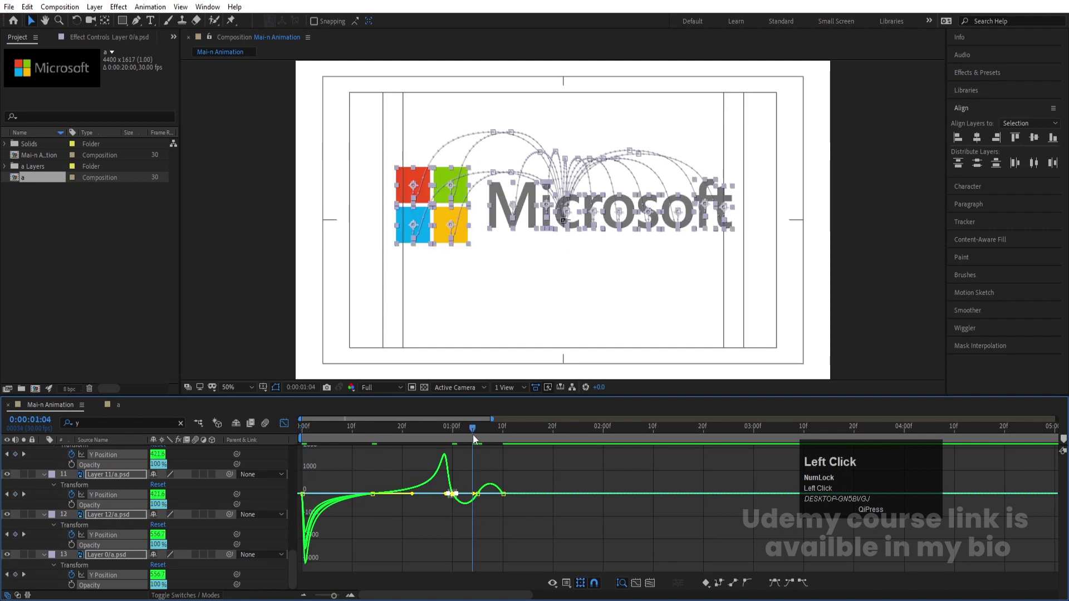
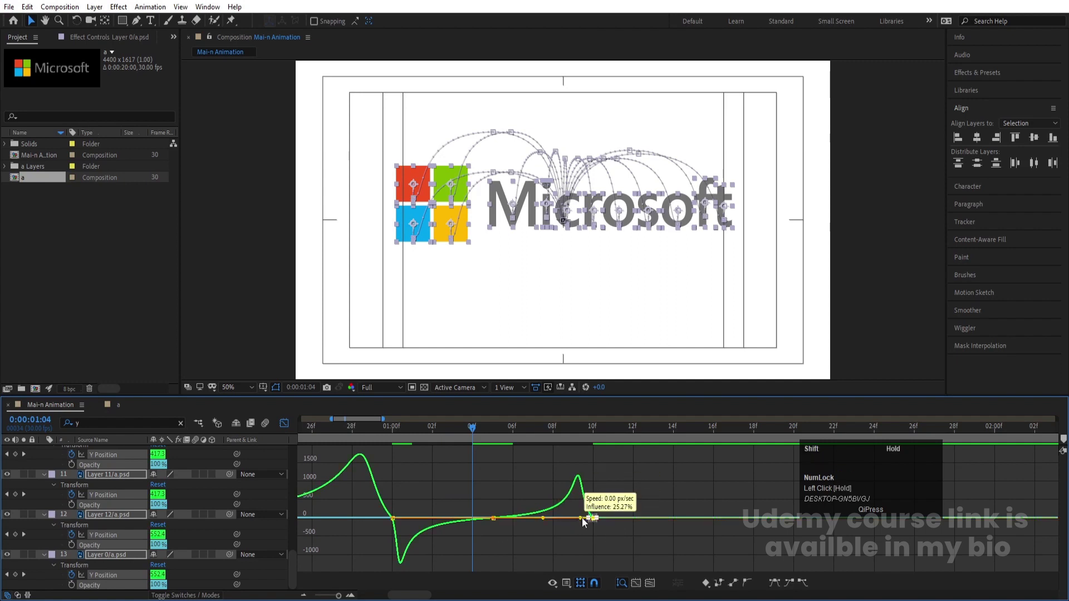
Step: Reshape the Y Position value curve, return to frame 0 and preview the burst
{"action": "left_click_drag", "start_coordinate": [425, 498], "coordinate": [368, 523]}
{"action": "key", "text": "-"}
{"action": "key", "text": "-"}
{"action": "key", "text": "-"}
{"action": "left_click", "coordinate": [336, 447]}
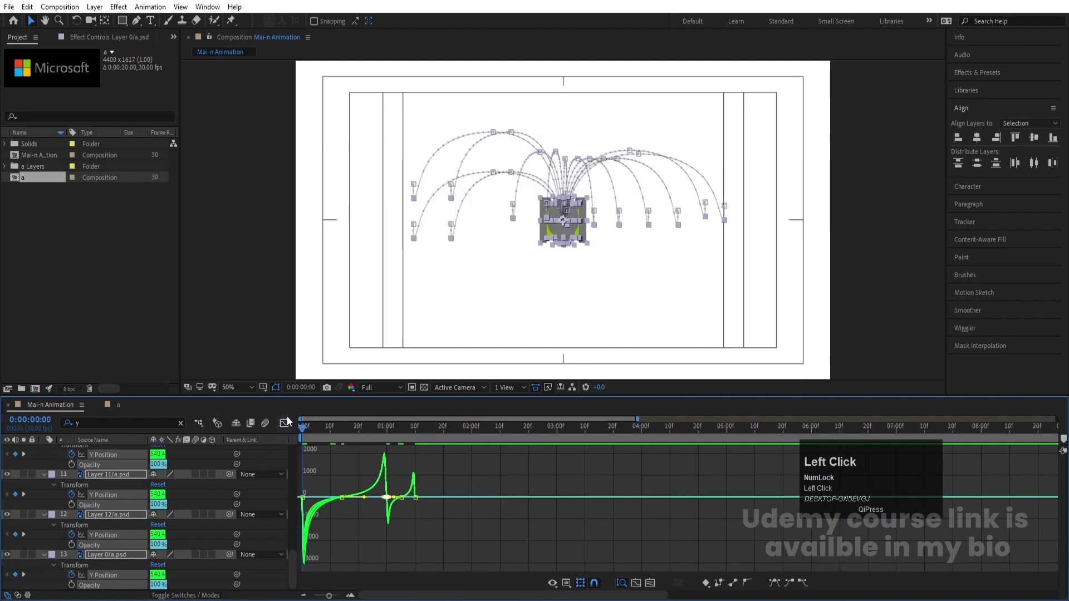
{"action": "key", "text": "space"}
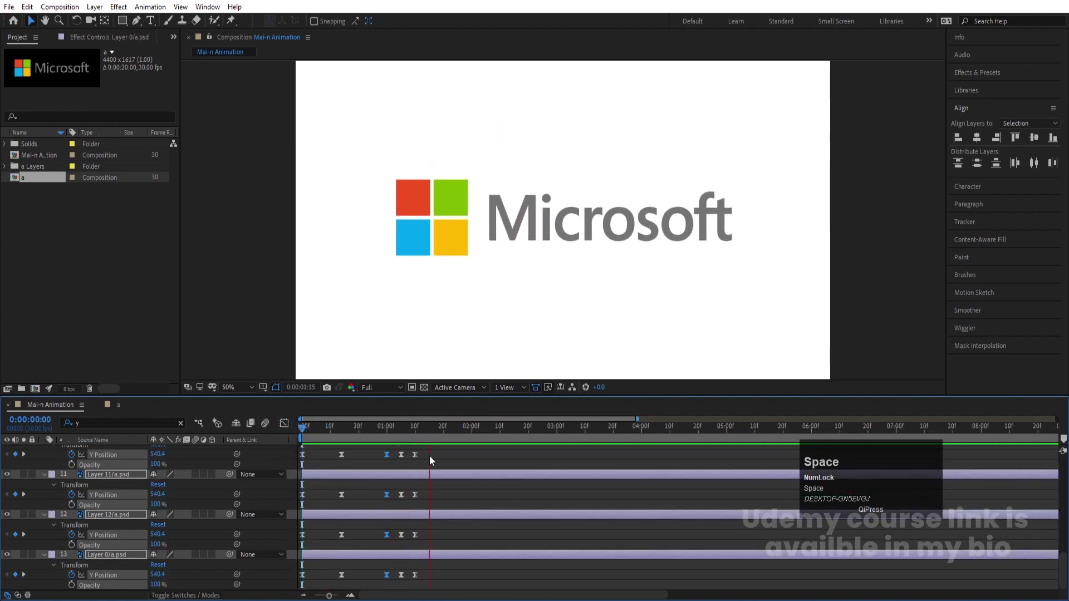
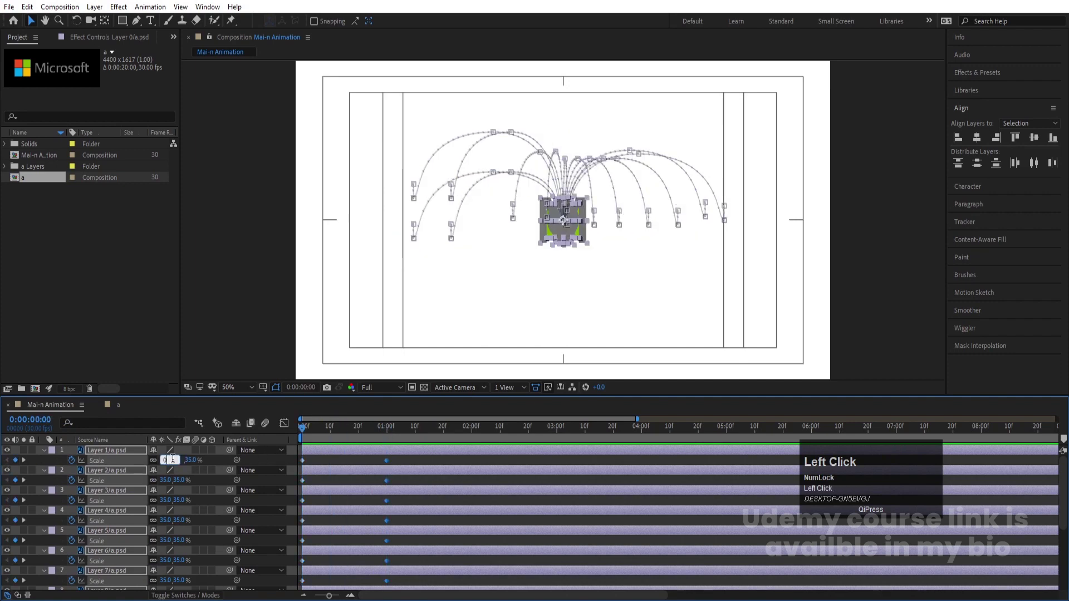
Step: Set the starting Scale to 0% and Easy Ease the 0%→35% Scale keyframes
{"action": "key", "text": "Return"}
{"action": "scroll", "scroll_direction": "down", "scroll_amount": 3}
{"action": "left_click_drag", "start_coordinate": [413, 593], "coordinate": [291, 352]}
{"action": "key", "text": "F9"}
Step: Push the Scale speed curve into a sharp spike and scrub through the pop-in
{"action": "left_click_drag", "start_coordinate": [287, 429], "coordinate": [338, 493]}
{"action": "key", "text": "space"}
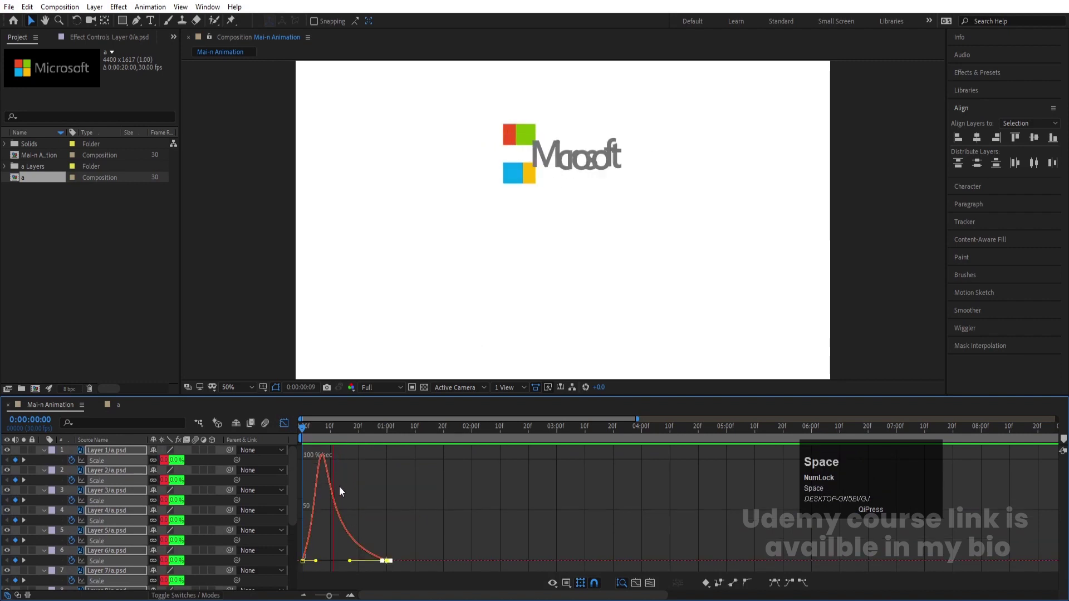
{"action": "left_click_drag", "start_coordinate": [291, 426], "coordinate": [272, 459]}
{"action": "key", "text": "space"}
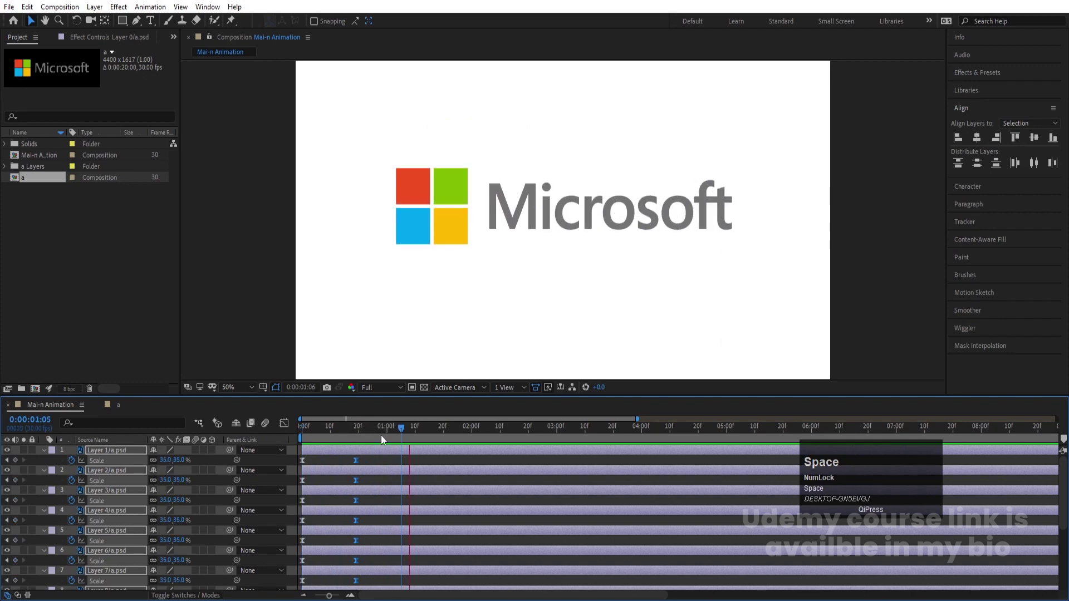
{"action": "left_click_drag", "start_coordinate": [359, 461], "coordinate": [98, 462]}
Step: Keyframe Rotation from 0x+0.0° to 1x+0.0° on every layer and select the keyframes for easing
{"action": "key", "text": "r"}
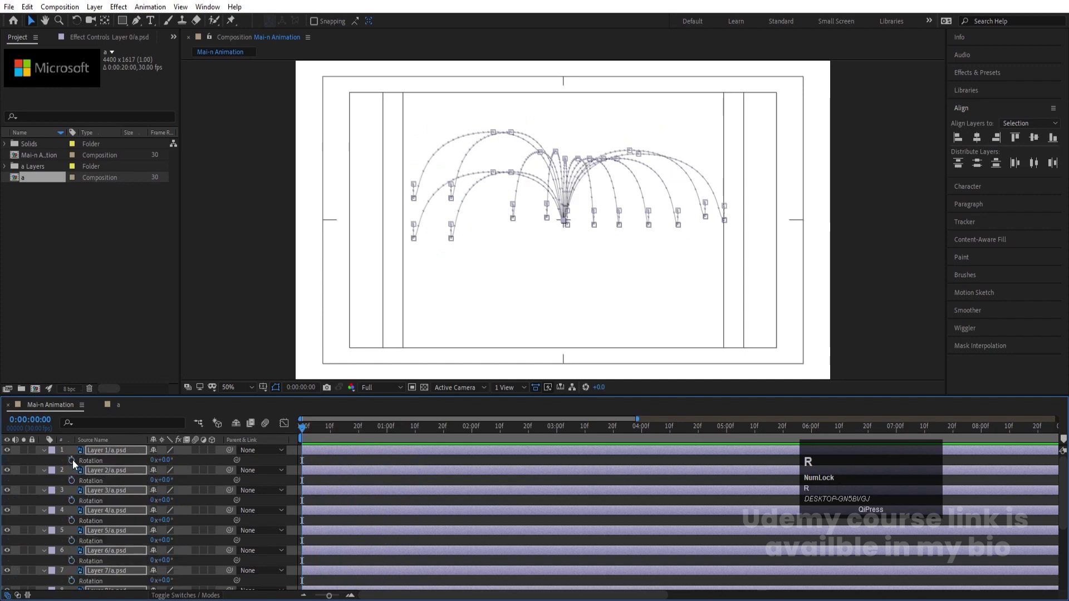
{"action": "left_click", "coordinate": [76, 465]}
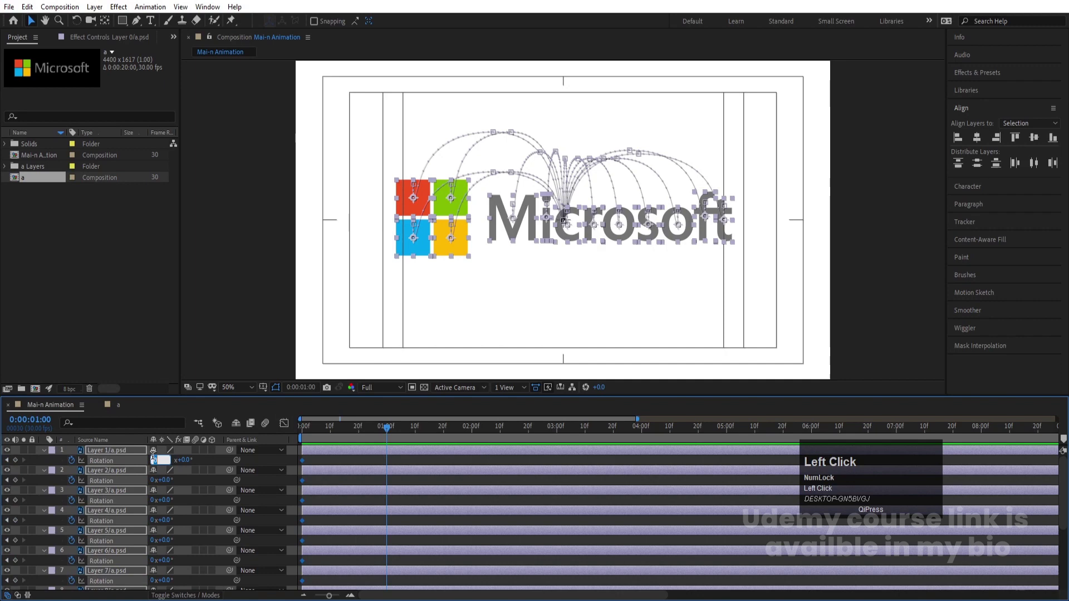
{"action": "key", "text": "Return"}
{"action": "left_click", "coordinate": [341, 436]}
{"action": "key", "text": "space"}
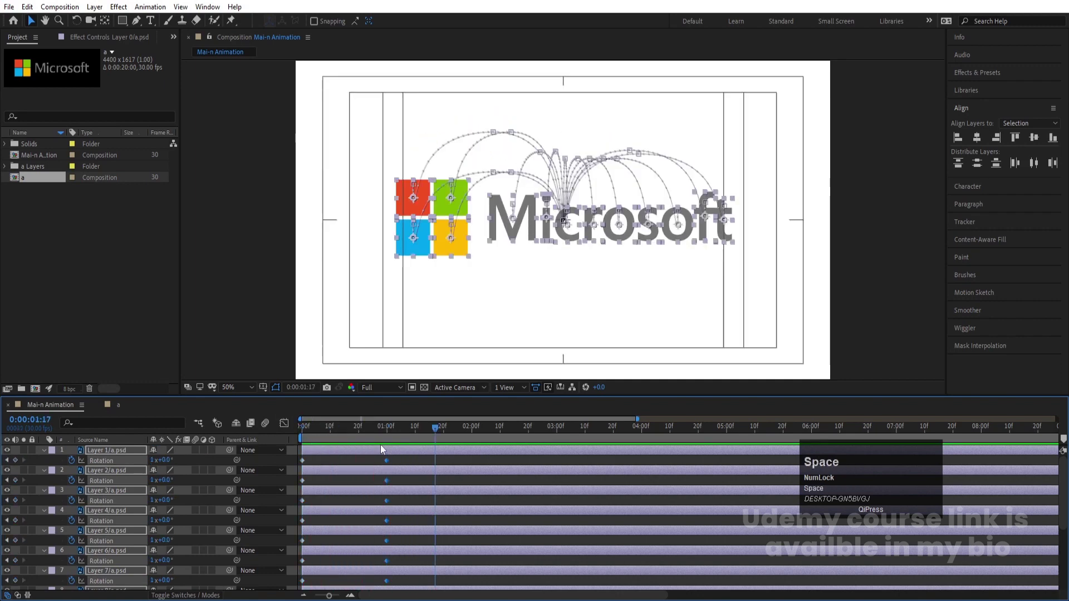
{"action": "scroll", "scroll_direction": "down", "scroll_amount": 3}
{"action": "left_click", "coordinate": [322, 469]}
Step: Collapse the layer properties and preview the rotating logo pieces from the timeline
{"action": "key", "text": "u"}
{"action": "key", "text": "u"}
{"action": "scroll", "scroll_direction": "down", "scroll_amount": 3}
{"action": "left_click", "coordinate": [323, 441]}
{"action": "key", "text": "space"}
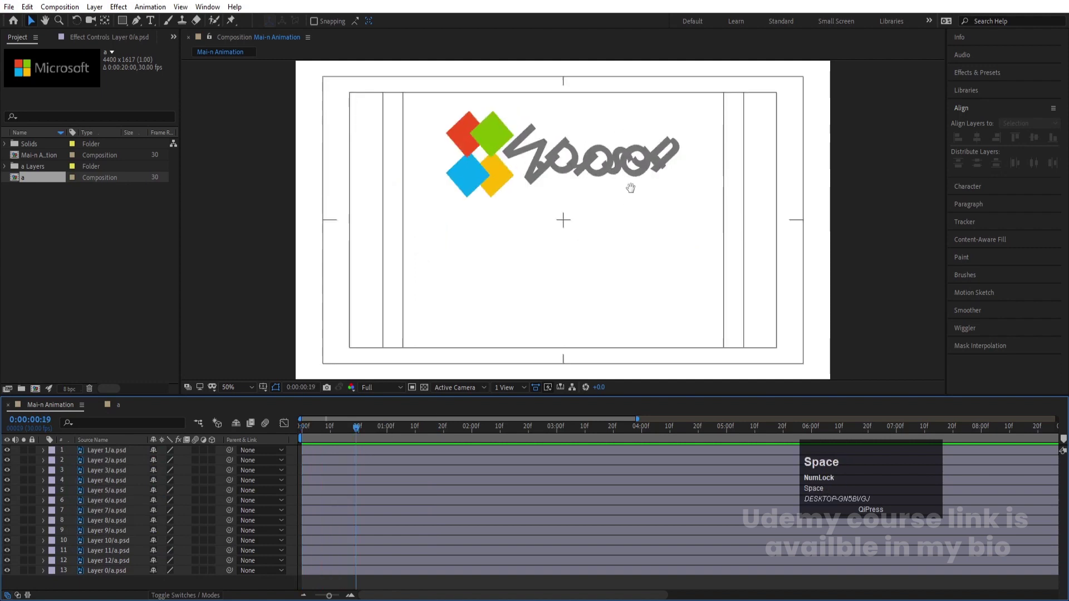
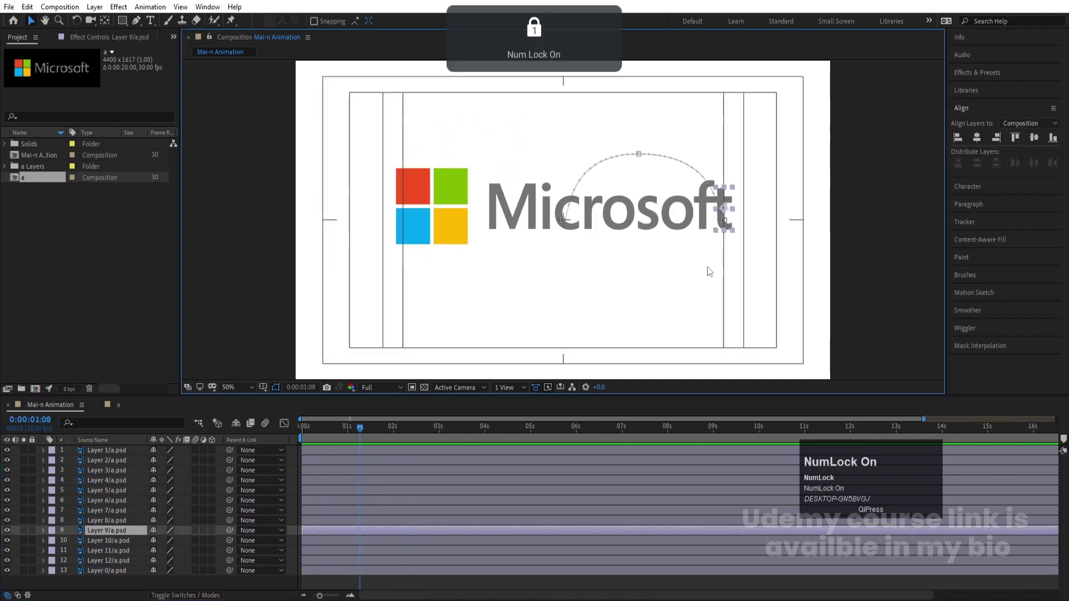
Step: Offset each letter layer's start a frame later than the one before, Layer 9 down to Layer 1, and preview
{"action": "left_click", "coordinate": [315, 440]}
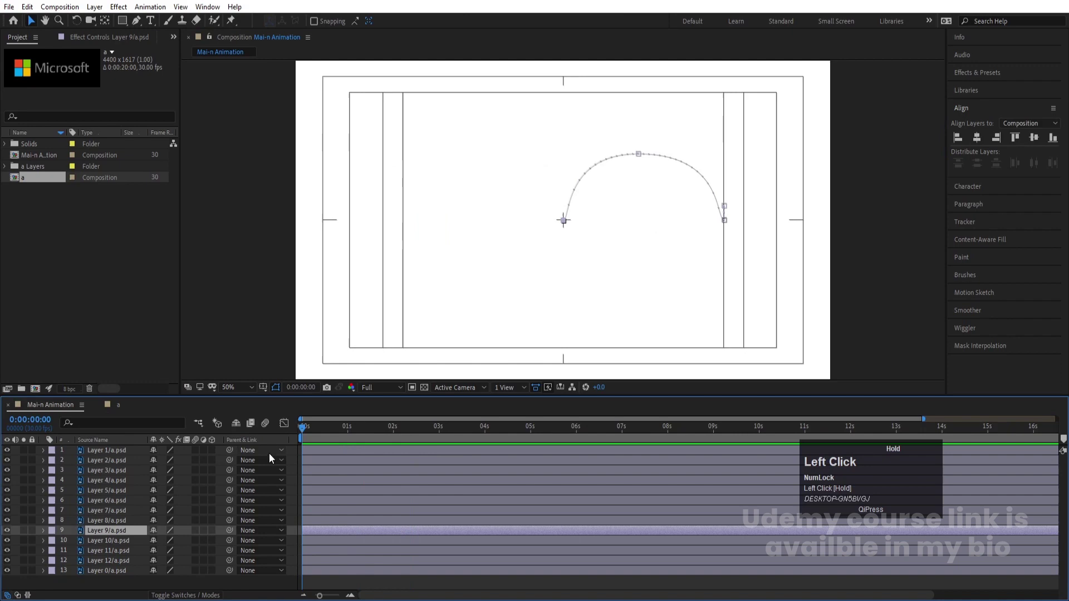
{"action": "key", "text": "="}
{"action": "key", "text": "="}
{"action": "key", "text": "="}
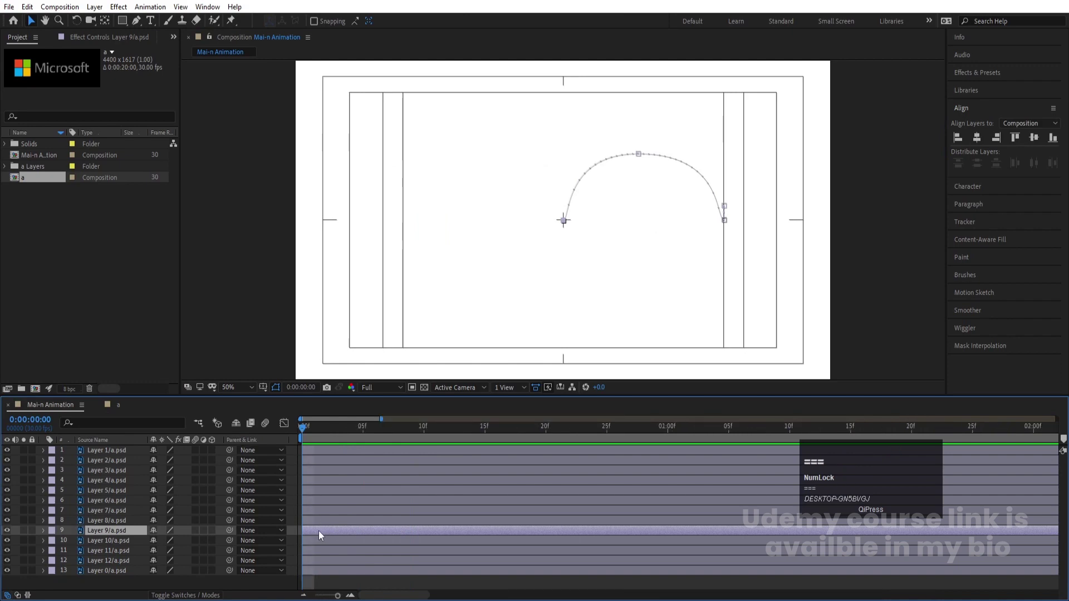
{"action": "key", "text": "Page_Down"}
{"action": "left_click", "coordinate": [320, 528]}
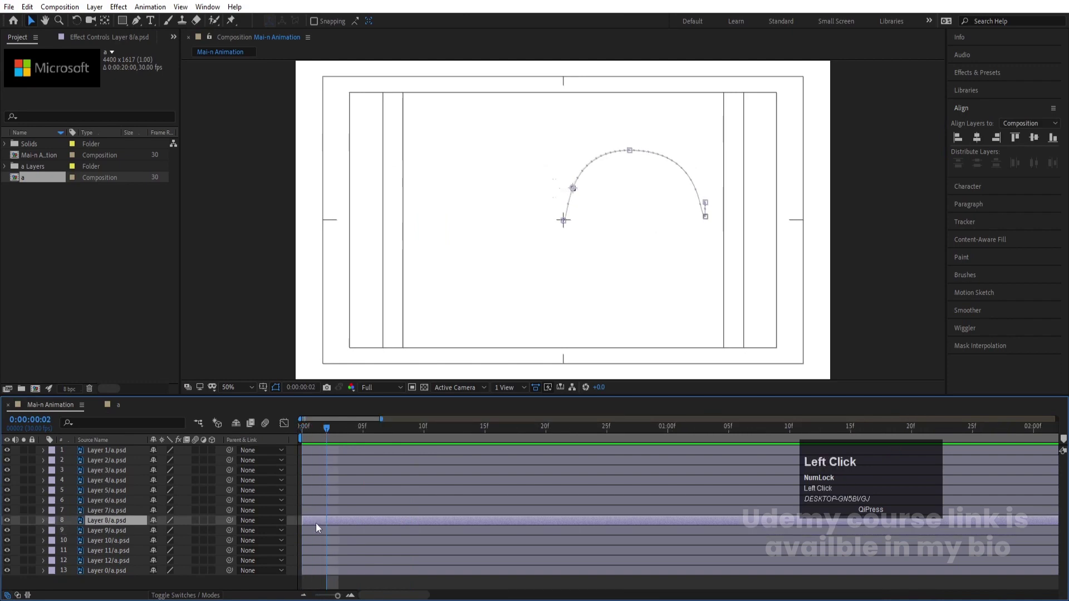
{"action": "key", "text": "["}
{"action": "key", "text": "Page_Down"}
{"action": "left_click", "coordinate": [328, 519]}
{"action": "key", "text": "["}
{"action": "key", "text": "Page_Down"}
{"action": "left_click", "coordinate": [335, 501]}
{"action": "key", "text": "["}
{"action": "key", "text": "Page_Down"}
{"action": "left_click", "coordinate": [379, 496]}
{"action": "key", "text": "["}
{"action": "key", "text": "Page_Down"}
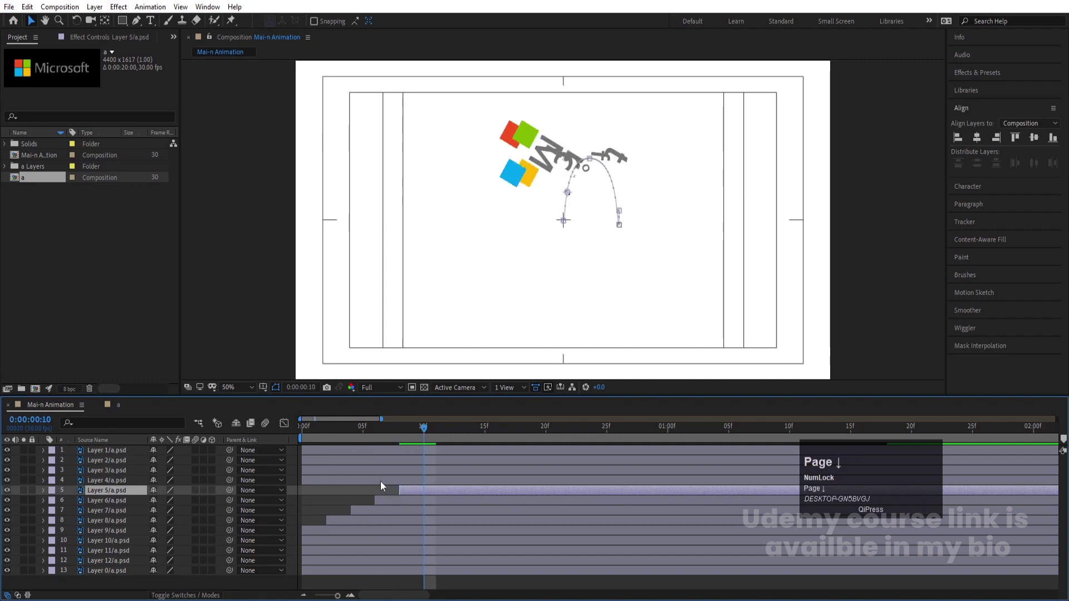
{"action": "left_click", "coordinate": [384, 486]}
{"action": "key", "text": "["}
{"action": "key", "text": "Page_Down"}
{"action": "left_click", "coordinate": [409, 477]}
{"action": "key", "text": "["}
{"action": "key", "text": "Page_Down"}
{"action": "left_click", "coordinate": [454, 462]}
{"action": "key", "text": "["}
{"action": "scroll", "scroll_direction": "up", "scroll_amount": 3}
{"action": "key", "text": "Page_Down"}
{"action": "left_click", "coordinate": [472, 458]}
{"action": "key", "text": "["}
{"action": "scroll", "scroll_direction": "up", "scroll_amount": 3}
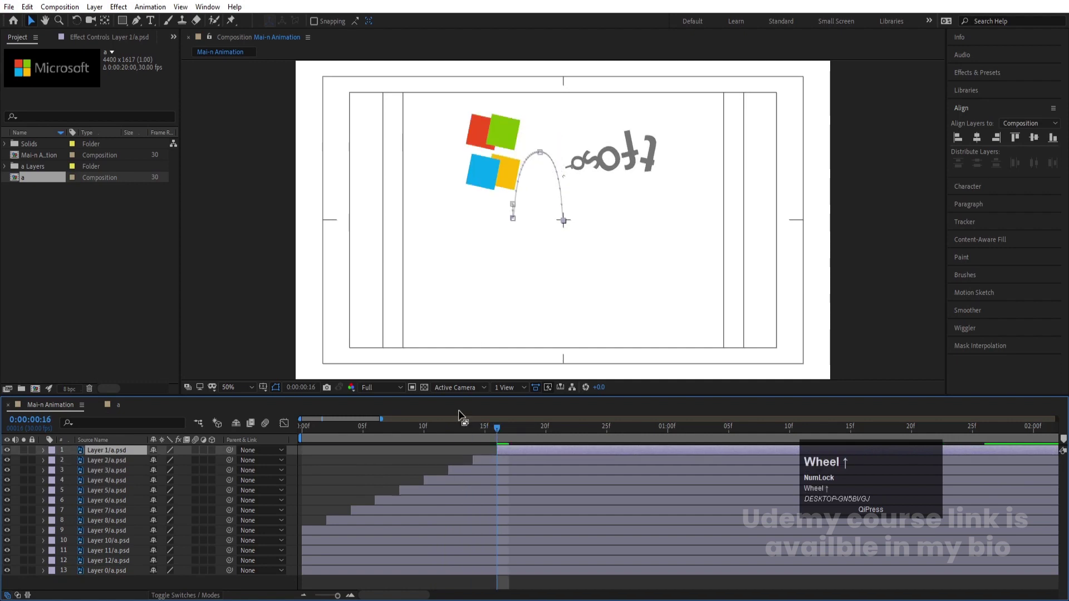
{"action": "key", "text": "space"}
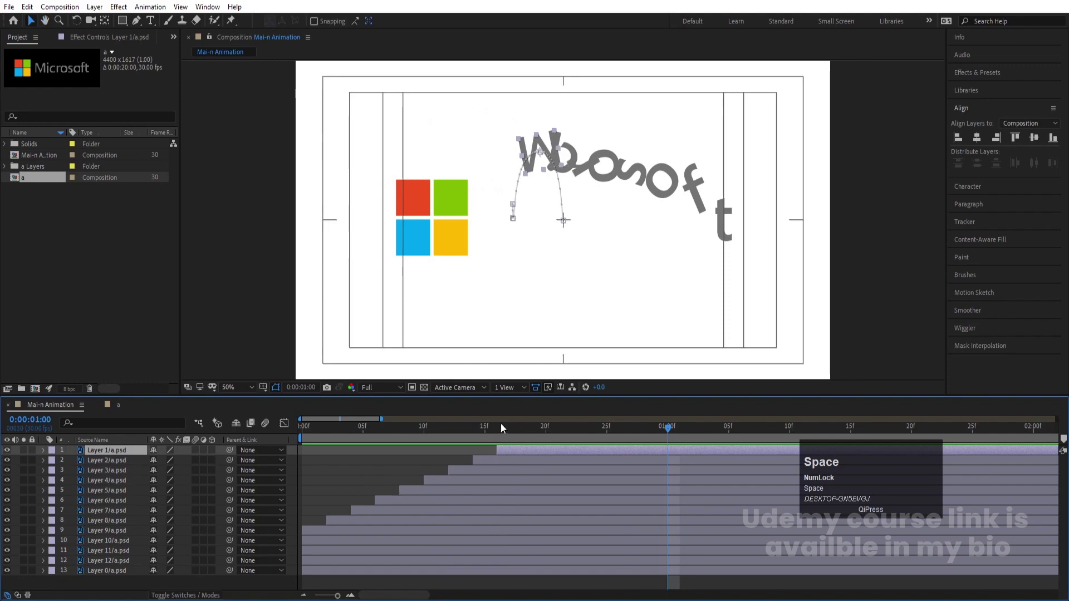
{"action": "left_click", "coordinate": [502, 437]}
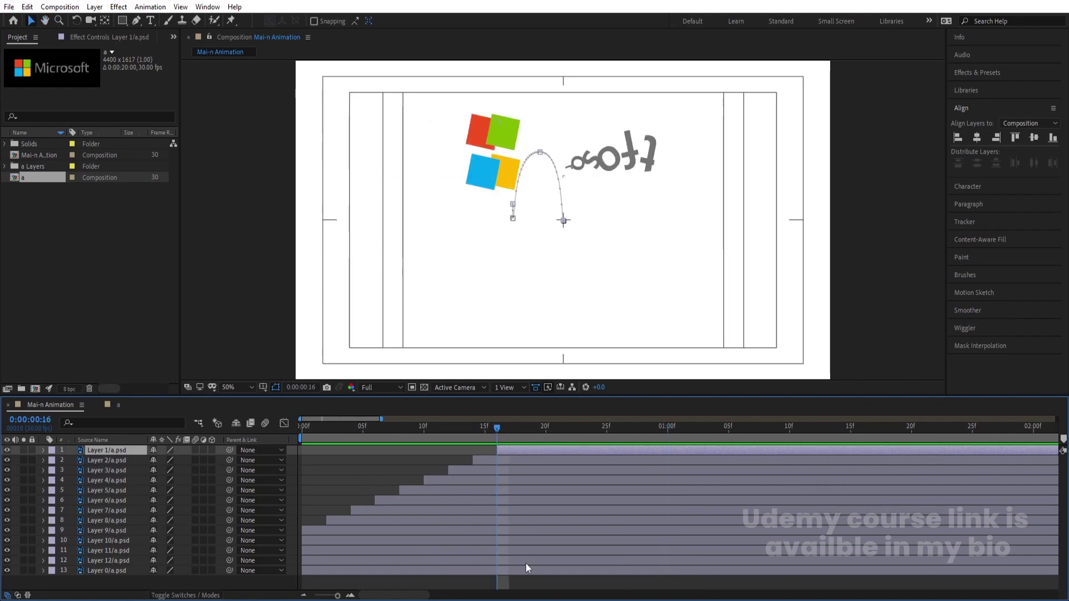
{"action": "key", "text": "Page_Down"}
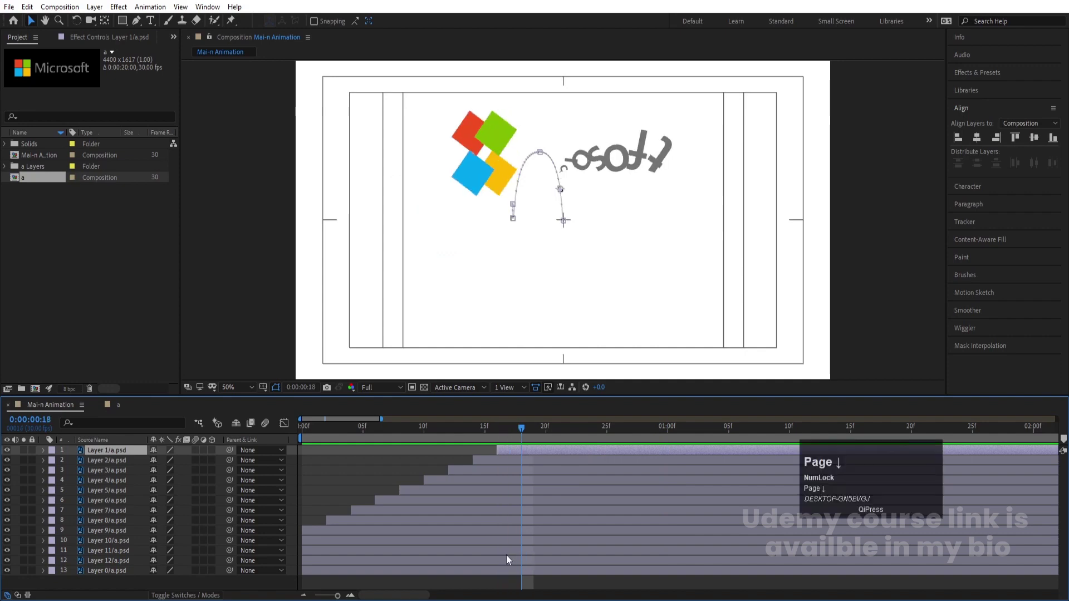
Step: Stagger the icon square layers' start times the same way so the squares pop in one after another
{"action": "left_click", "coordinate": [489, 576]}
{"action": "key", "text": "["}
{"action": "key", "text": "Page_Down"}
{"action": "left_click", "coordinate": [525, 561]}
{"action": "key", "text": "["}
{"action": "key", "text": "Page_Down"}
{"action": "left_click", "coordinate": [548, 555]}
{"action": "key", "text": "["}
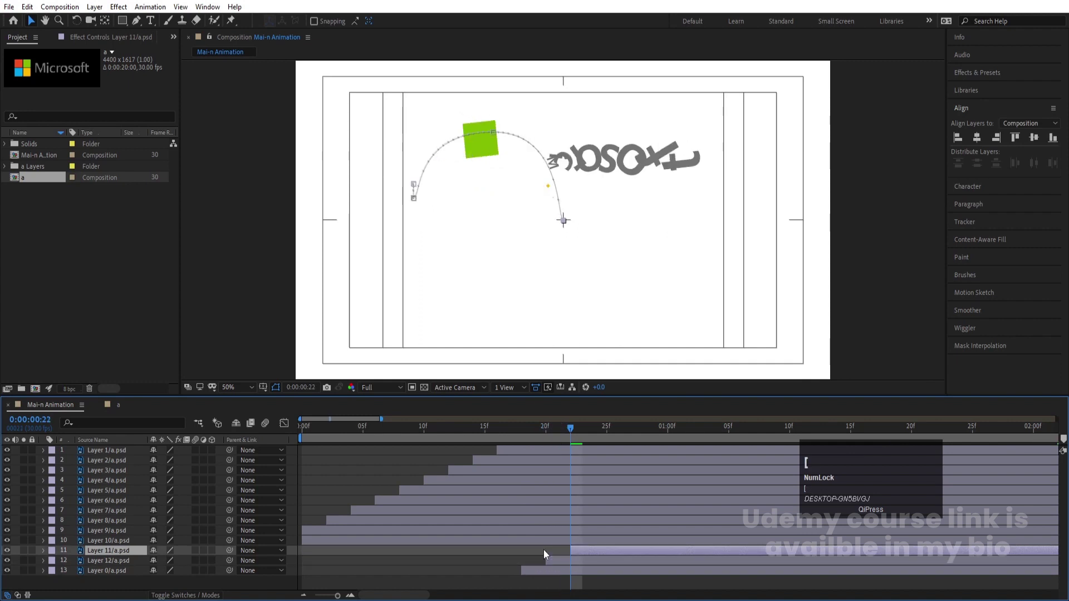
{"action": "key", "text": "Page_Down"}
{"action": "left_click", "coordinate": [564, 549]}
{"action": "key", "text": "["}
{"action": "key", "text": "space"}
{"action": "left_click", "coordinate": [402, 437]}
{"action": "key", "text": "space"}
{"action": "key", "text": "-"}
{"action": "key", "text": "-"}
{"action": "key", "text": "-"}
Step: Enable motion blur on all layers and the composition, then preview the blurred burst
{"action": "key", "text": "space"}
{"action": "left_click", "coordinate": [338, 425]}
{"action": "key", "text": "ctrl+a"}
{"action": "left_click", "coordinate": [199, 452]}
{"action": "key", "text": "space"}
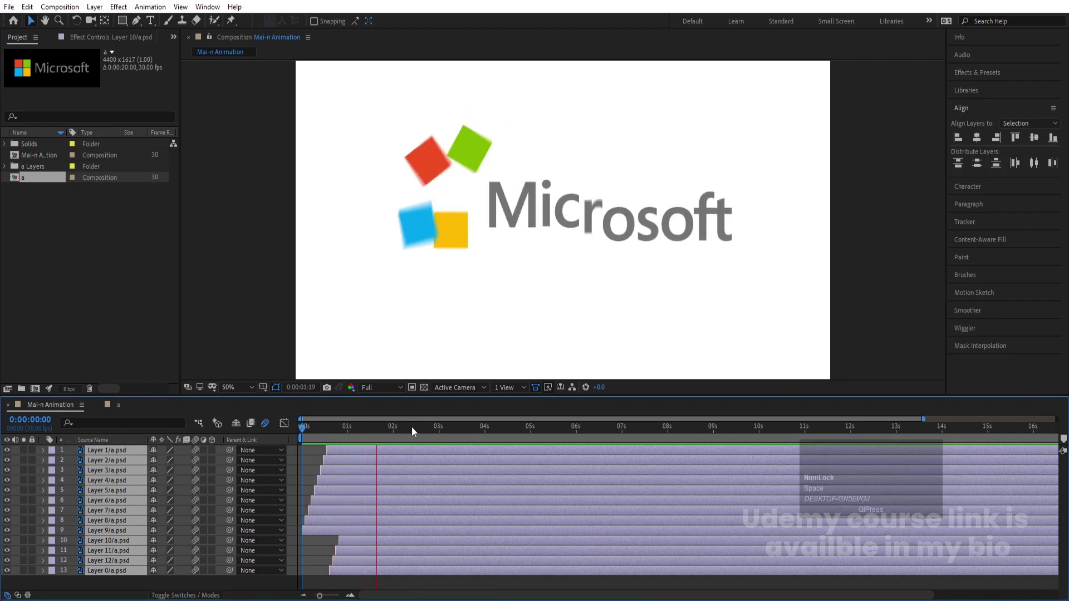
Step: Pre-compose all the logo layers into a new composition named Logo Animation and preview it
{"action": "key", "text": "space"}
{"action": "left_click_drag", "start_coordinate": [356, 434], "coordinate": [93, 478]}
{"action": "key", "text": "ctrl+shift+c"}
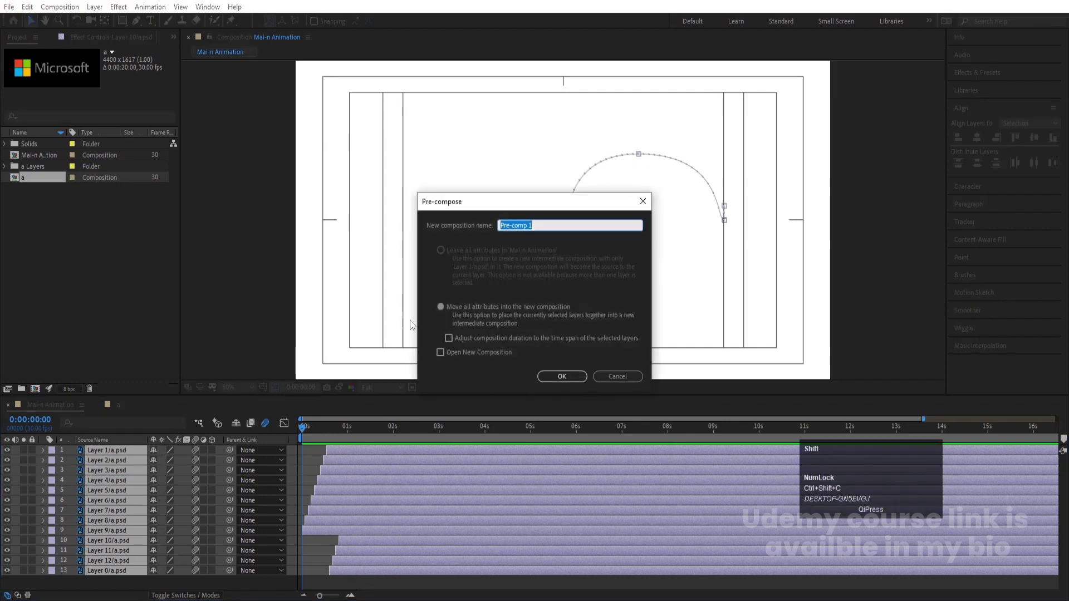
{"action": "type", "text": "ogo"}
{"action": "key", "text": "space"}
{"action": "type", "text": "imatin"}
{"action": "key", "text": "Return"}
{"action": "key", "text": "space"}
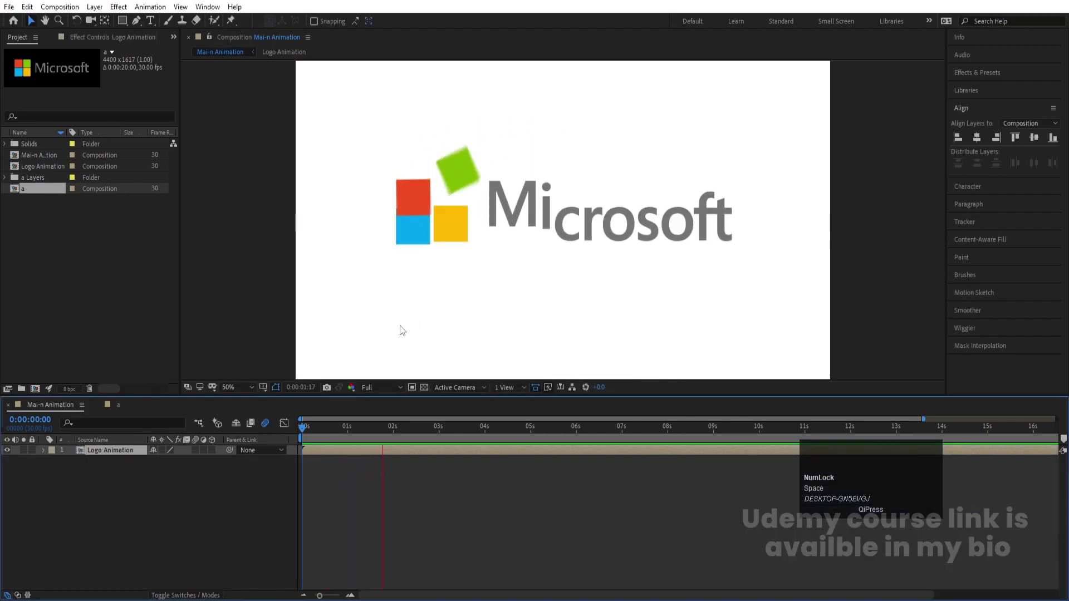
{"action": "key", "text": "space"}
Step: Duplicate the Logo Animation layer, flip the copy vertically and give its mask a 250 px feather
{"action": "left_click", "coordinate": [139, 459]}
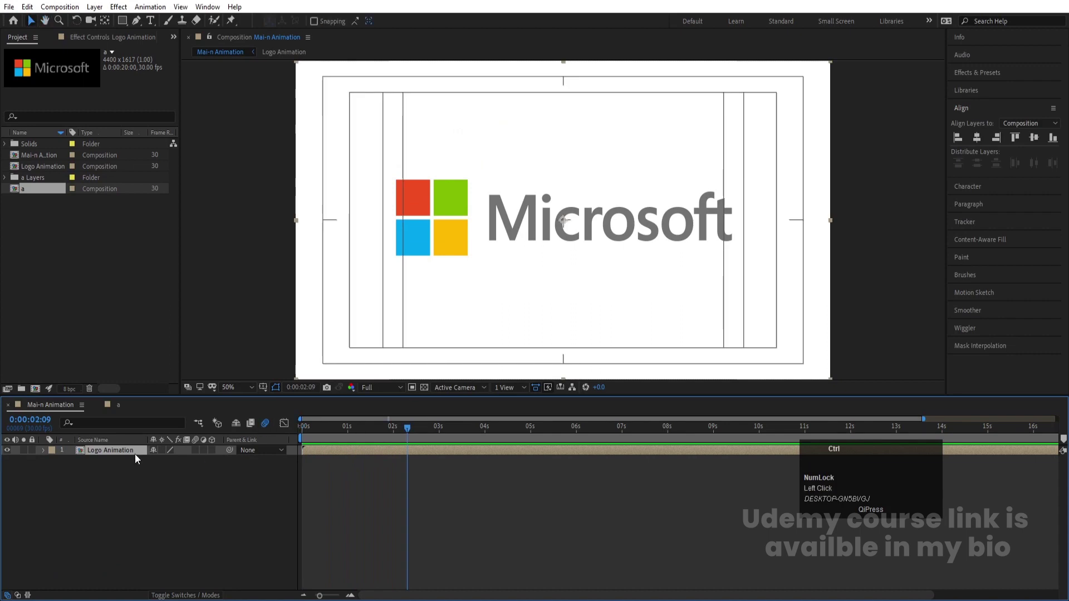
{"action": "key", "text": "ctrl+d"}
{"action": "key", "text": "s"}
{"action": "left_click", "coordinate": [155, 467]}
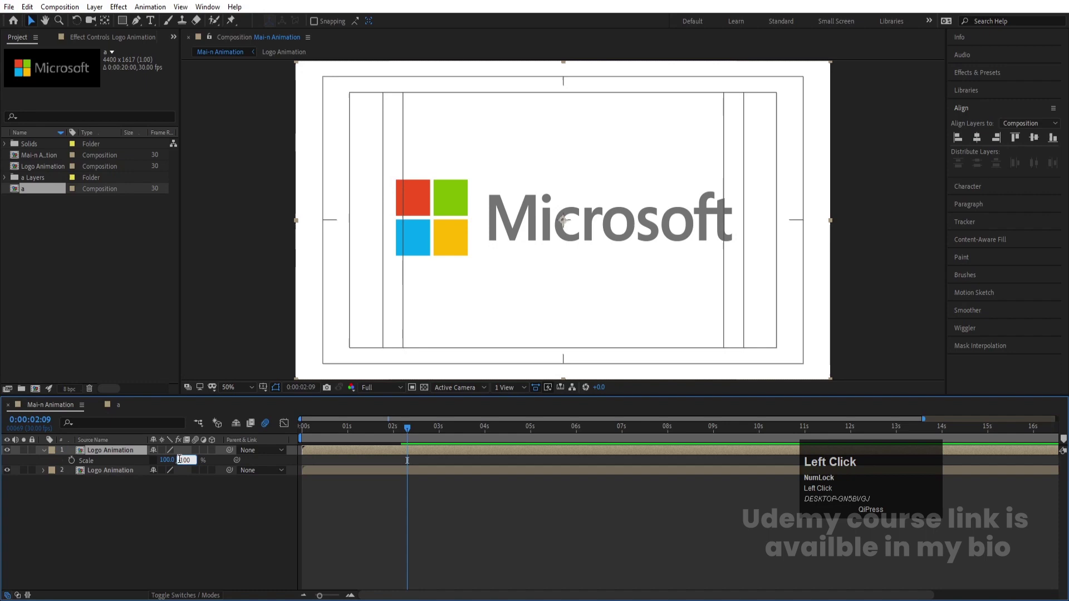
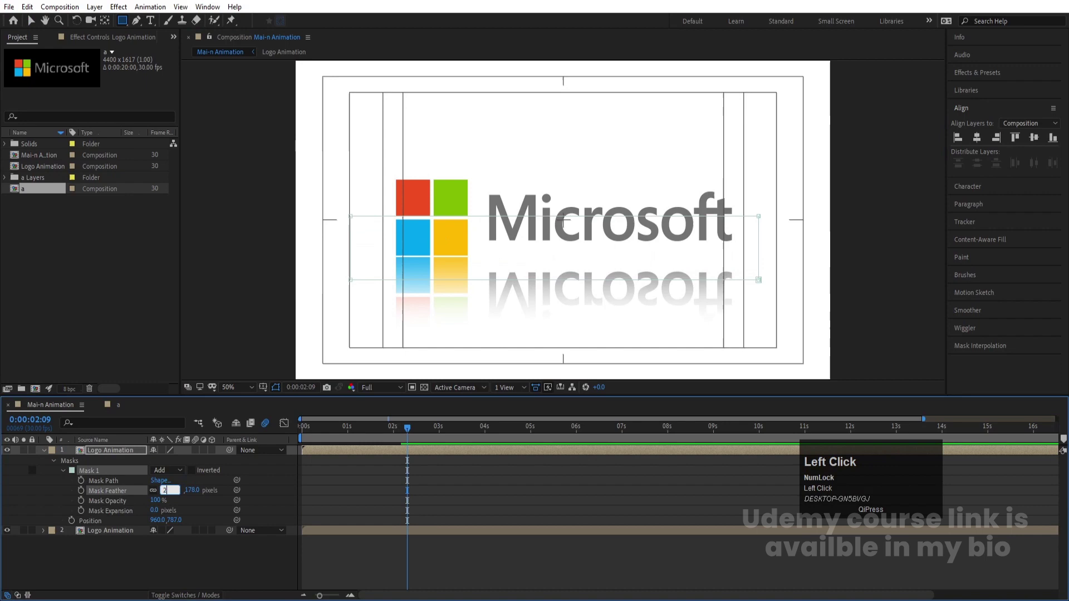
{"action": "key", "text": "Return"}
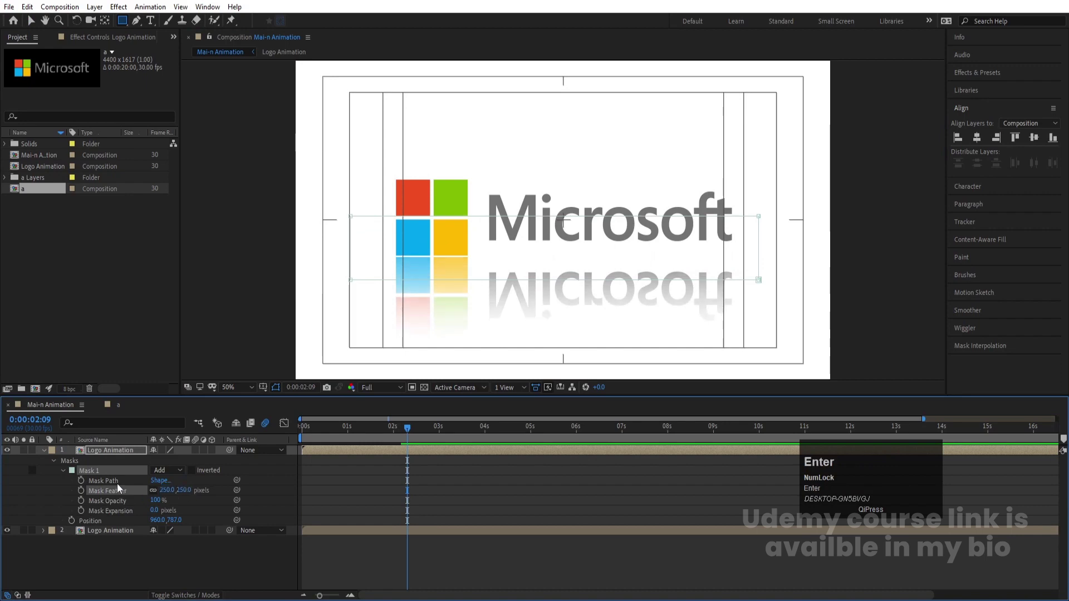
Step: Set the reflection copy's Opacity to 40% and preview the logo with its reflection
{"action": "key", "text": "t"}
{"action": "left_click", "coordinate": [156, 467]}
{"action": "key", "text": "Return"}
{"action": "key", "text": "space"}
{"action": "left_click", "coordinate": [333, 455]}
{"action": "key", "text": "Up"}
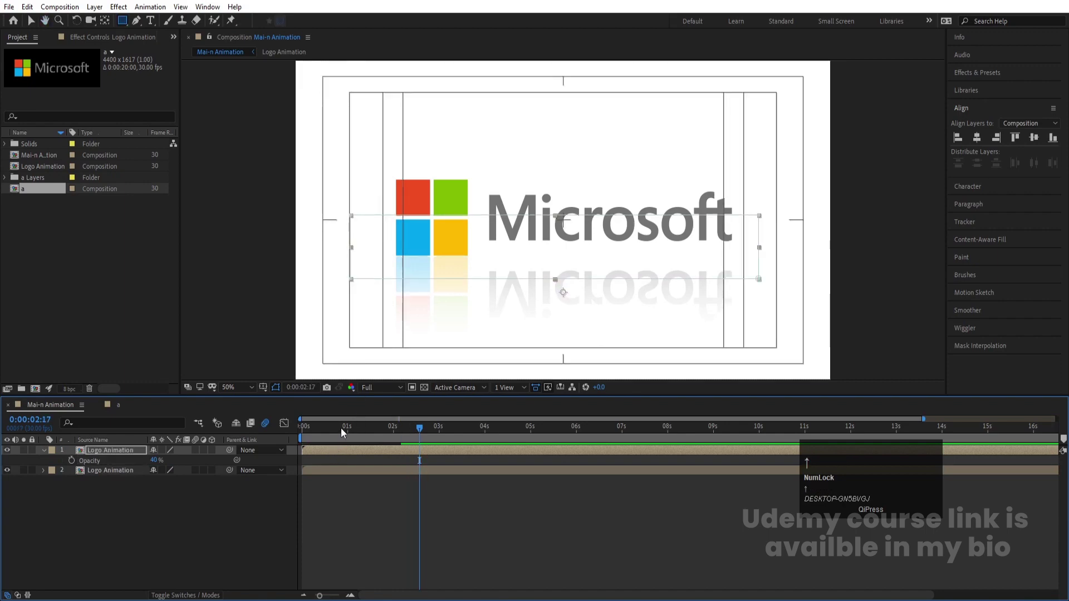
{"action": "left_click", "coordinate": [343, 431]}
{"action": "key", "text": "space"}
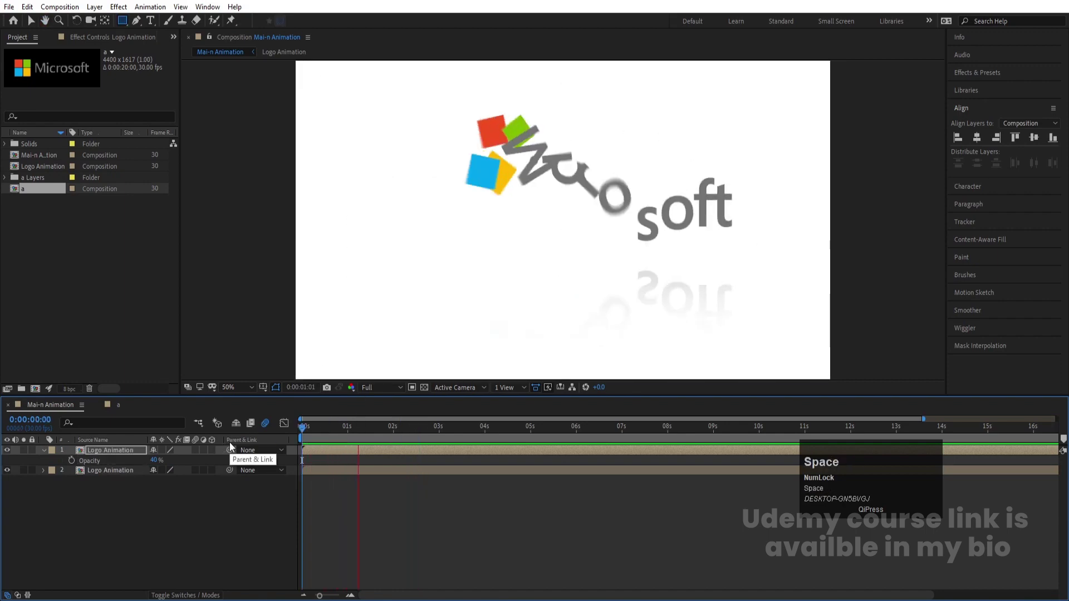
{"action": "key", "text": "space"}
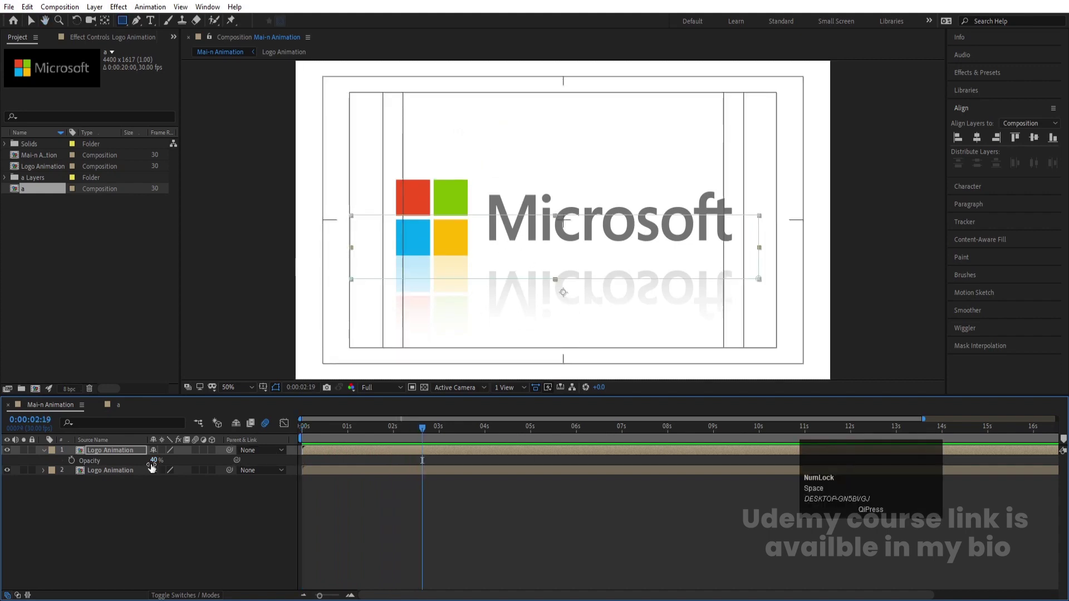
Step: Draw a small red circle with the Ellipse Tool, centre its anchor and align it to the composition
{"action": "left_click_drag", "start_coordinate": [84, 505], "coordinate": [165, 539]}
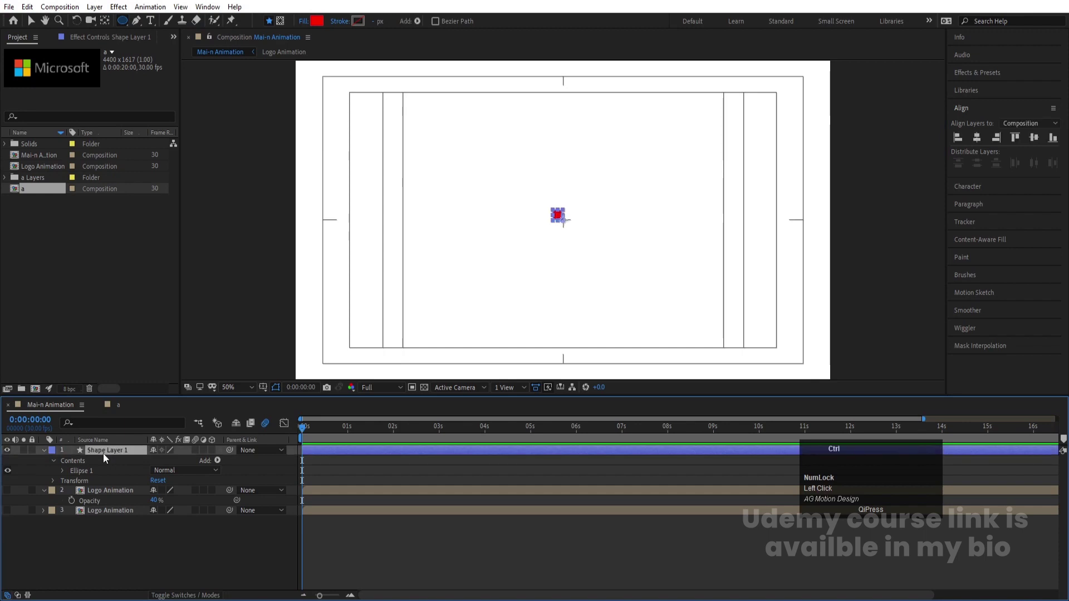
{"action": "key", "text": "ctrl+alt+Home"}
{"action": "left_click", "coordinate": [981, 145]}
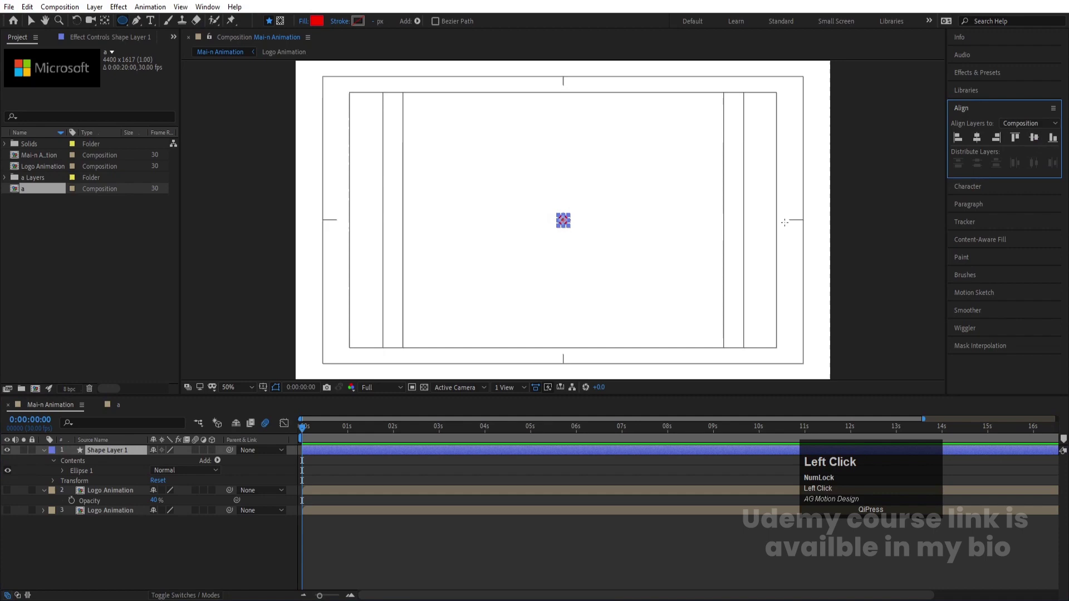
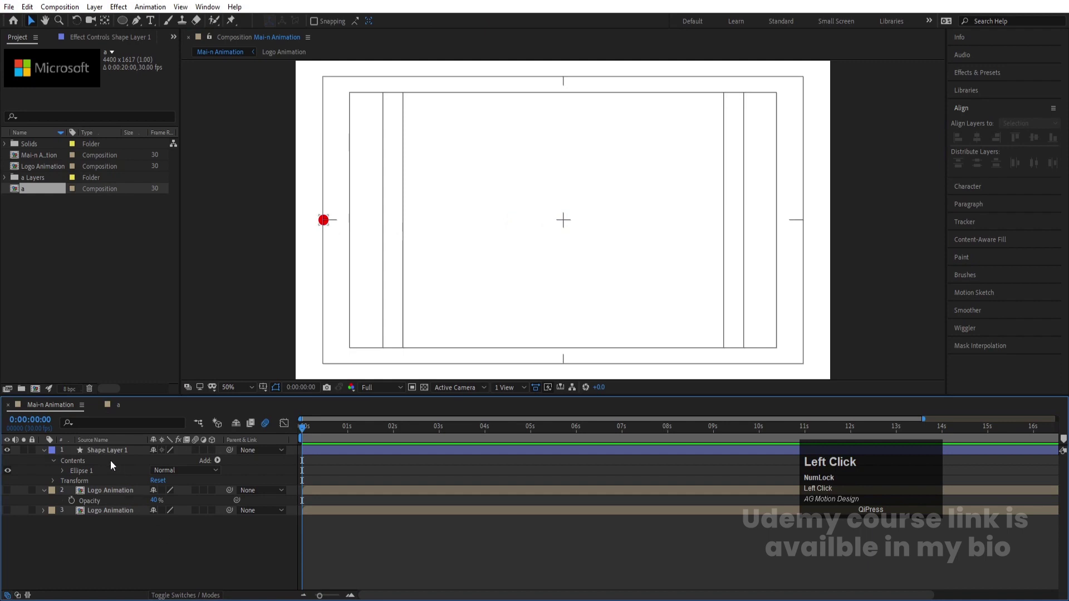
Step: Keyframe the circle's Position from 1962,540 to 99,540 with Easy Ease and preview the slide
{"action": "key", "text": "p"}
{"action": "left_click", "coordinate": [76, 465]}
{"action": "key", "text": "="}
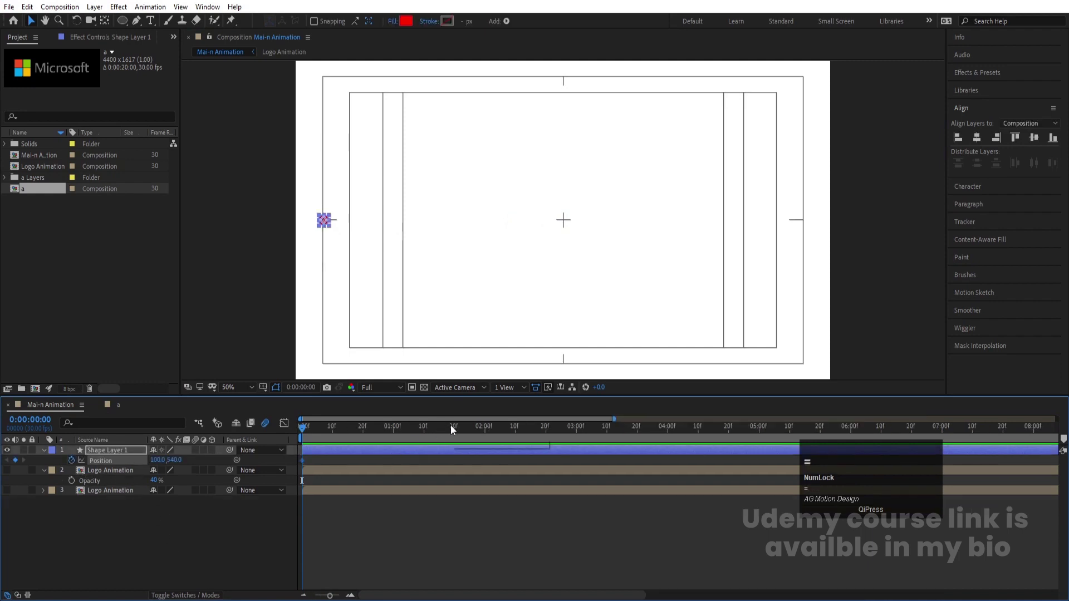
{"action": "left_click_drag", "start_coordinate": [458, 431], "coordinate": [249, 465]}
{"action": "key", "text": "space"}
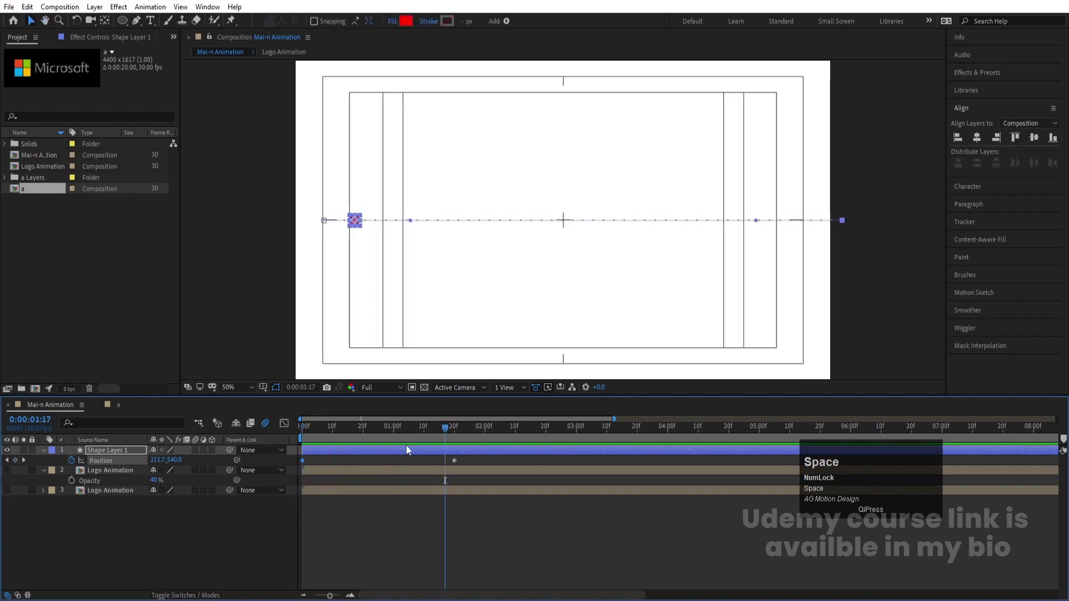
{"action": "left_click_drag", "start_coordinate": [450, 436], "coordinate": [291, 470]}
{"action": "key", "text": "F9"}
{"action": "left_click", "coordinate": [334, 433]}
{"action": "key", "text": "space"}
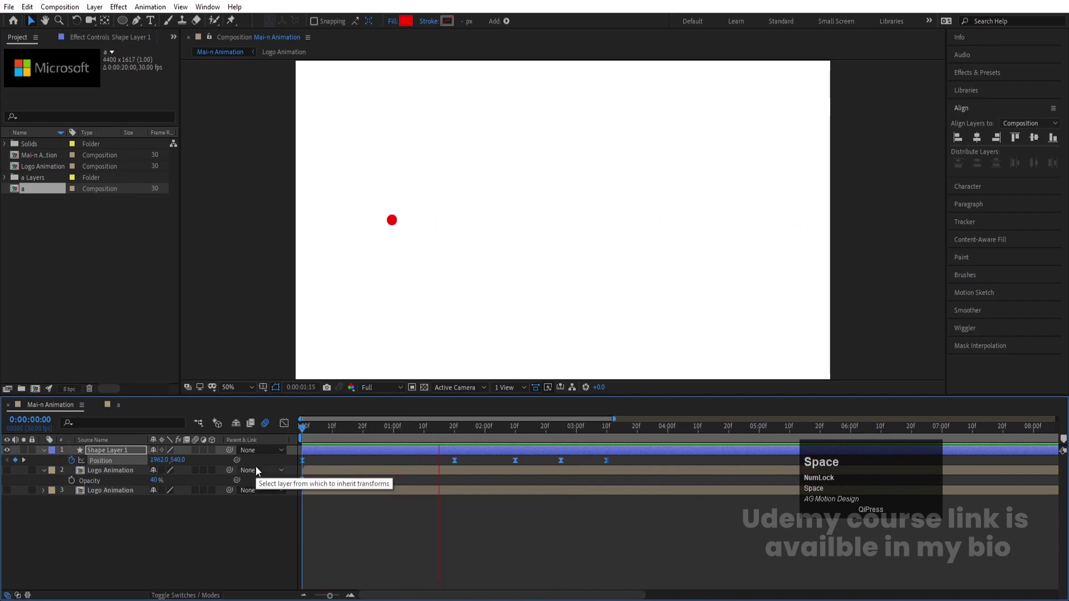
Step: Shape the Position speed graph into a sharp ease-out so the dot darts in and slows
{"action": "key", "text": "space"}
{"action": "left_click_drag", "start_coordinate": [284, 425], "coordinate": [319, 436]}
{"action": "key", "text": "space"}
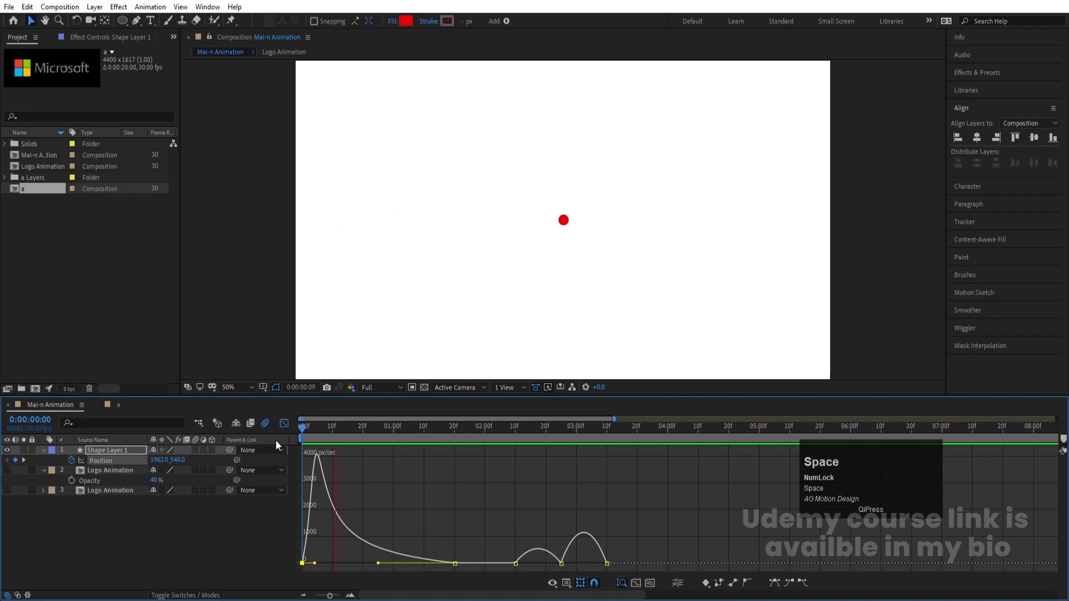
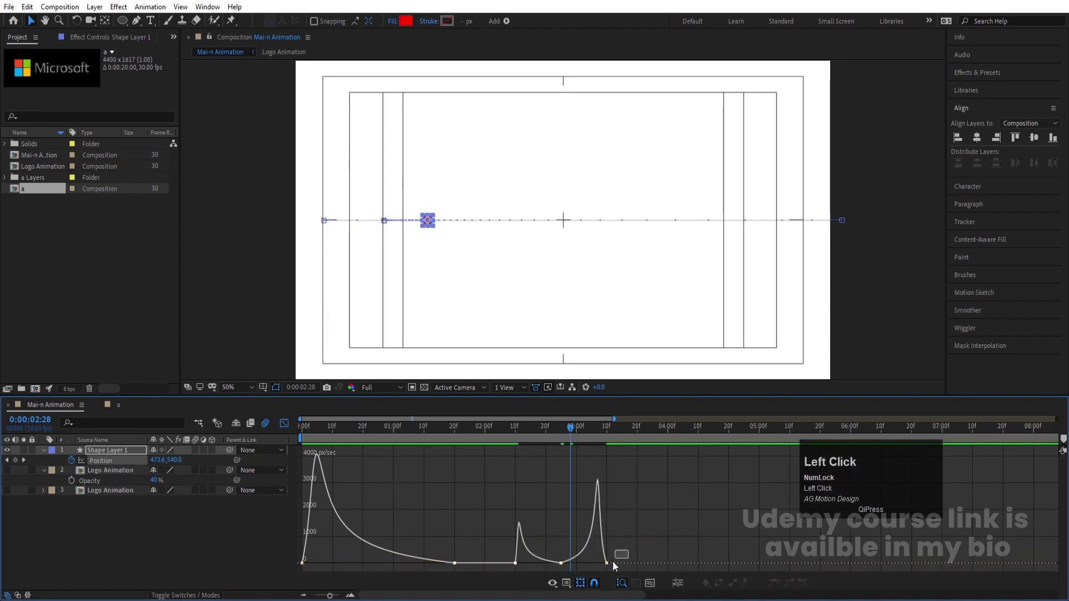
{"action": "left_click_drag", "start_coordinate": [600, 584], "coordinate": [600, 568]}
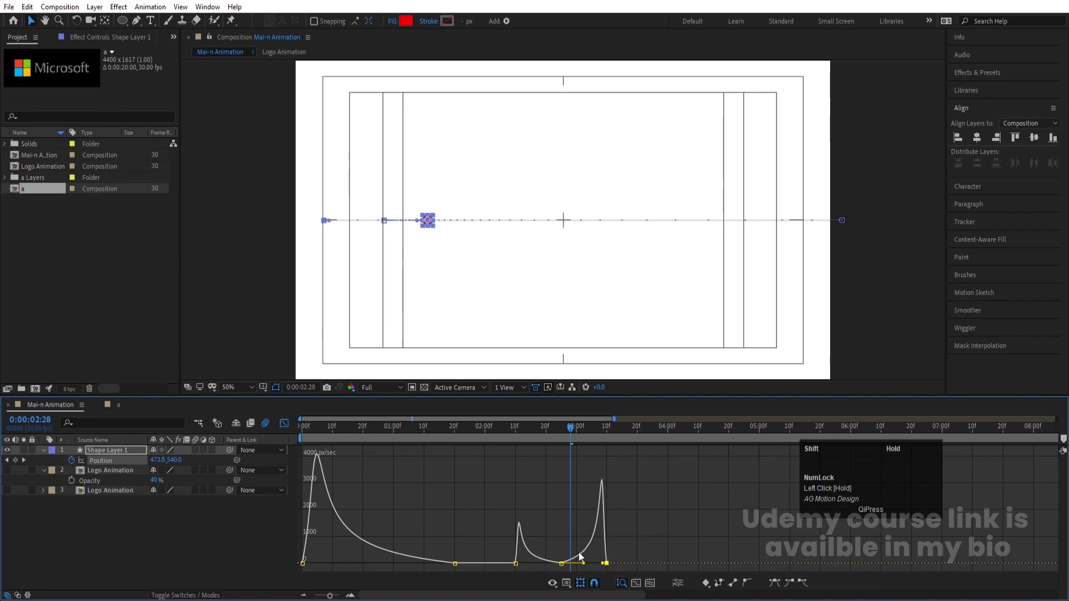
{"action": "key", "text": "space"}
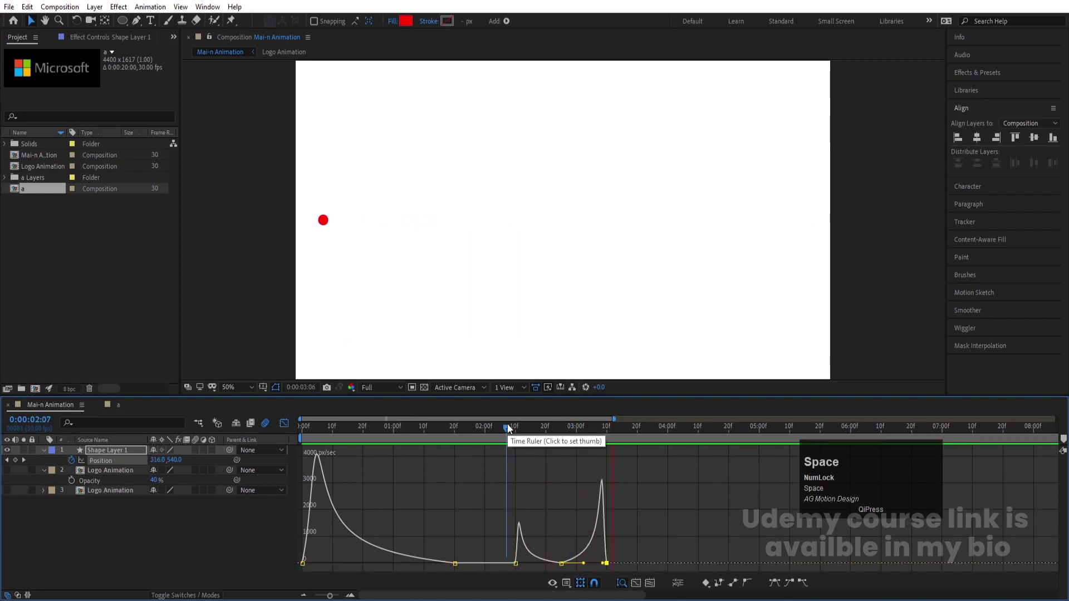
Step: Preview the eased motion a few times and leave the Graph Editor
{"action": "left_click", "coordinate": [294, 429]}
{"action": "key", "text": "space"}
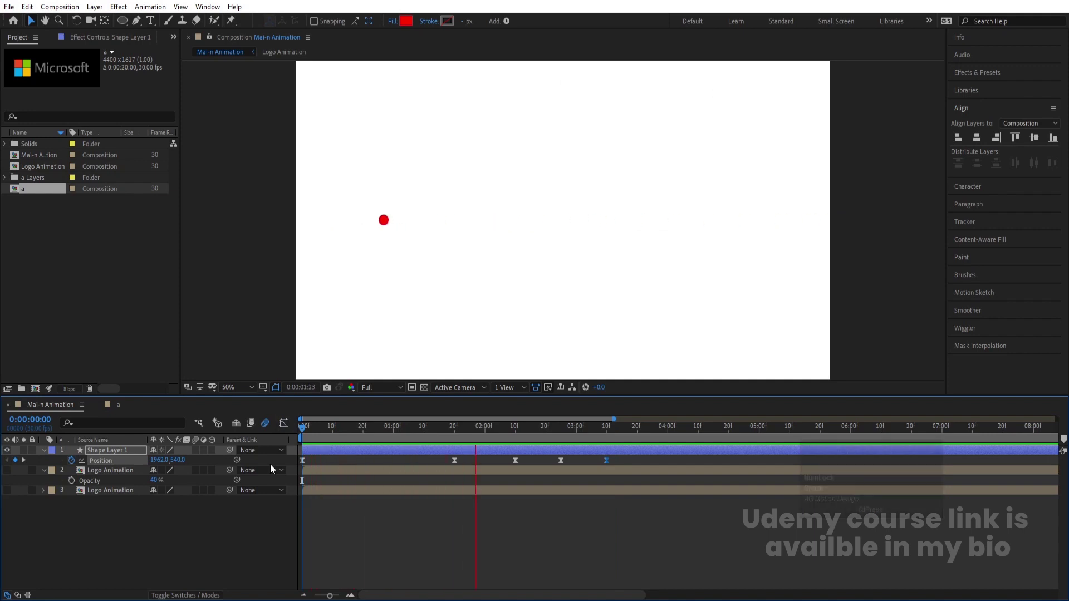
{"action": "key", "text": "space"}
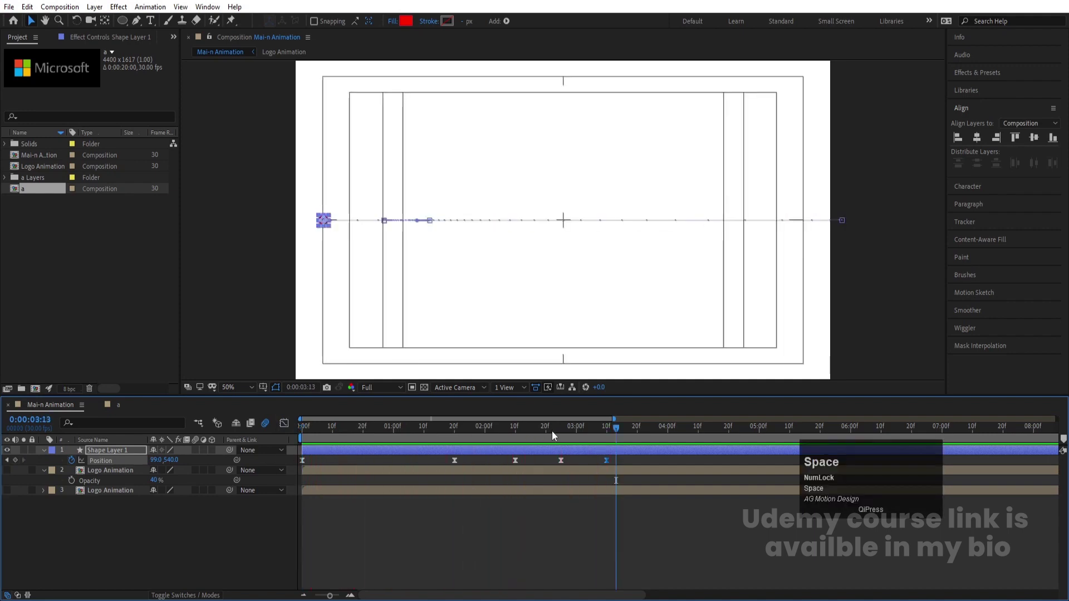
{"action": "left_click", "coordinate": [552, 436]}
{"action": "key", "text": "space"}
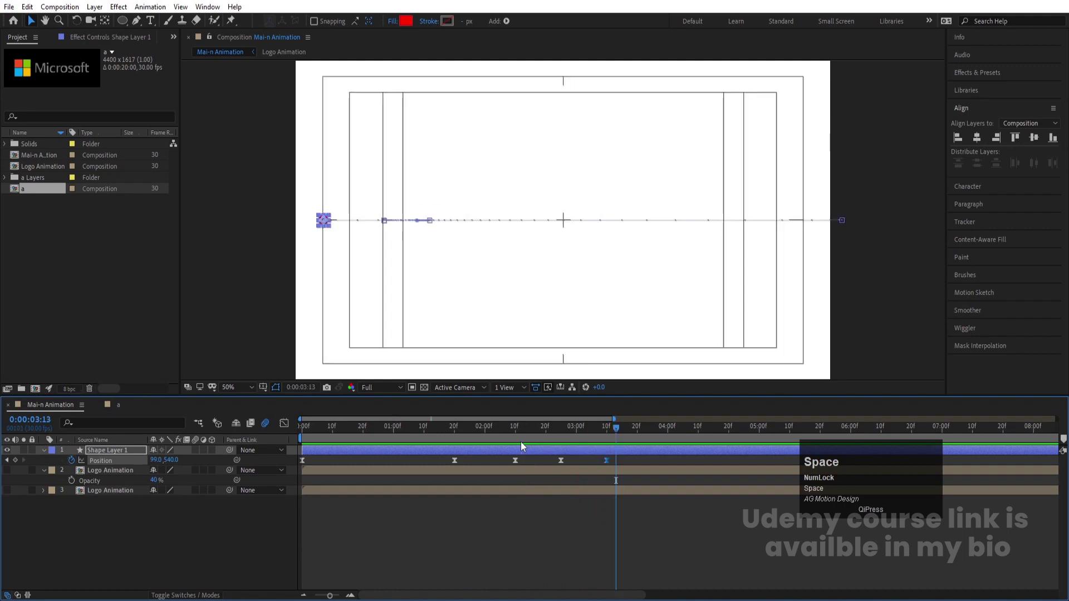
{"action": "left_click", "coordinate": [500, 439]}
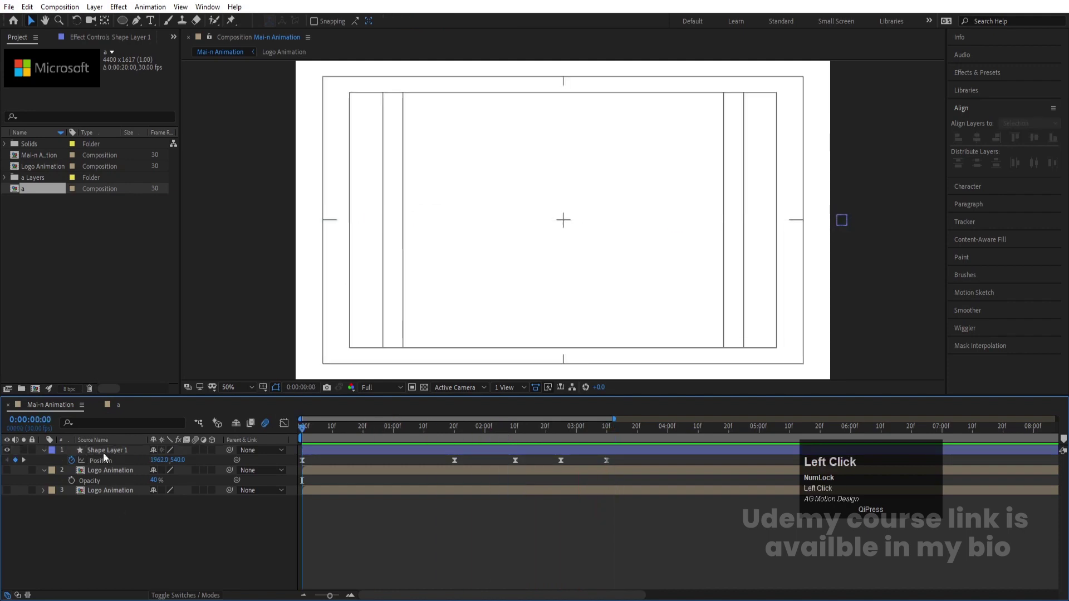
Step: Pre-compose the red circle shape layer as a composition named Circle and preview it
{"action": "key", "text": "ctrl+shift+c"}
{"action": "type", "text": "ircle"}
{"action": "key", "text": "Return"}
{"action": "key", "text": "space"}
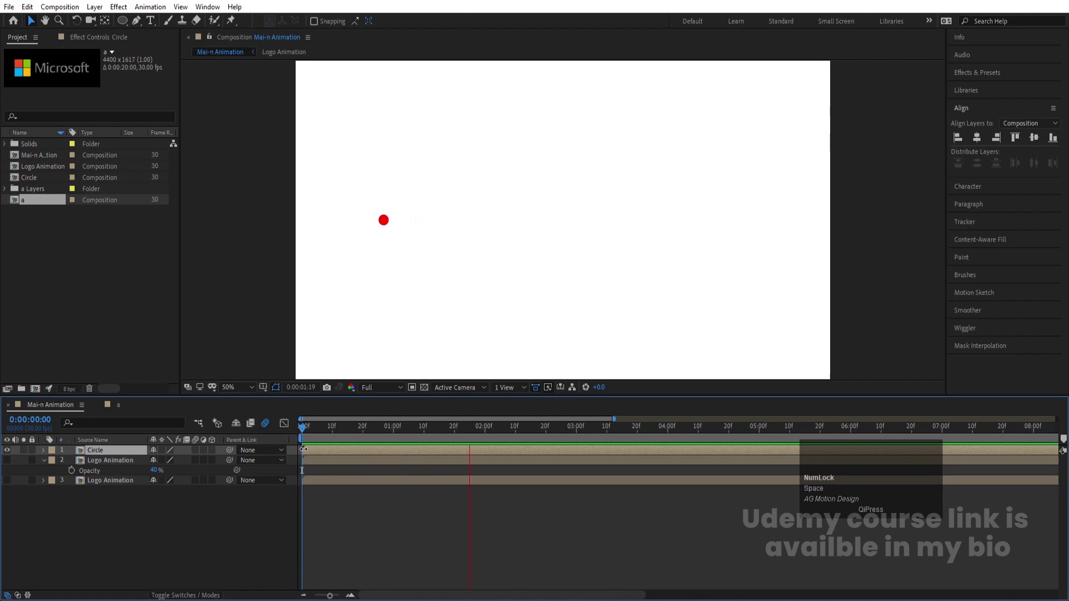
{"action": "key", "text": "space"}
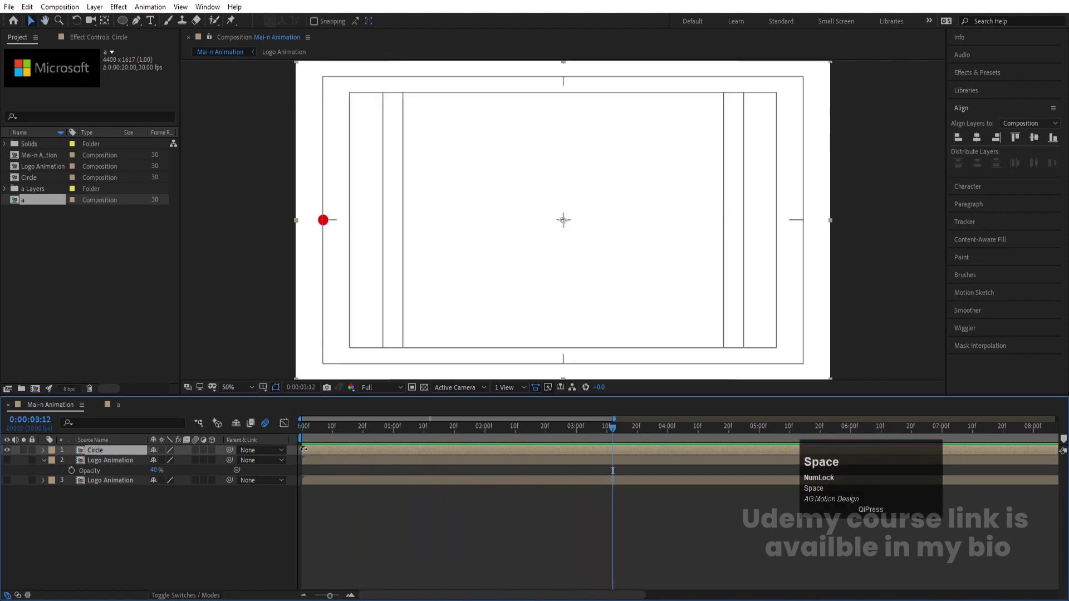
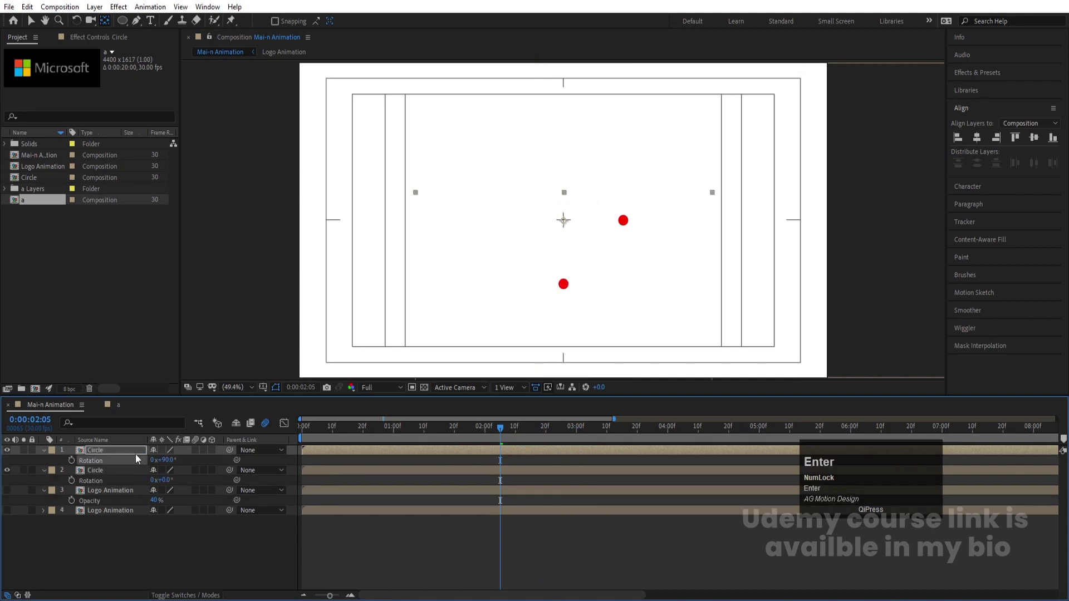
Step: Duplicate the Circle layer twice more at Rotation 180° and 270°, then preview the four converging dots
{"action": "left_click", "coordinate": [130, 455]}
{"action": "key", "text": "ctrl+d"}
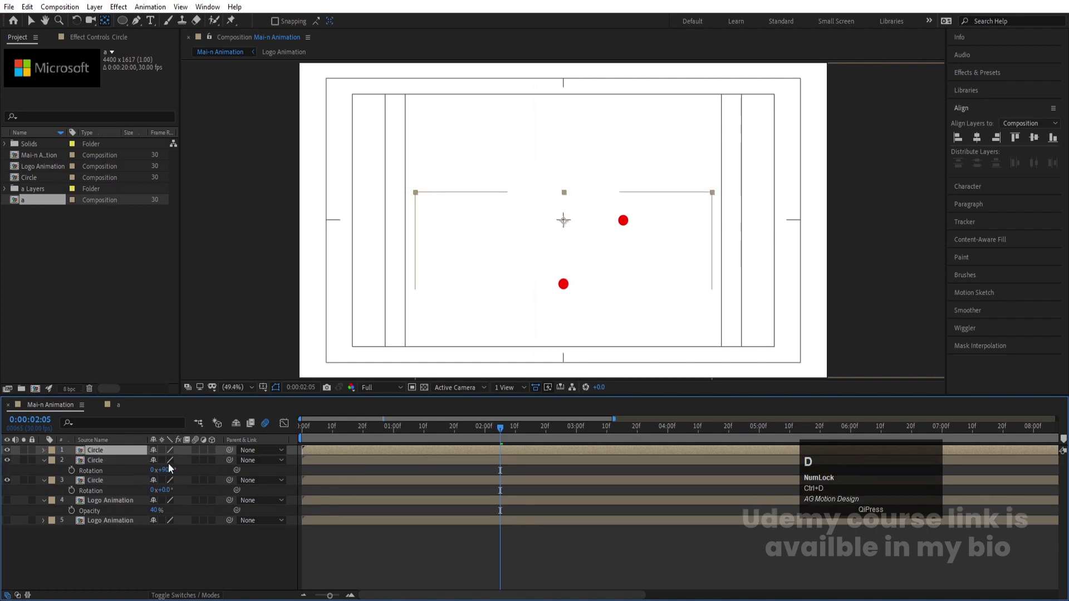
{"action": "key", "text": "r"}
{"action": "left_click", "coordinate": [172, 468]}
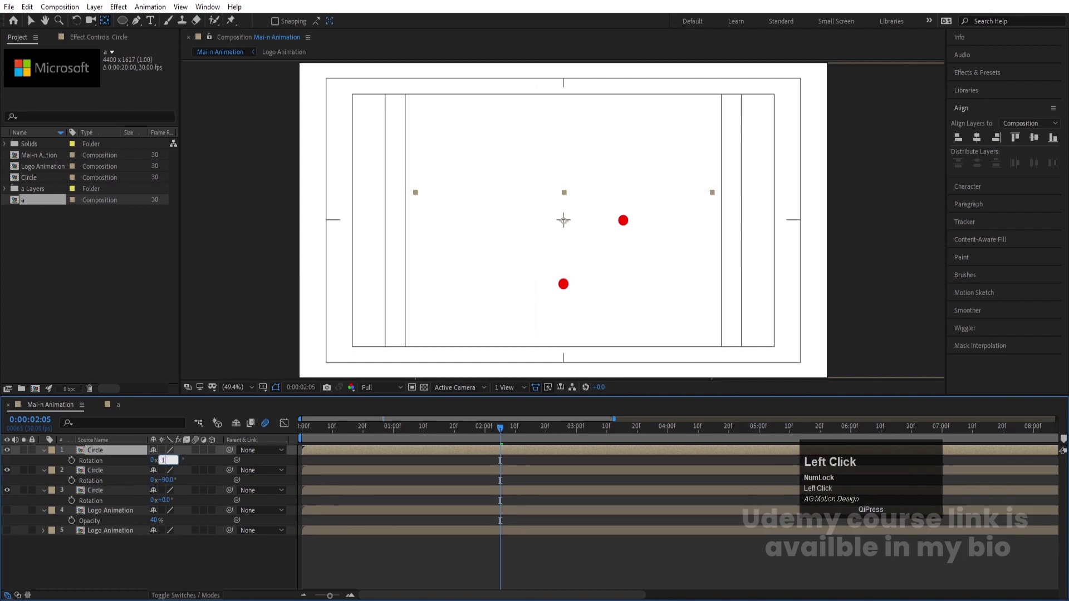
{"action": "key", "text": "Return"}
{"action": "key", "text": "ctrl+d"}
{"action": "key", "text": "r"}
{"action": "left_click", "coordinate": [178, 467]}
{"action": "key", "text": "Return"}
{"action": "left_click", "coordinate": [435, 438]}
{"action": "key", "text": "space"}
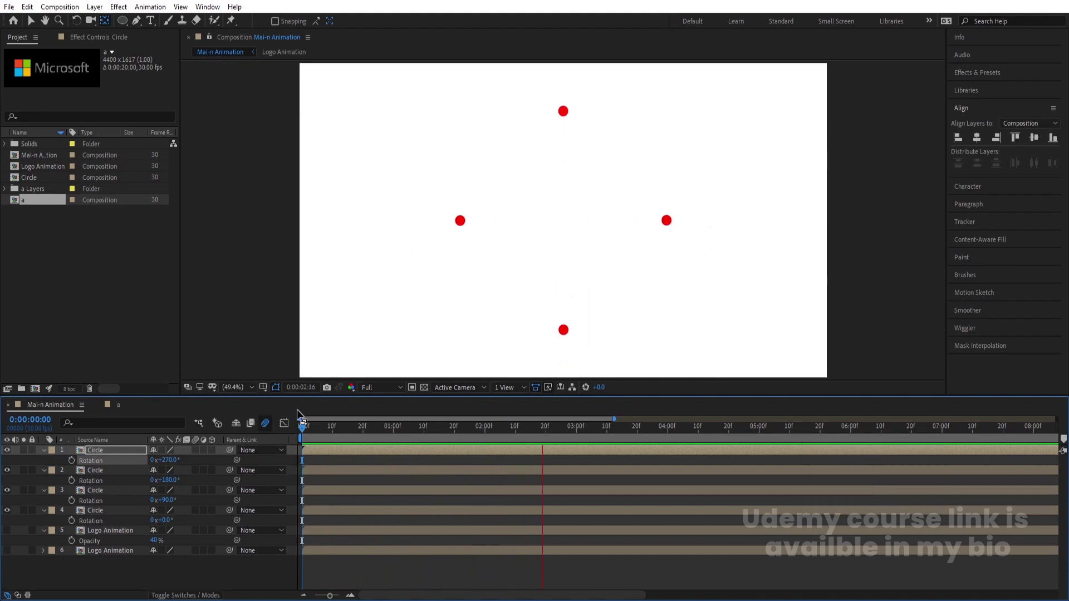
{"action": "key", "text": "space"}
Step: Select the four Circle layers and apply the Fill effect found in Effects & Presets
{"action": "left_click_drag", "start_coordinate": [590, 430], "coordinate": [10, 556]}
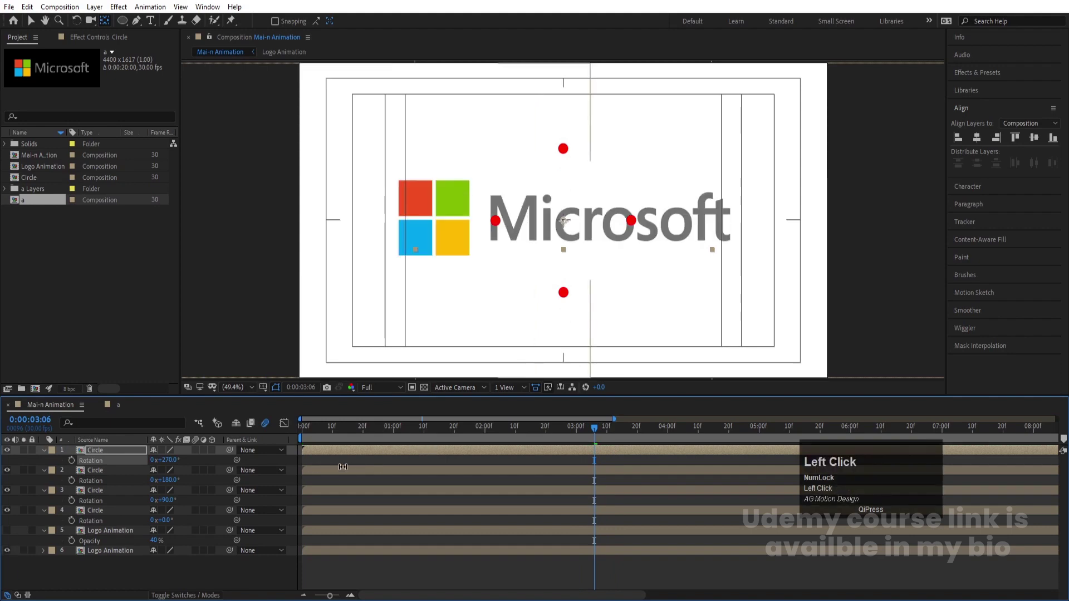
{"action": "key", "text": "u"}
{"action": "left_click", "coordinate": [114, 480]}
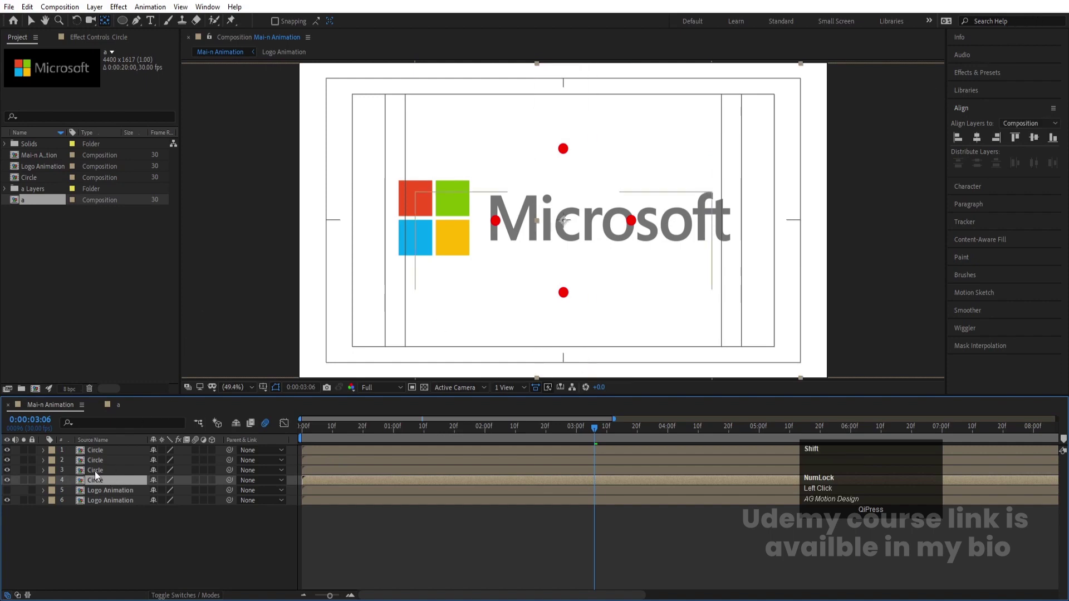
{"action": "left_click", "coordinate": [92, 456]}
{"action": "left_click", "coordinate": [970, 80]}
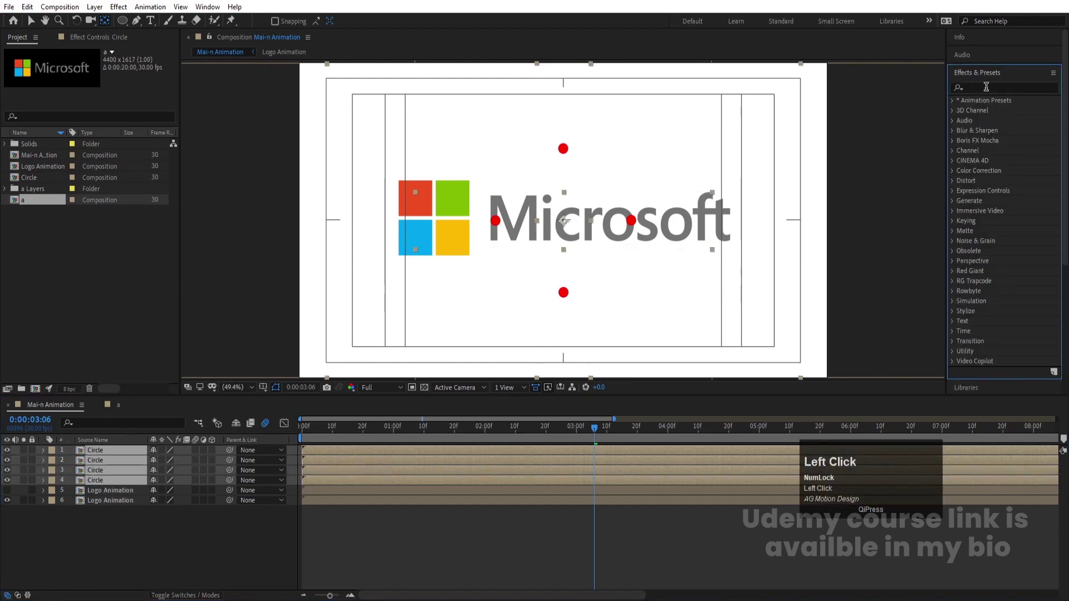
{"action": "type", "text": "fill"}
{"action": "left_click", "coordinate": [994, 161]}
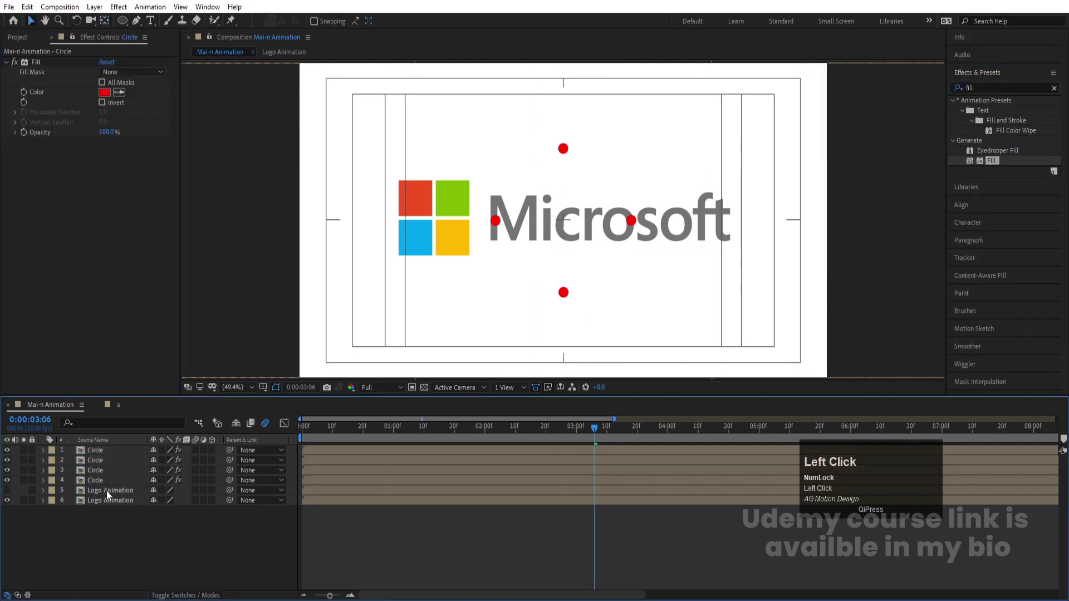
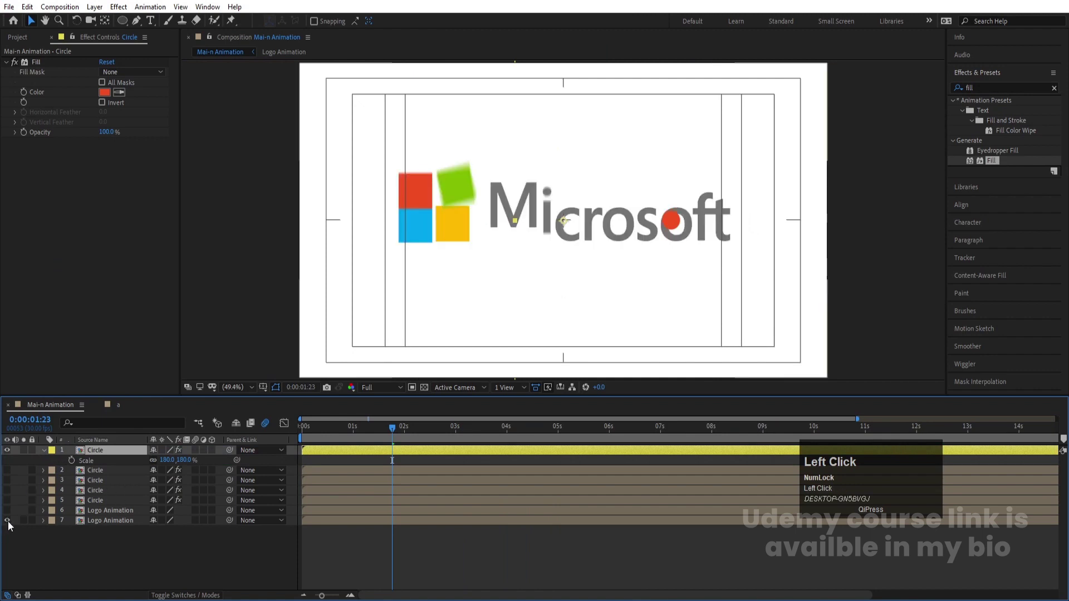
Step: Hide the remaining Logo Animation layer so only the red circle shows, and close the calculator
{"action": "key", "text": "space"}
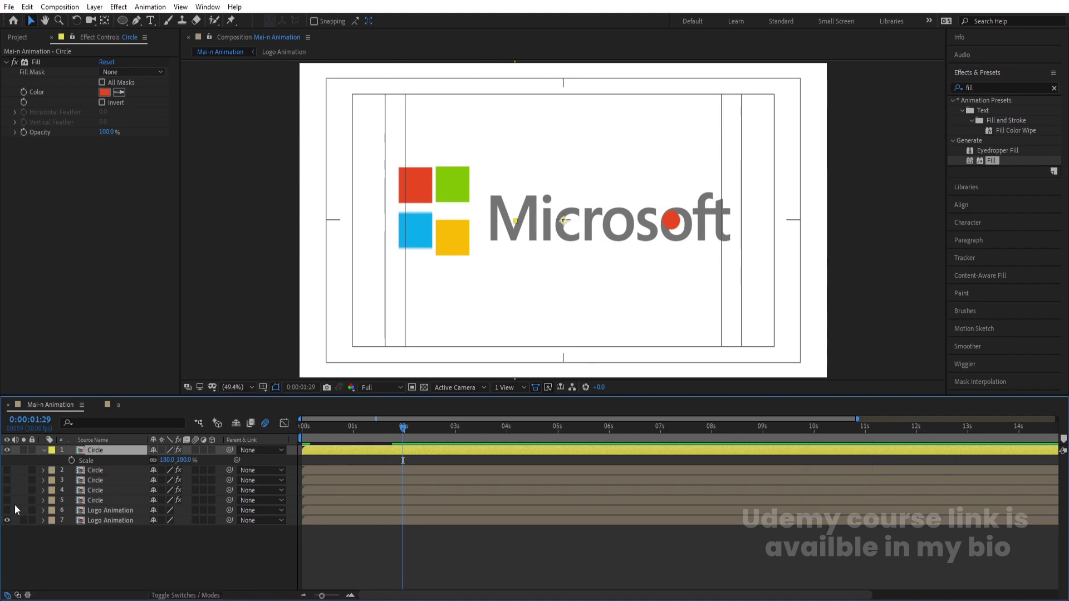
{"action": "left_click", "coordinate": [12, 524]}
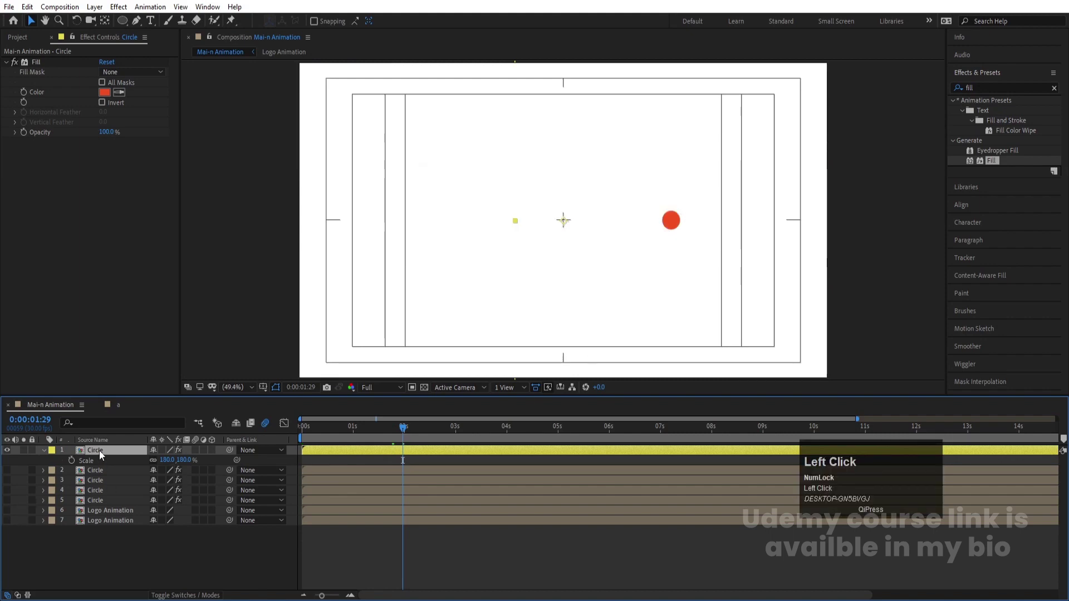
{"action": "key", "text": "space"}
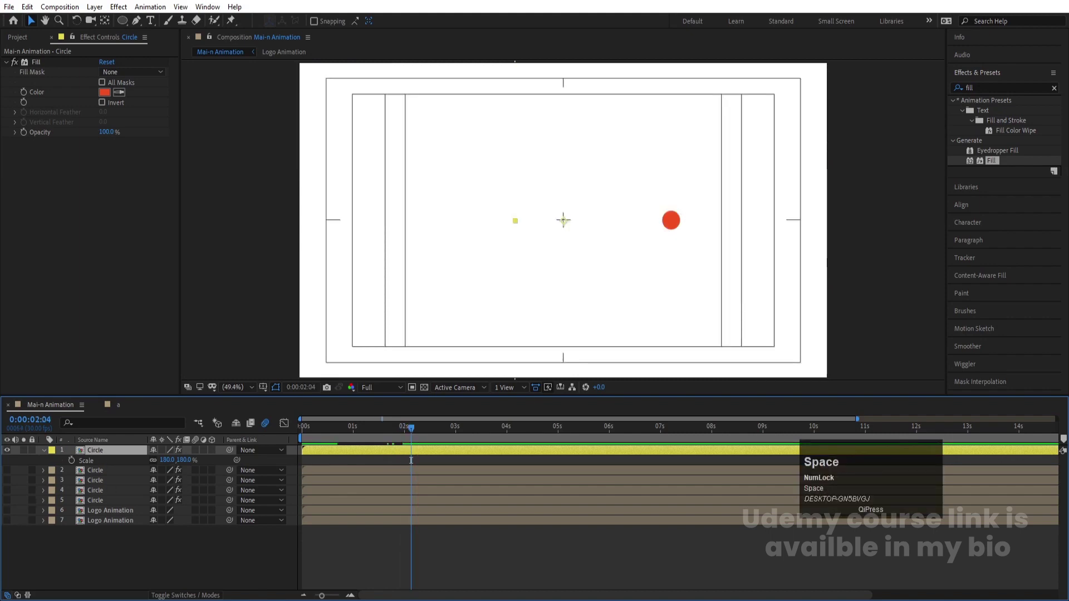
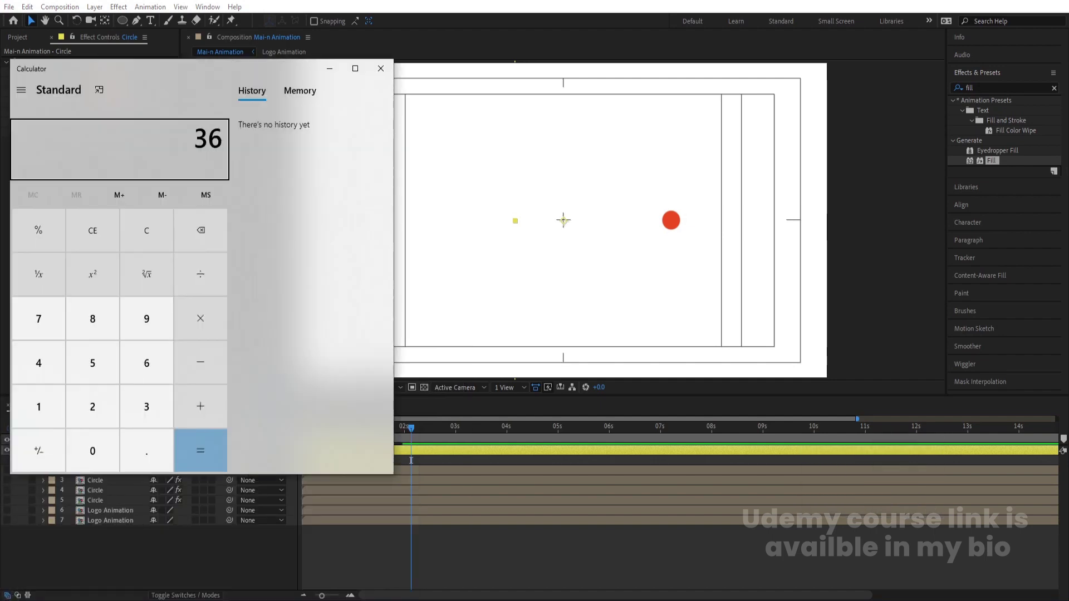
{"action": "key", "text": "Return"}
{"action": "left_click", "coordinate": [377, 70]}
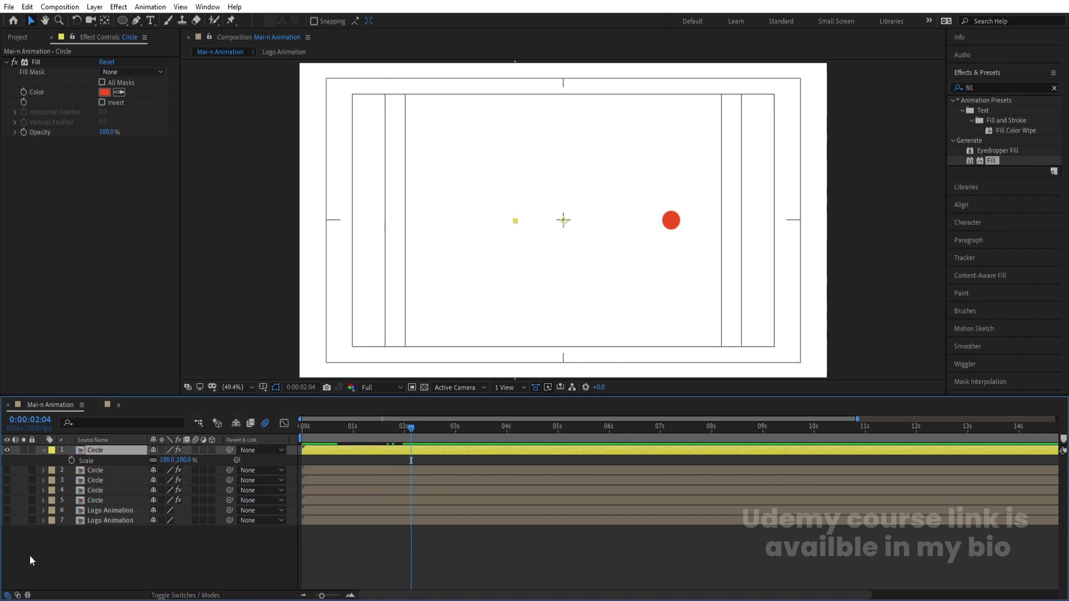
Step: Drive the top circle's Rotation with the expression rotation[0]+40*index and commit it
{"action": "key", "text": "r"}
{"action": "left_click", "coordinate": [75, 466]}
{"action": "key", "text": "["}
{"action": "key", "text": "]"}
{"action": "key", "text": "Left"}
{"action": "type", "text": "rot"}
{"action": "key", "text": "Return"}
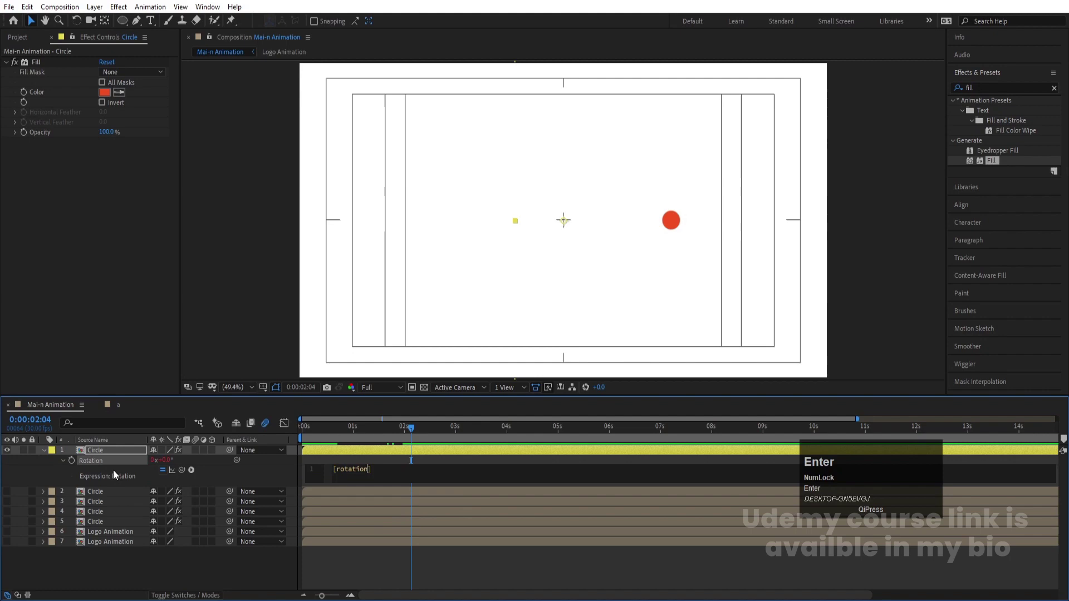
{"action": "key", "text": "["}
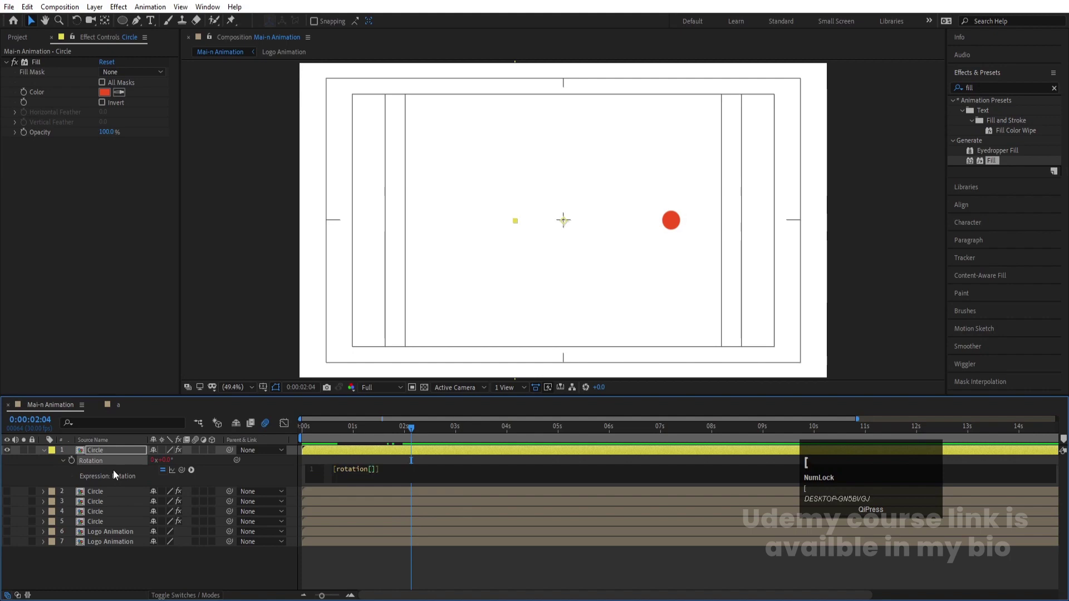
{"action": "key", "text": "Right"}
{"action": "key", "text": "shift+="}
{"action": "key", "text": "4"}
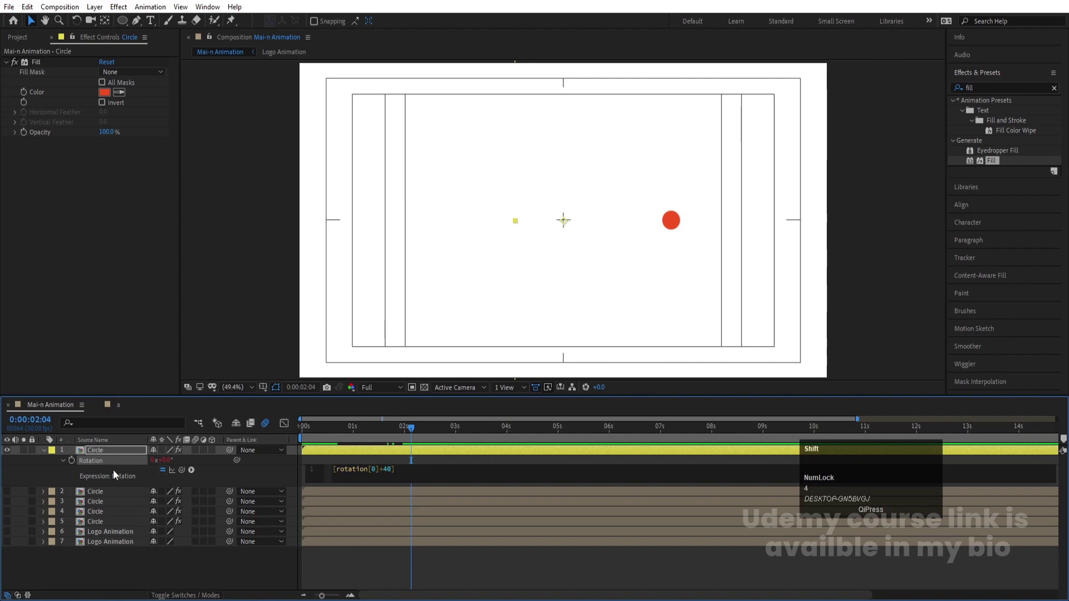
{"action": "type", "text": "ind"}
{"action": "key", "text": "Return"}
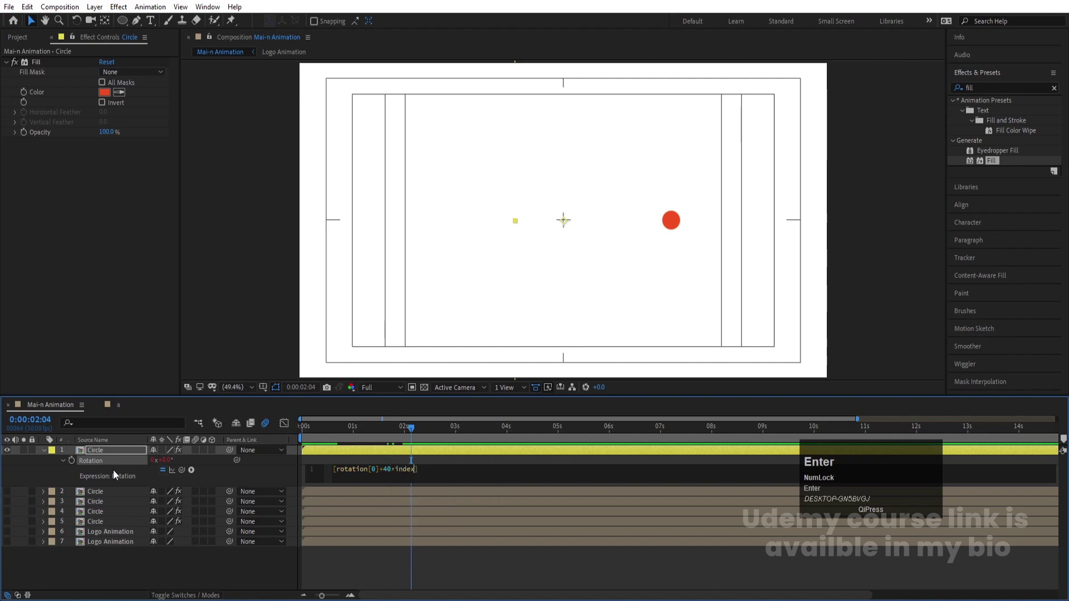
{"action": "left_click", "coordinate": [180, 581]}
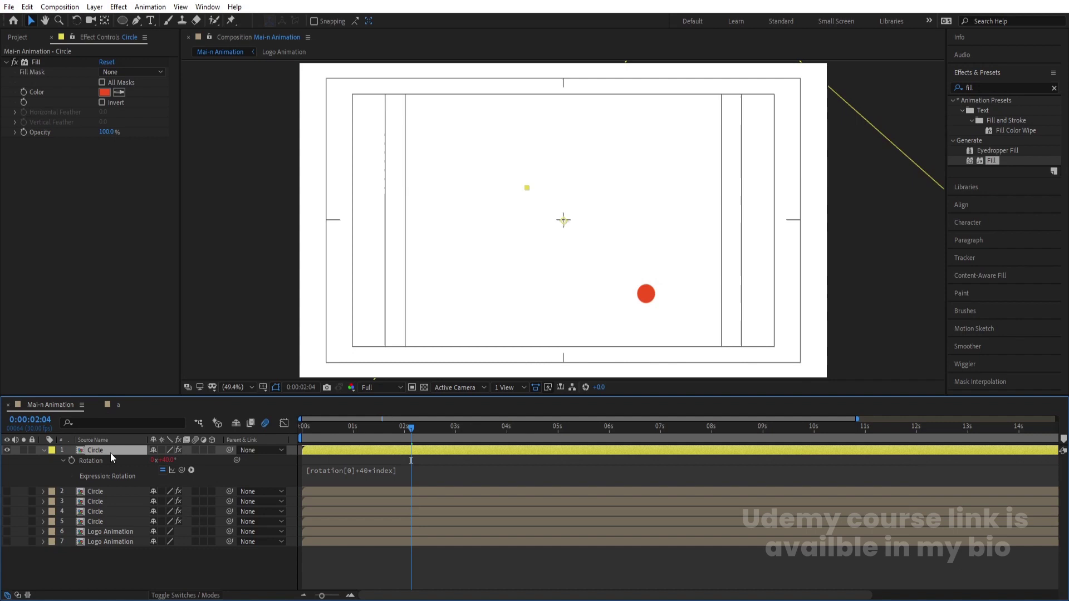
Step: Duplicate the Circle layer with Ctrl+D until nine red circles ring the centre
{"action": "left_click", "coordinate": [114, 457]}
{"action": "key", "text": "ctrl+d"}
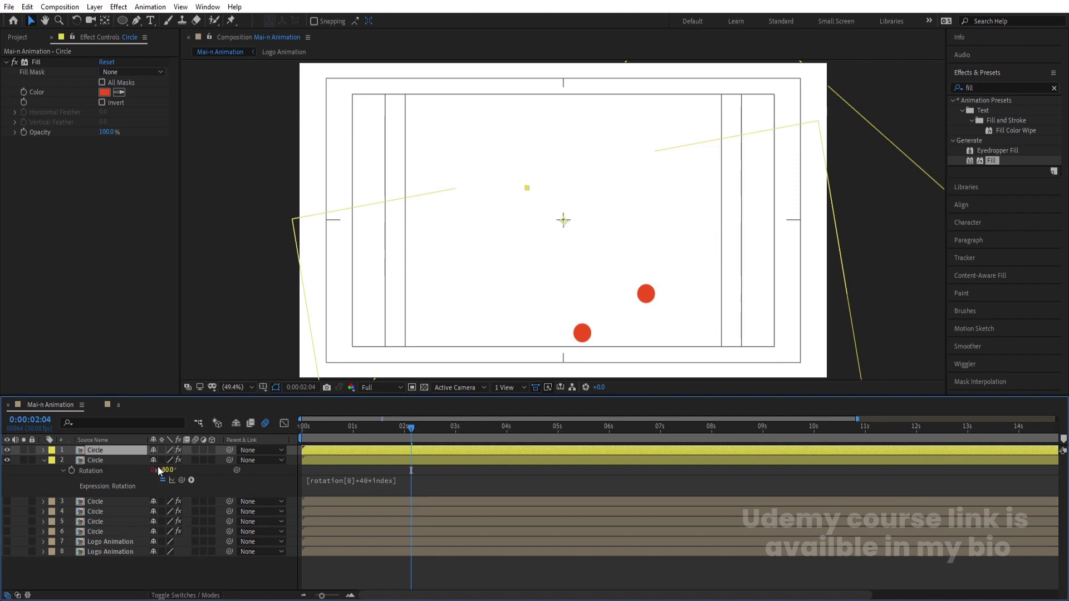
{"action": "key", "text": "r"}
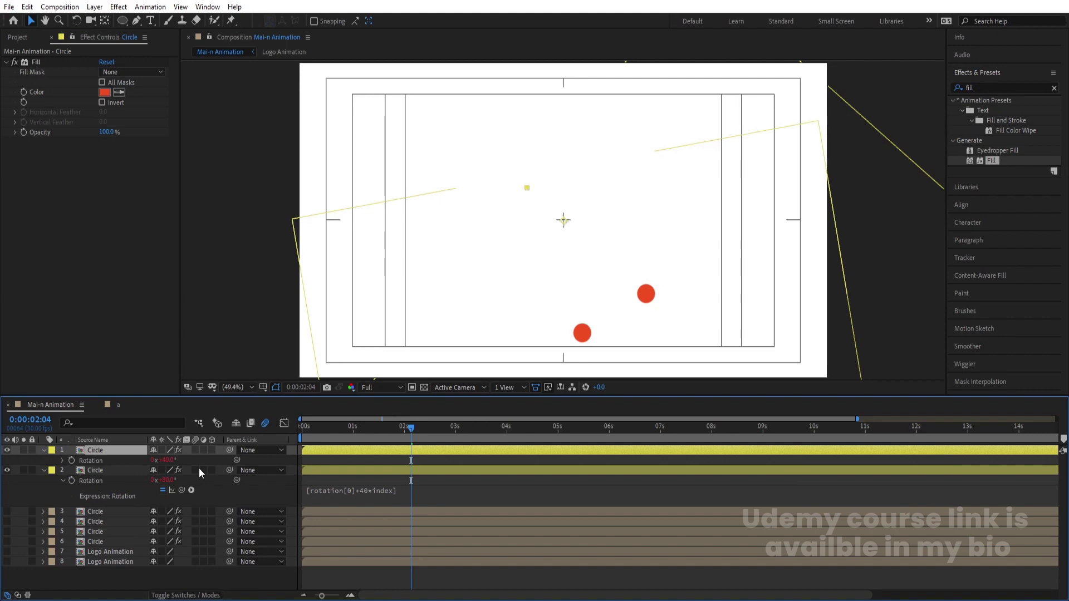
{"action": "left_click", "coordinate": [127, 475]}
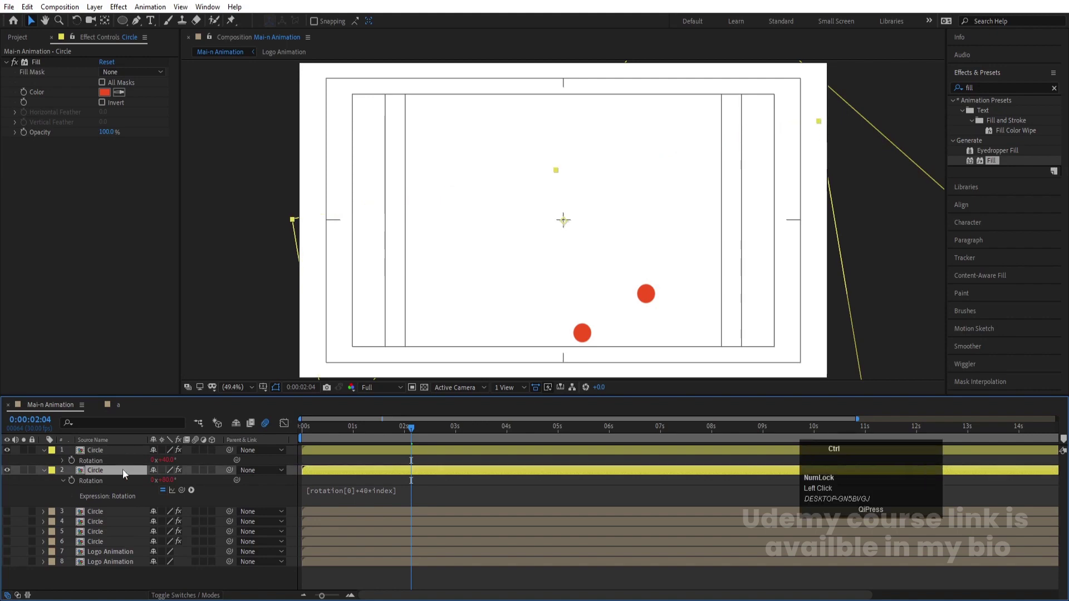
{"action": "key", "text": "ctrl+d"}
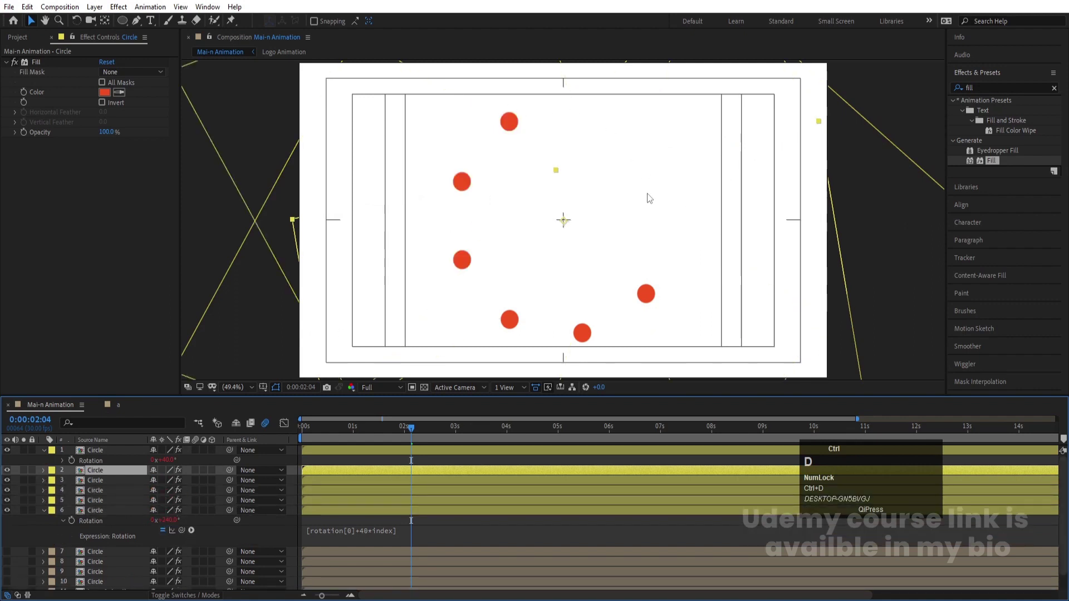
{"action": "key", "text": "ctrl+d"}
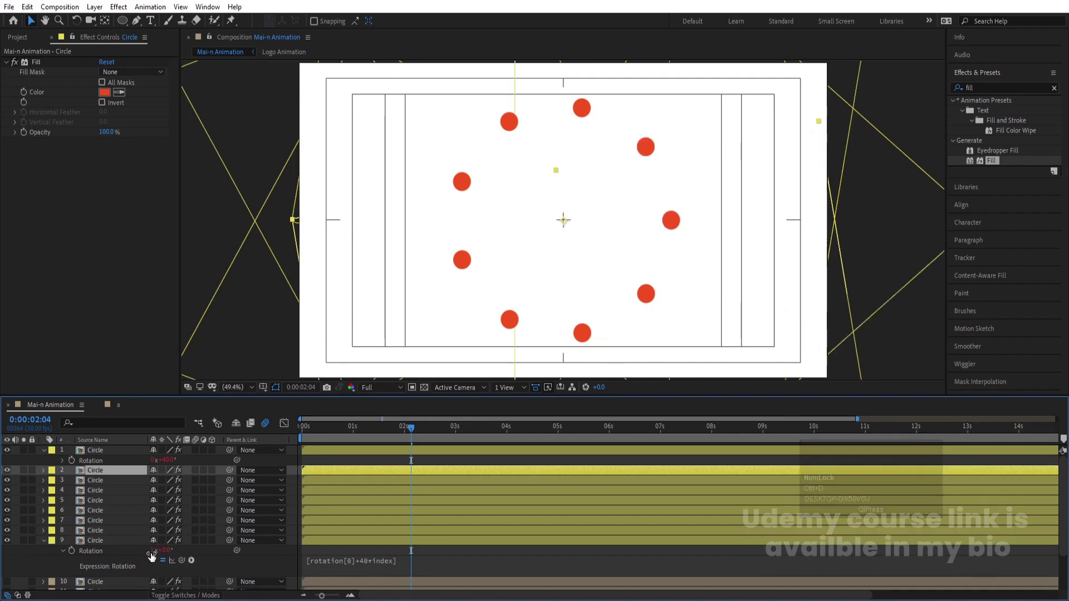
{"action": "key", "text": "r"}
{"action": "key", "text": "r"}
Step: Turn visibility back on for the four coloured circle layers
{"action": "left_click", "coordinate": [203, 553]}
{"action": "key", "text": "u"}
{"action": "scroll", "scroll_direction": "down", "scroll_amount": 3}
{"action": "left_click_drag", "start_coordinate": [9, 565], "coordinate": [296, 466]}
{"action": "scroll", "scroll_direction": "up", "scroll_amount": 3}
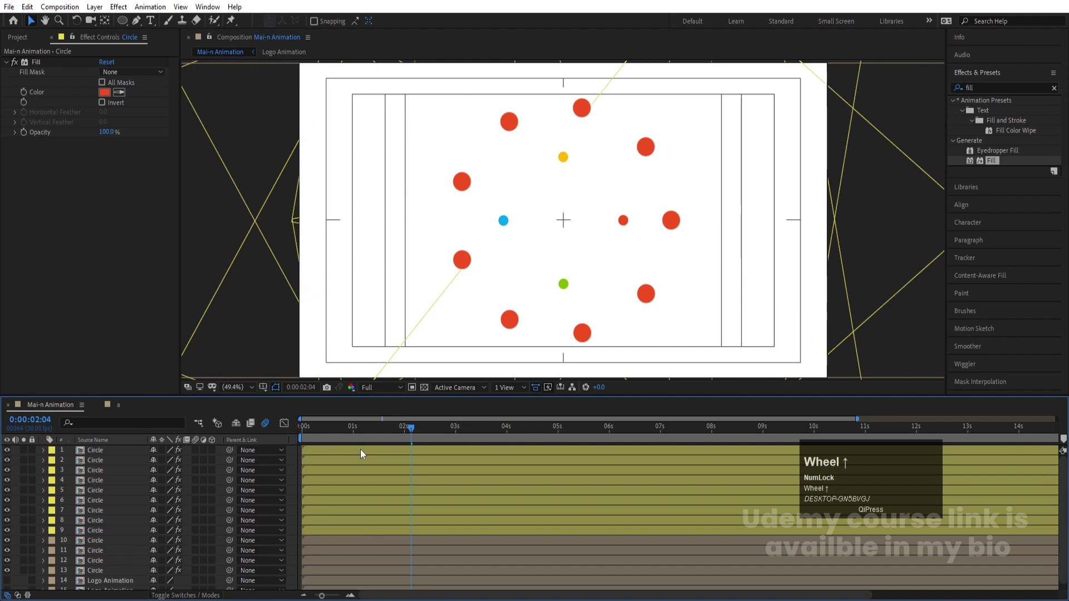
Step: Offset the first six Circle layers one frame apart by setting each in point a frame later
{"action": "left_click", "coordinate": [309, 455]}
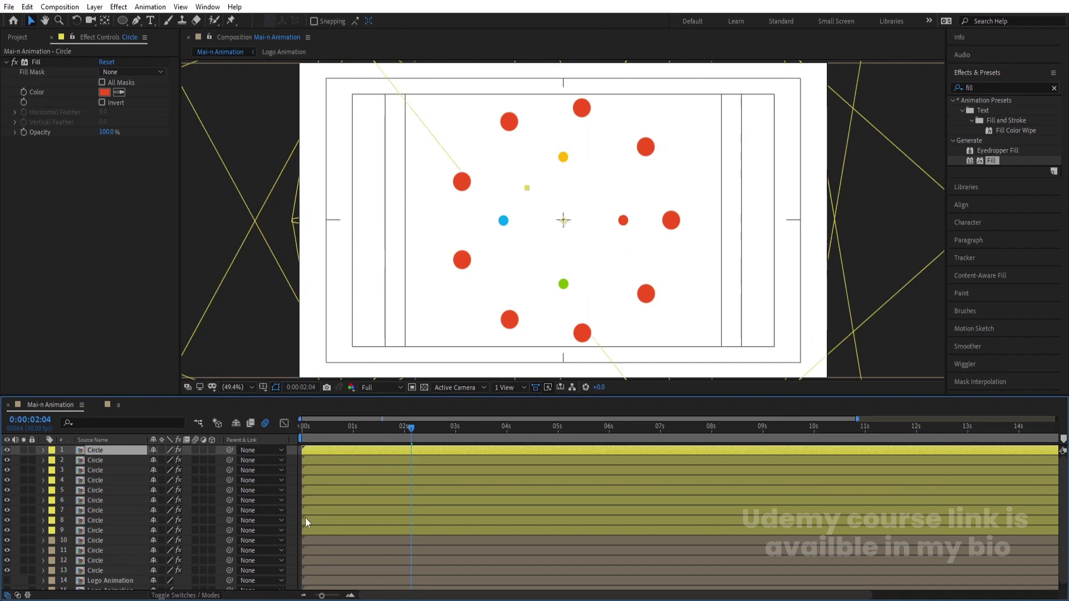
{"action": "left_click", "coordinate": [313, 438]}
{"action": "key", "text": "="}
{"action": "key", "text": "="}
{"action": "key", "text": "="}
{"action": "key", "text": "Page_Down"}
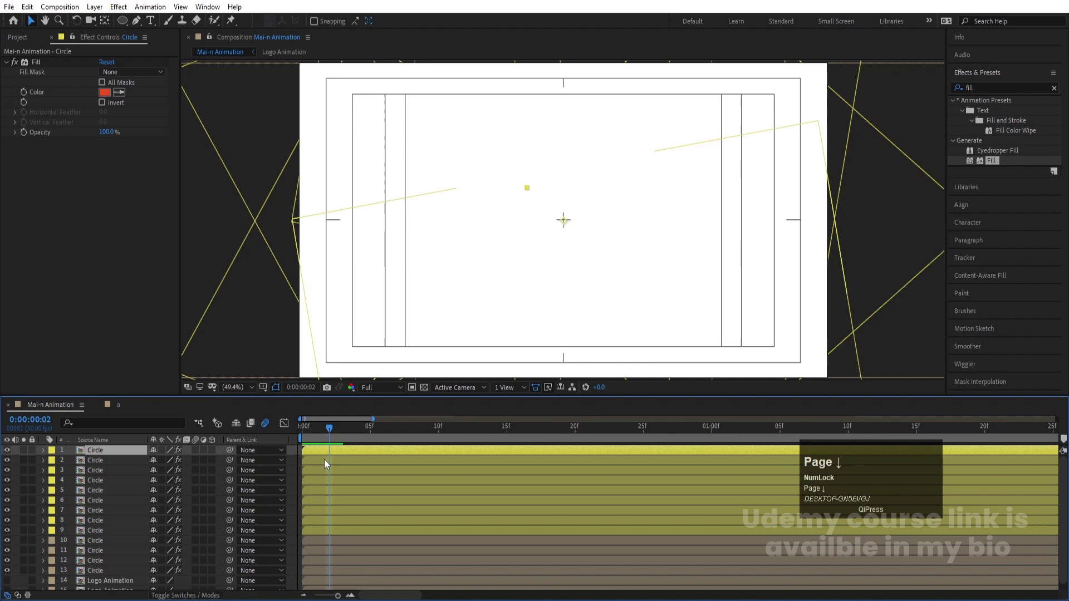
{"action": "left_click", "coordinate": [327, 463]}
{"action": "key", "text": "Page_Down"}
{"action": "left_click", "coordinate": [341, 477]}
{"action": "key", "text": "["}
{"action": "key", "text": "Page_Down"}
{"action": "left_click", "coordinate": [360, 481]}
{"action": "key", "text": "["}
{"action": "key", "text": "Page_Down"}
{"action": "left_click", "coordinate": [387, 493]}
{"action": "key", "text": "["}
{"action": "key", "text": "Page_Down"}
{"action": "left_click", "coordinate": [412, 501]}
{"action": "key", "text": "["}
{"action": "key", "text": "Page_Down"}
Step: Continue the one-frame stagger through the remaining Circle layers down to the last one
{"action": "left_click", "coordinate": [450, 520]}
{"action": "key", "text": "["}
{"action": "key", "text": "Page_Down"}
{"action": "left_click", "coordinate": [453, 525]}
{"action": "key", "text": "["}
{"action": "key", "text": "Page_Down"}
{"action": "left_click", "coordinate": [472, 537]}
{"action": "key", "text": "["}
{"action": "key", "text": "Page_Down"}
{"action": "left_click", "coordinate": [493, 541]}
{"action": "key", "text": "["}
{"action": "key", "text": "Page_Down"}
{"action": "left_click", "coordinate": [511, 549]}
{"action": "key", "text": "["}
{"action": "key", "text": "Page_Down"}
{"action": "left_click", "coordinate": [515, 562]}
{"action": "key", "text": "["}
{"action": "key", "text": "Page_Down"}
{"action": "left_click", "coordinate": [531, 575]}
{"action": "key", "text": "["}
{"action": "scroll", "scroll_direction": "down", "scroll_amount": 3}
{"action": "key", "text": "-"}
{"action": "key", "text": "-"}
{"action": "key", "text": "-"}
Step: Preview the cascading circle burst and stop playback
{"action": "key", "text": "space"}
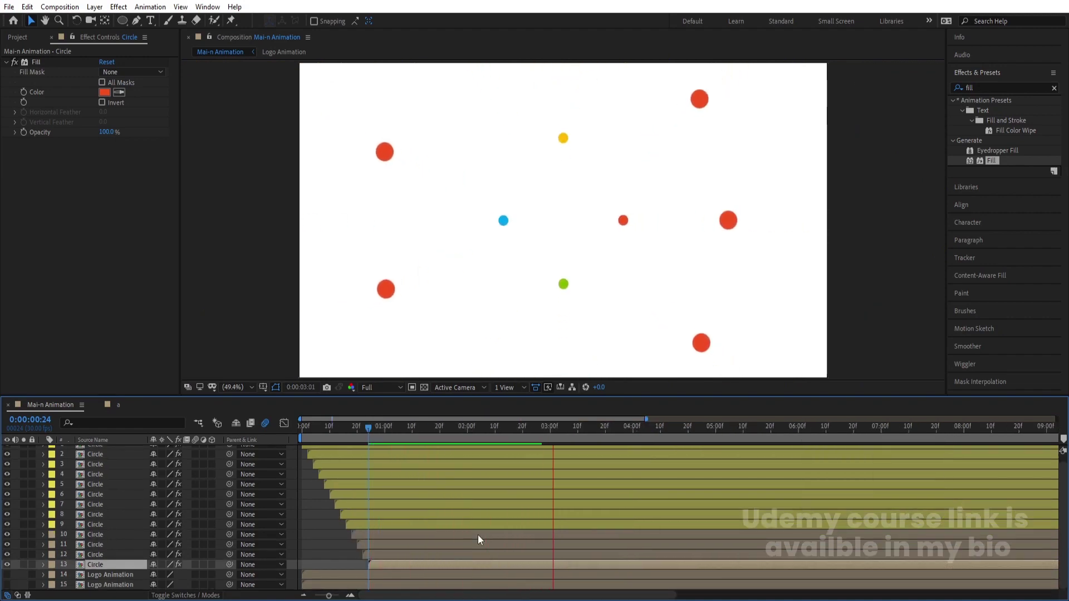
{"action": "key", "text": "space"}
Step: Inside the Circle comp keyframe Scale from 100% down to 0% as the circle travels, previewing it
{"action": "scroll", "scroll_direction": "up", "scroll_amount": 3}
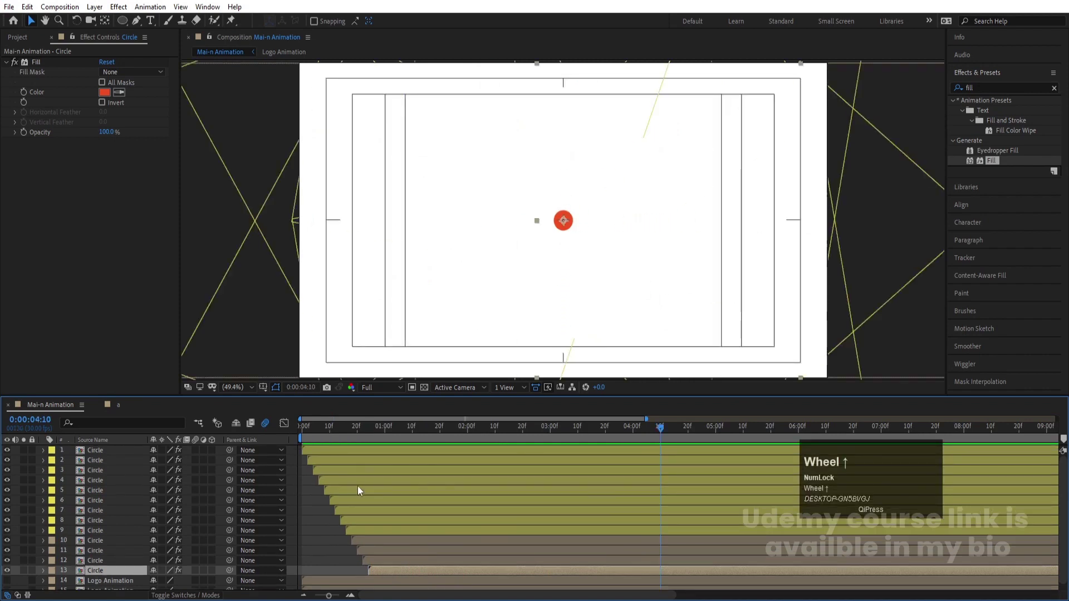
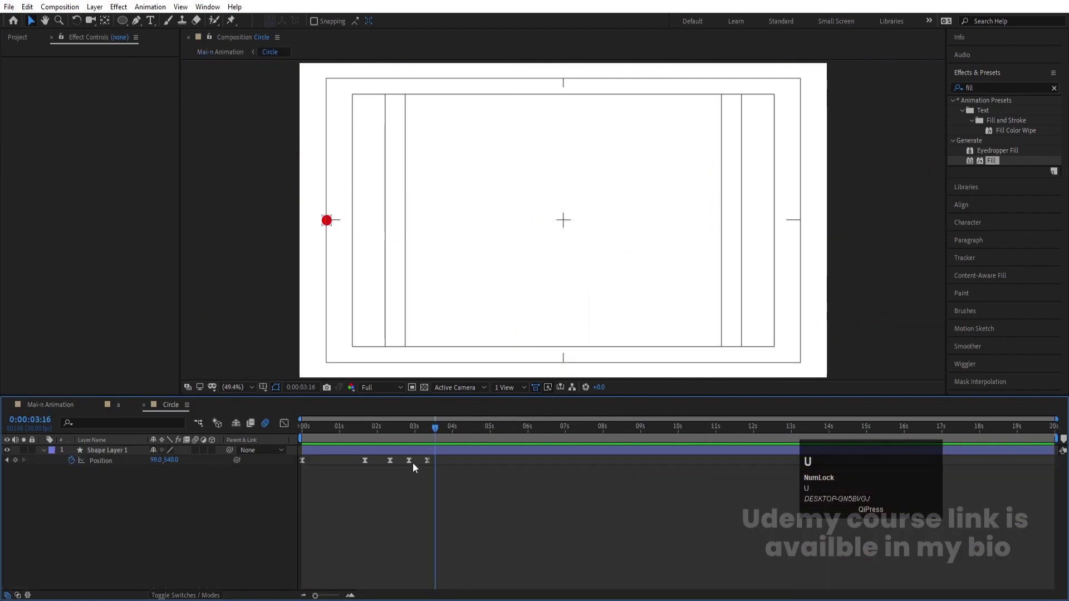
{"action": "left_click_drag", "start_coordinate": [415, 436], "coordinate": [408, 456]}
{"action": "key", "text": "s"}
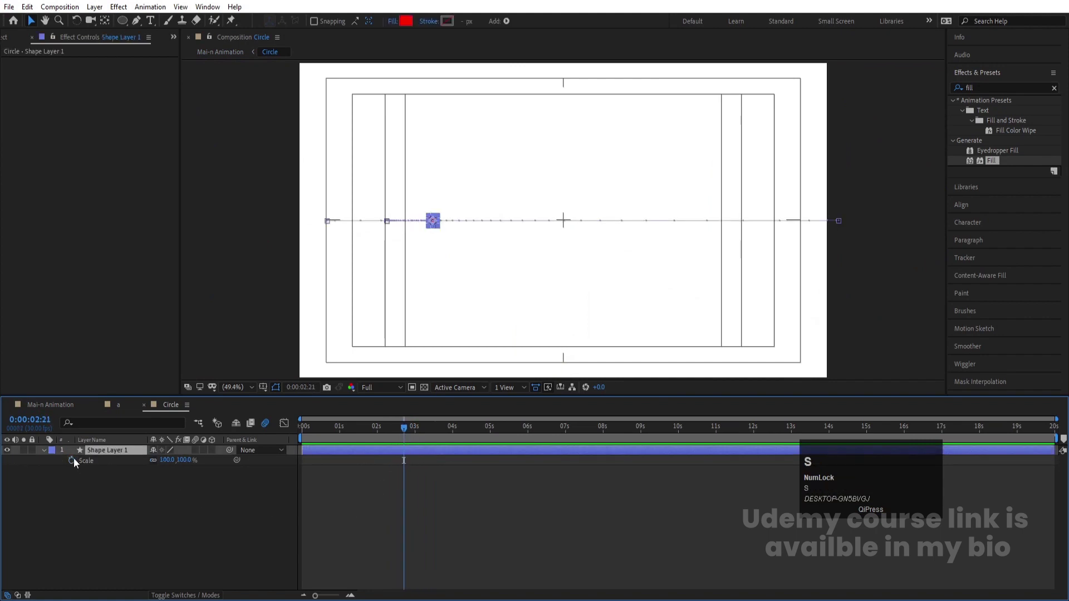
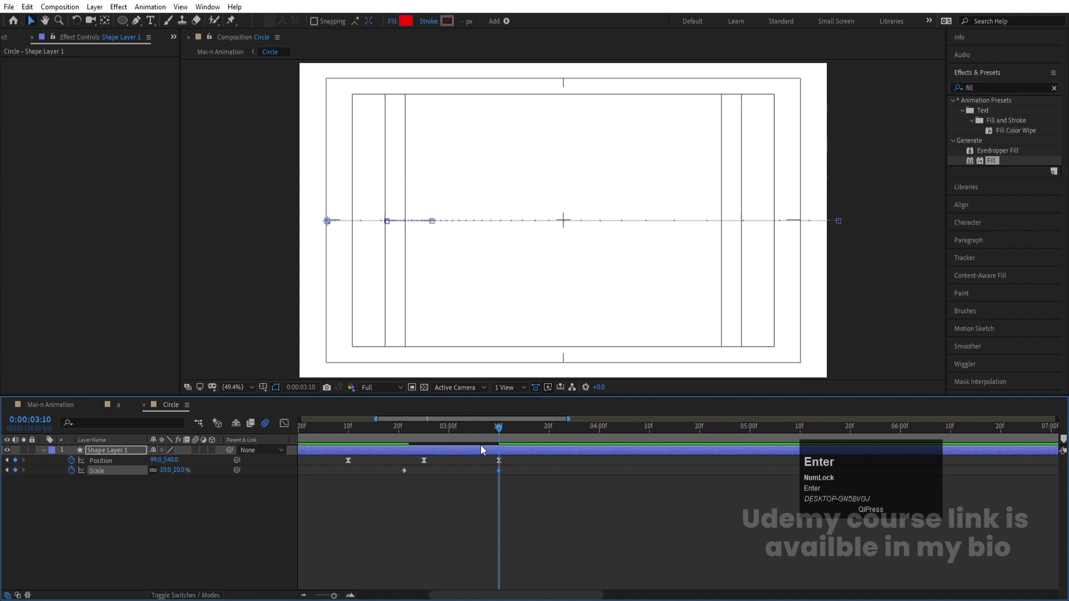
{"action": "left_click", "coordinate": [484, 449]}
{"action": "key", "text": "ctrl+shift+d"}
{"action": "left_click", "coordinate": [449, 440]}
{"action": "key", "text": "space"}
{"action": "left_click", "coordinate": [403, 440]}
{"action": "key", "text": "space"}
{"action": "left_click", "coordinate": [407, 472]}
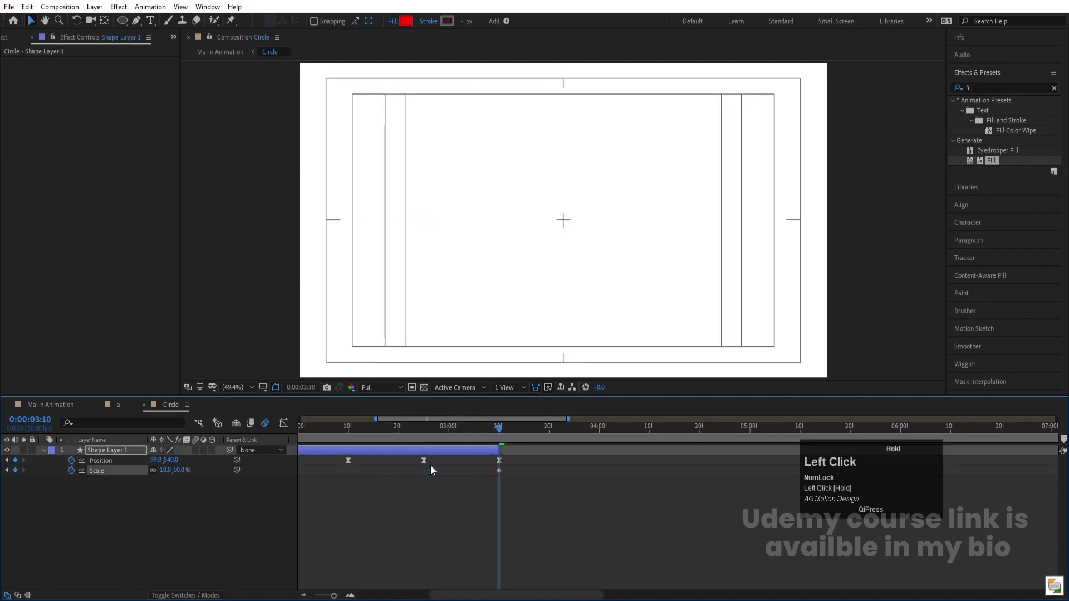
{"action": "key", "text": "space"}
Step: Return to the Mai-n Animation comp and play the shrinking circles
{"action": "left_click", "coordinate": [432, 444]}
{"action": "key", "text": "space"}
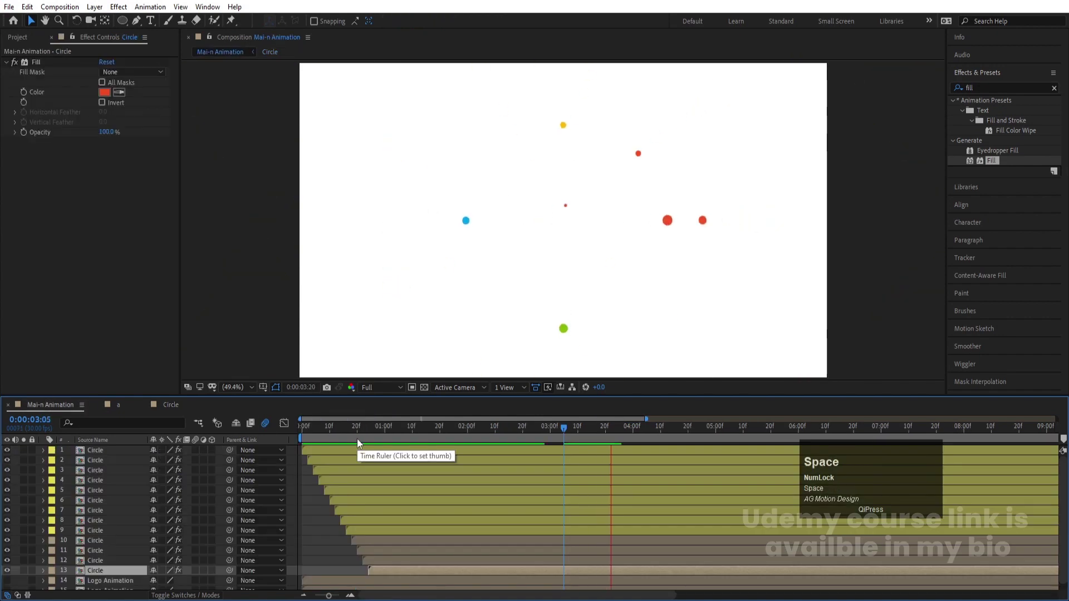
Step: Play the circle burst from a couple of start times, then reopen Circle with its Position and Scale keyframes shown
{"action": "left_click", "coordinate": [369, 442]}
{"action": "key", "text": "space"}
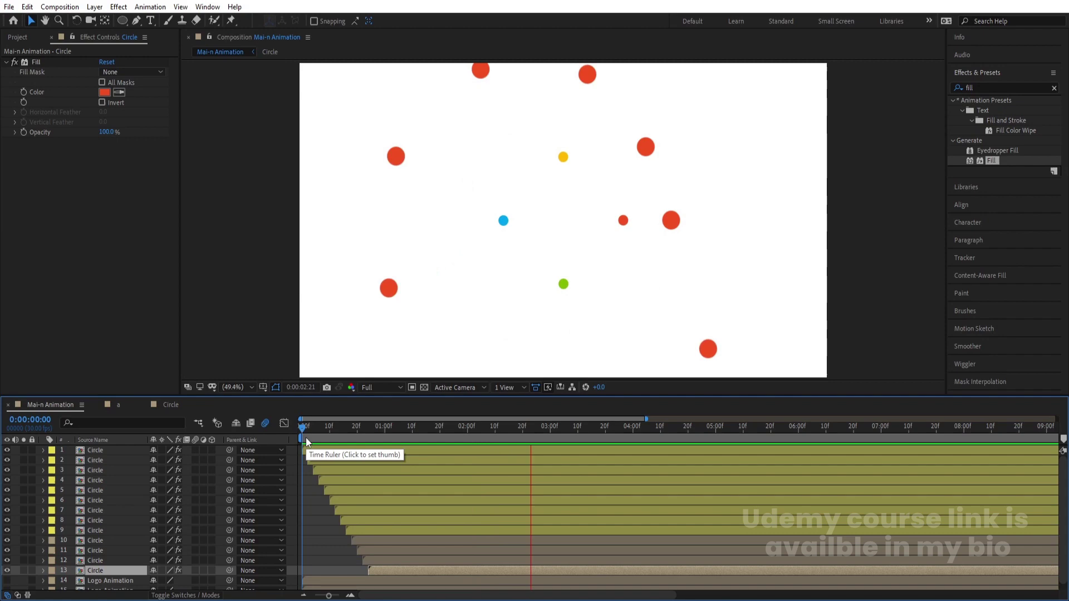
{"action": "key", "text": "space"}
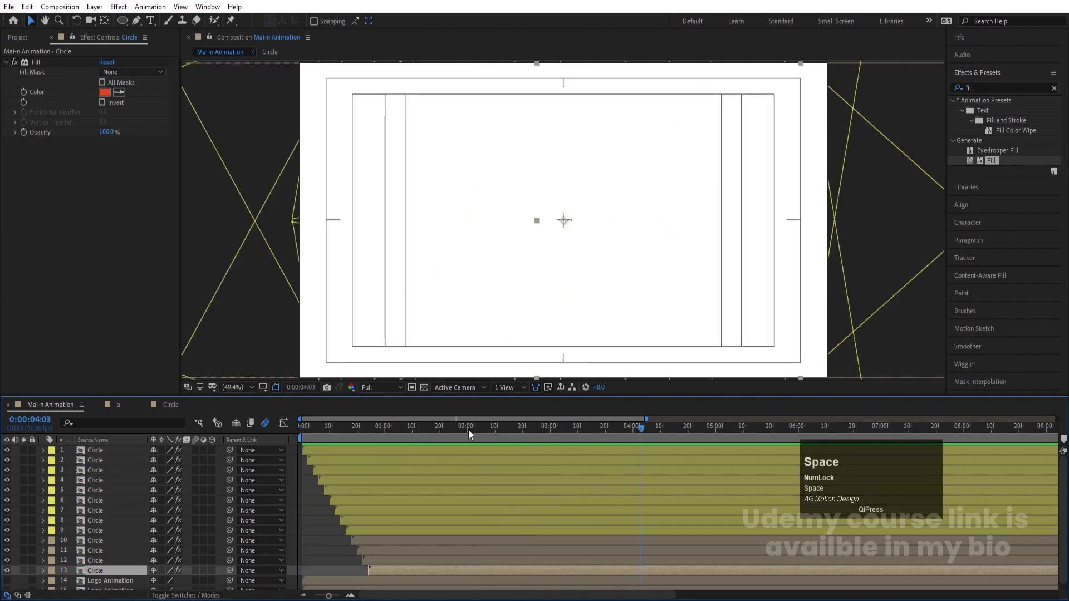
{"action": "left_click", "coordinate": [471, 434]}
{"action": "key", "text": "space"}
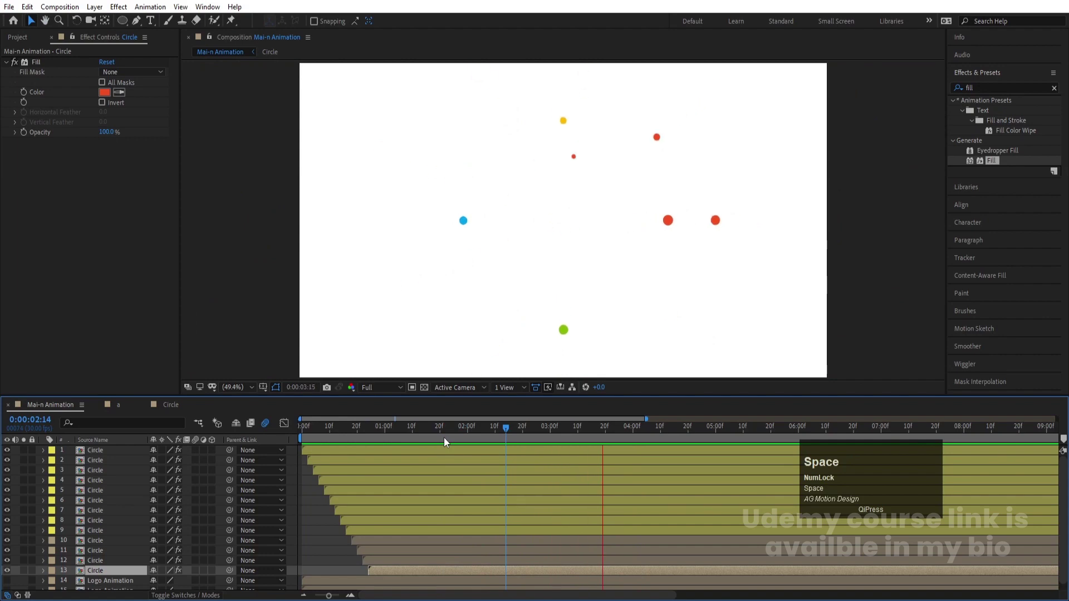
{"action": "left_click_drag", "start_coordinate": [175, 413], "coordinate": [540, 505]}
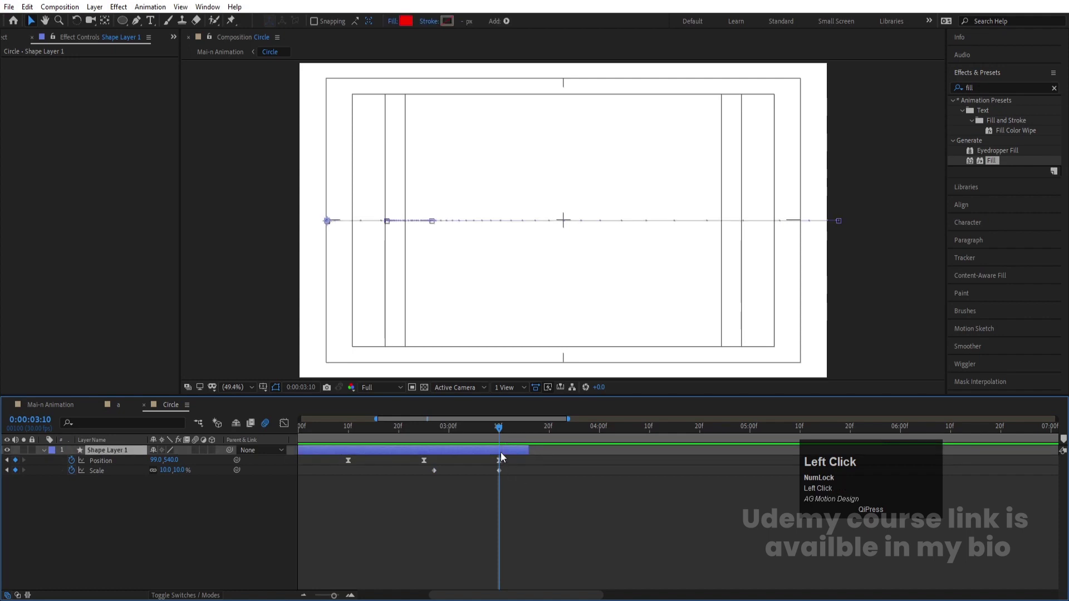
Step: Duplicate the shape layer into a red ring with no fill and a 20 px stroke keyframed toward 0
{"action": "key", "text": "ctrl+shift+d"}
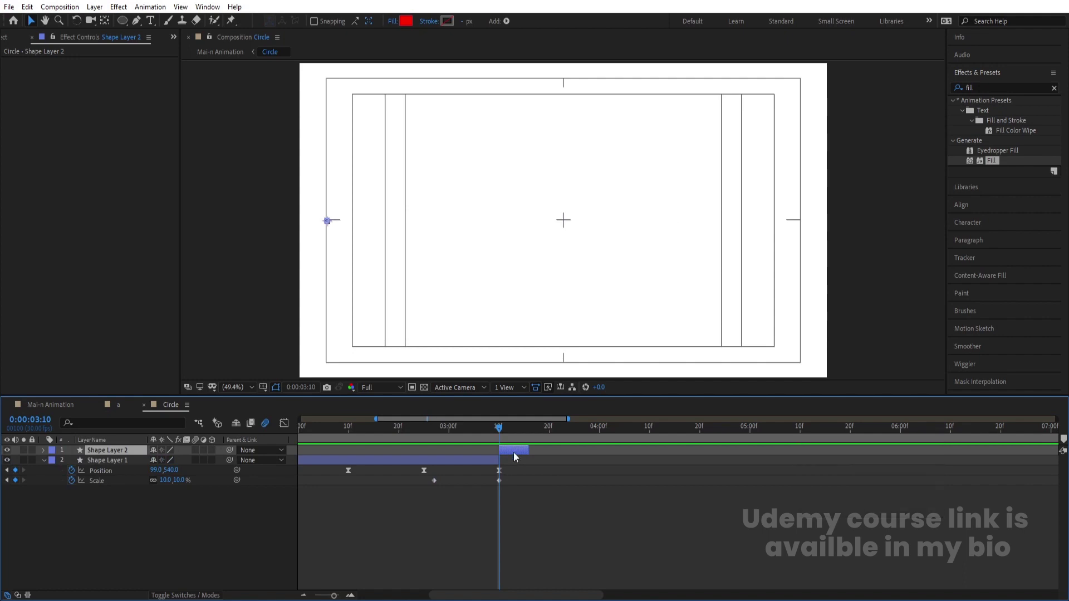
{"action": "key", "text": "u"}
{"action": "left_click_drag", "start_coordinate": [533, 466], "coordinate": [292, 475]}
{"action": "key", "text": "-"}
{"action": "key", "text": "-"}
{"action": "key", "text": "-"}
{"action": "key", "text": "-"}
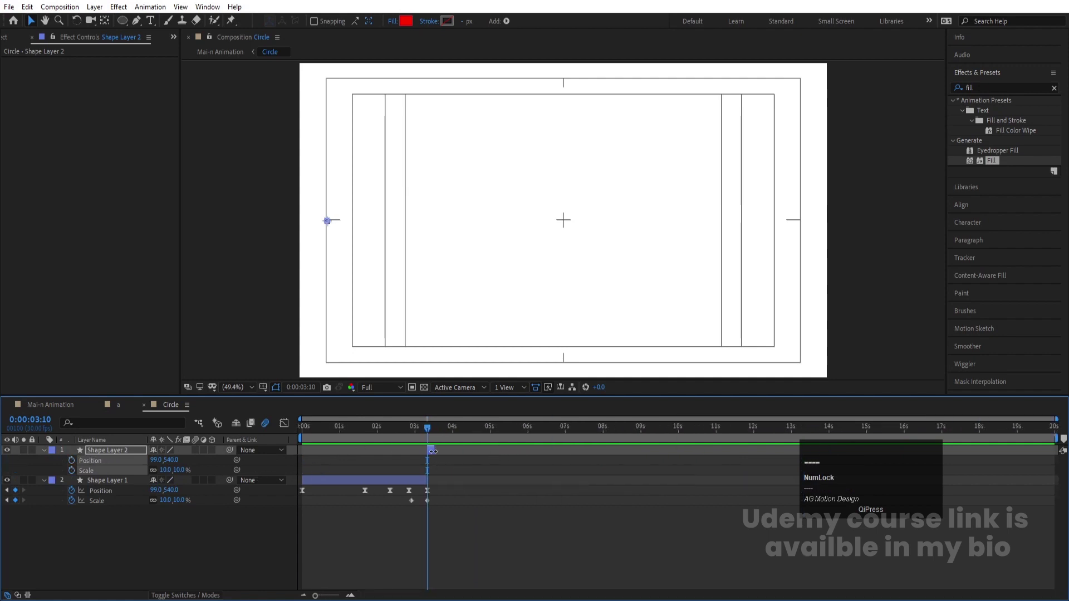
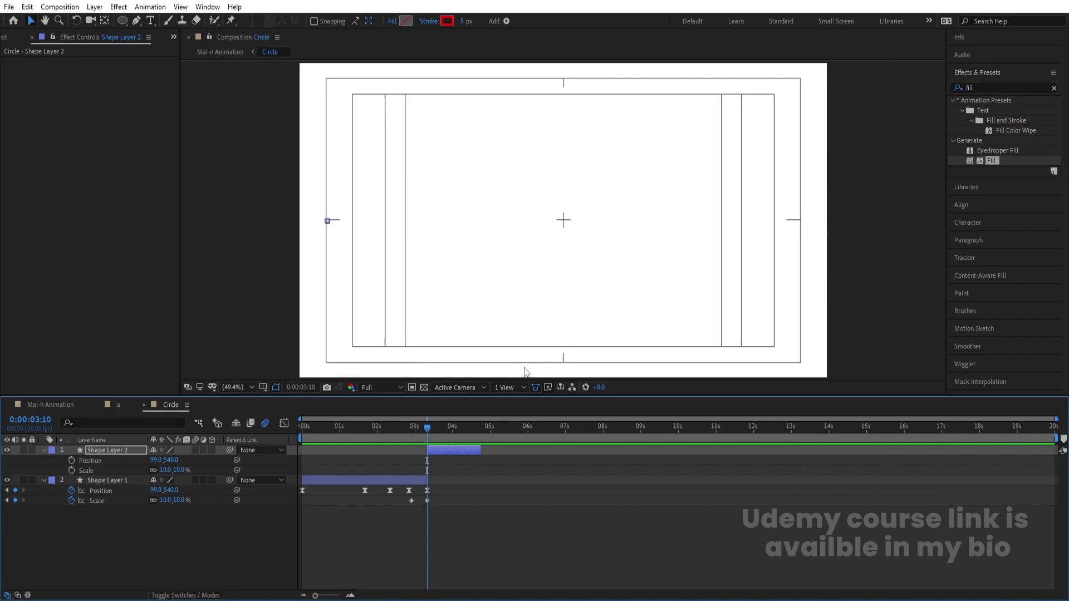
{"action": "scroll", "scroll_direction": "up", "scroll_amount": 3}
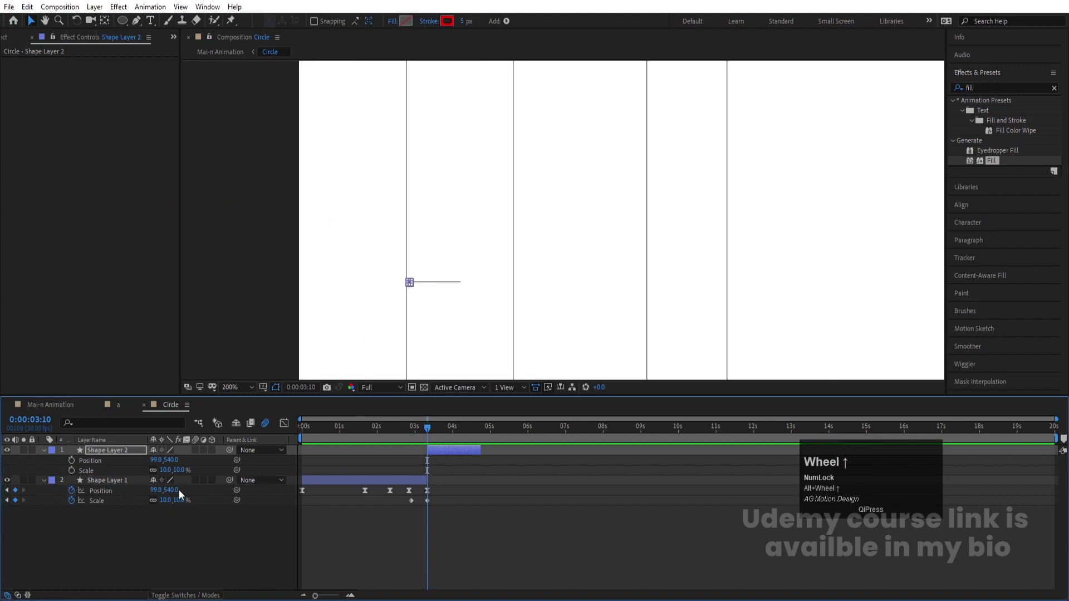
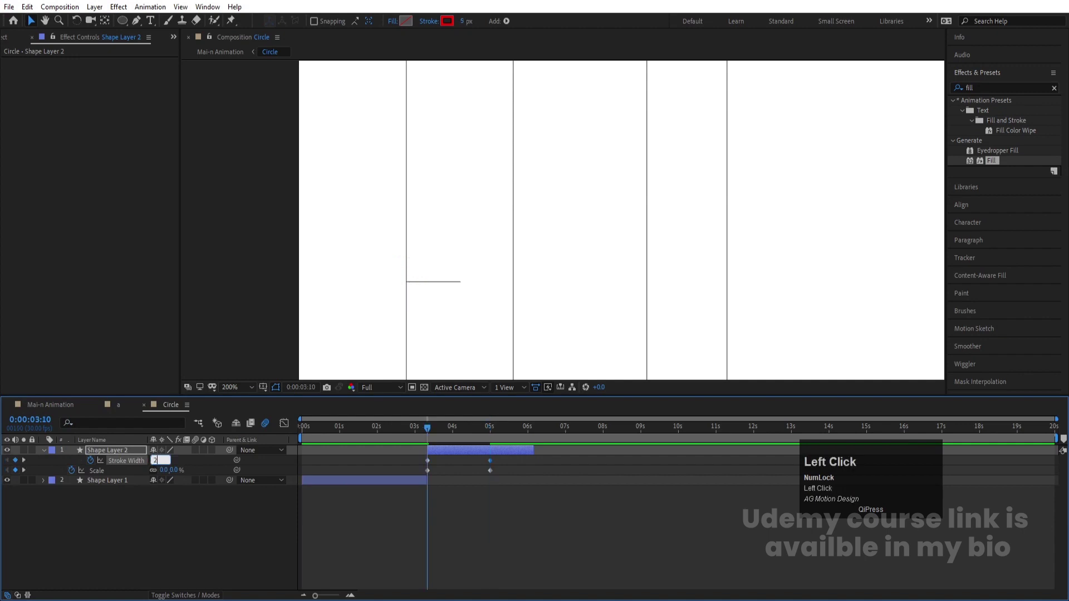
{"action": "key", "text": "Return"}
{"action": "key", "text": "space"}
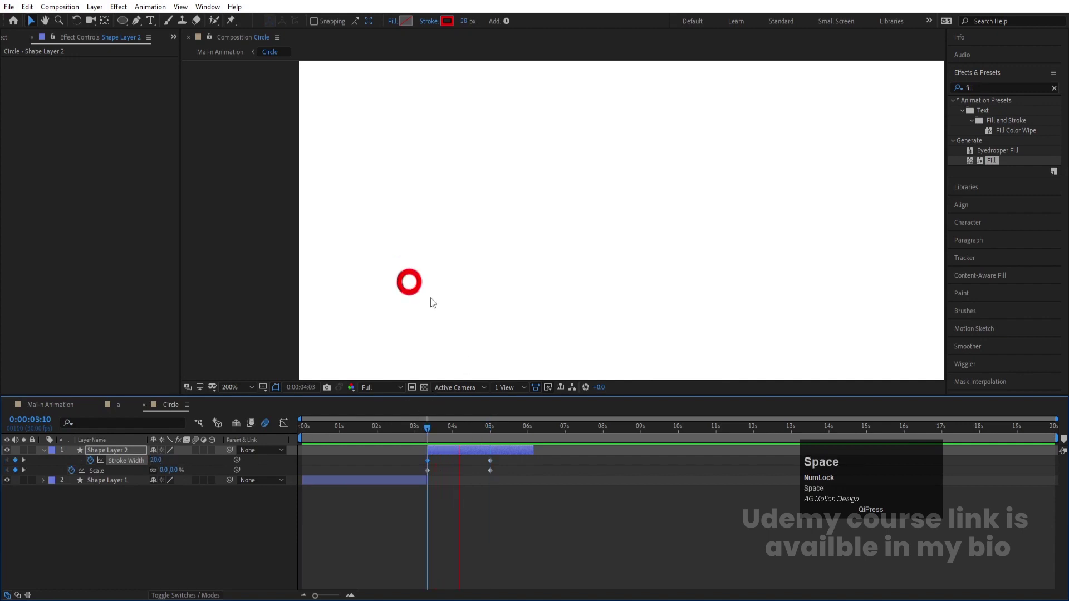
Step: Ease the ring's Scale 0→100 expansion with F9 and the Graph Editor, then check it in the main comp
{"action": "left_click_drag", "start_coordinate": [406, 463], "coordinate": [529, 486]}
{"action": "key", "text": "F9"}
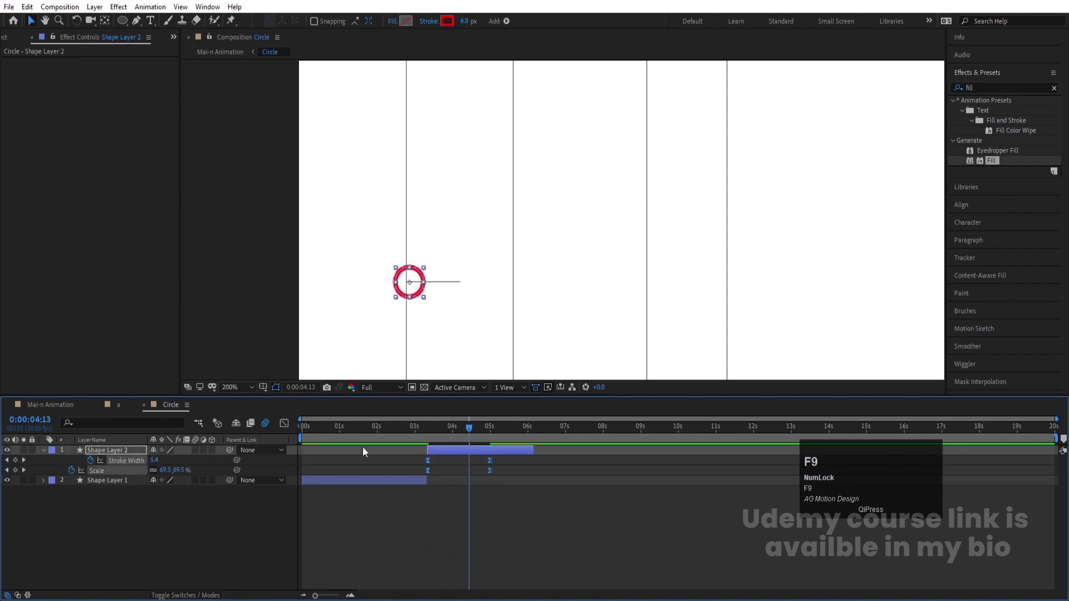
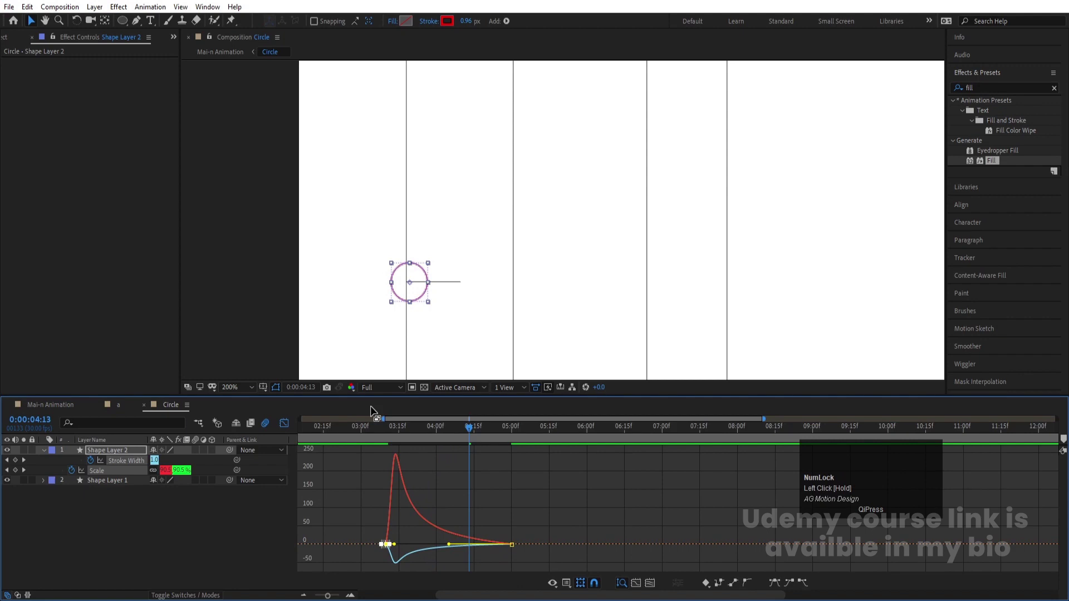
{"action": "key", "text": "space"}
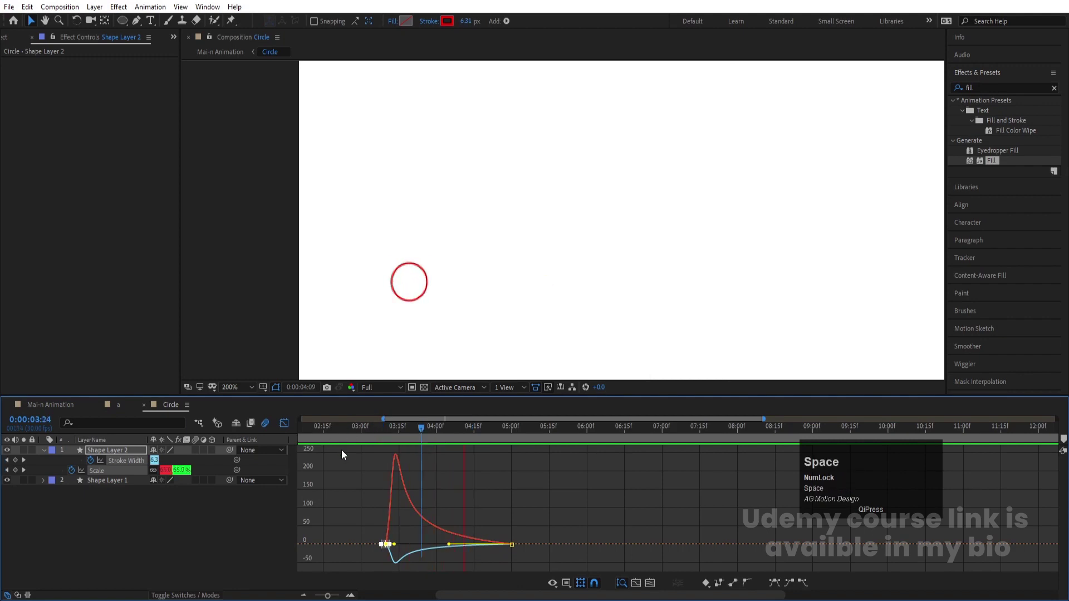
{"action": "left_click_drag", "start_coordinate": [285, 426], "coordinate": [392, 428]}
{"action": "key", "text": "space"}
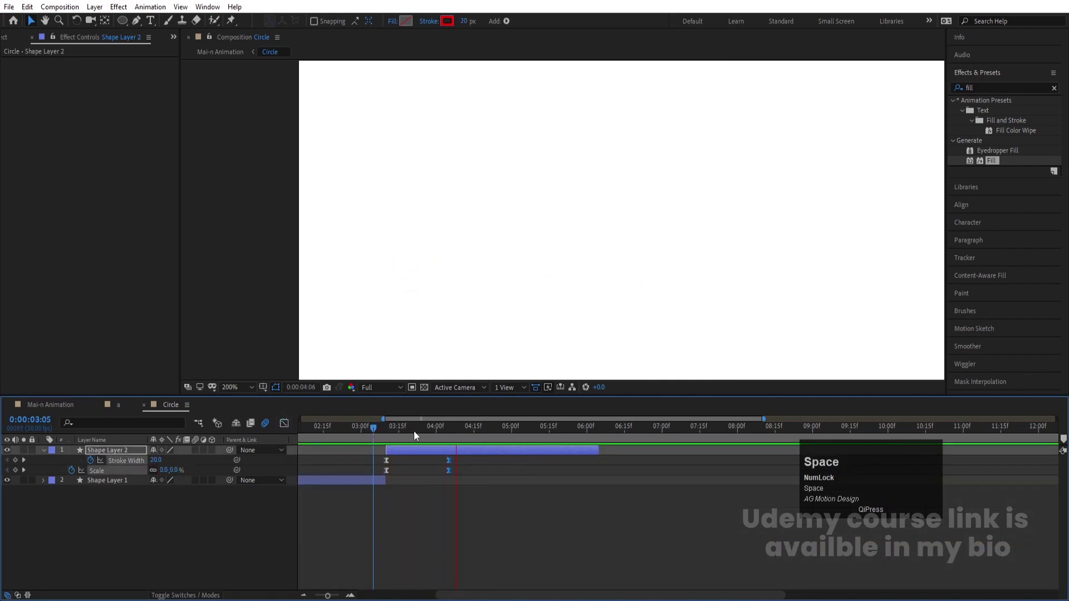
{"action": "left_click", "coordinate": [462, 441]}
{"action": "key", "text": "space"}
{"action": "left_click", "coordinate": [379, 435]}
{"action": "key", "text": "space"}
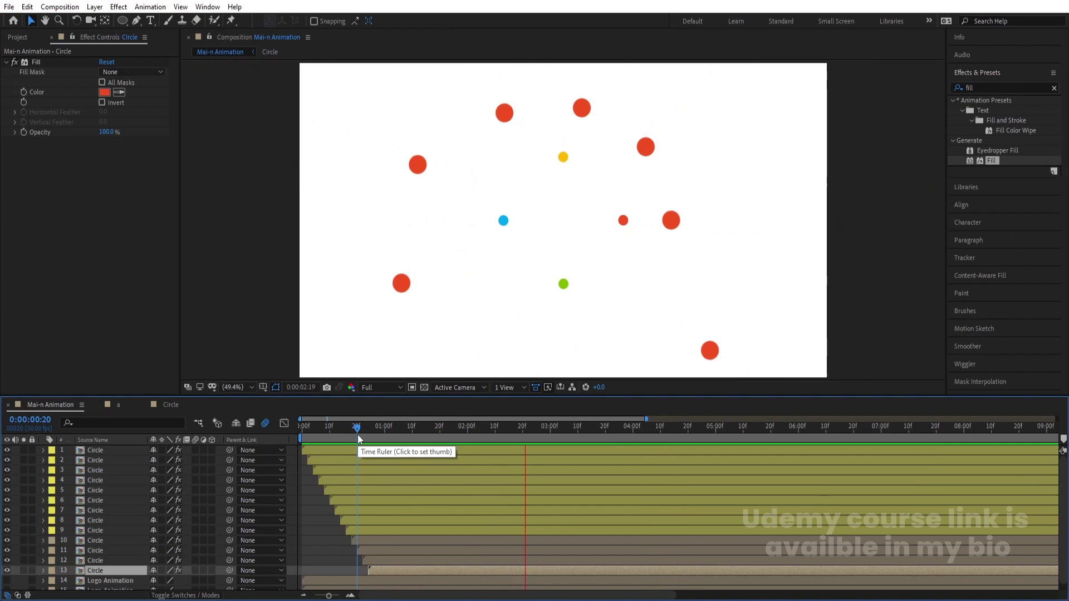
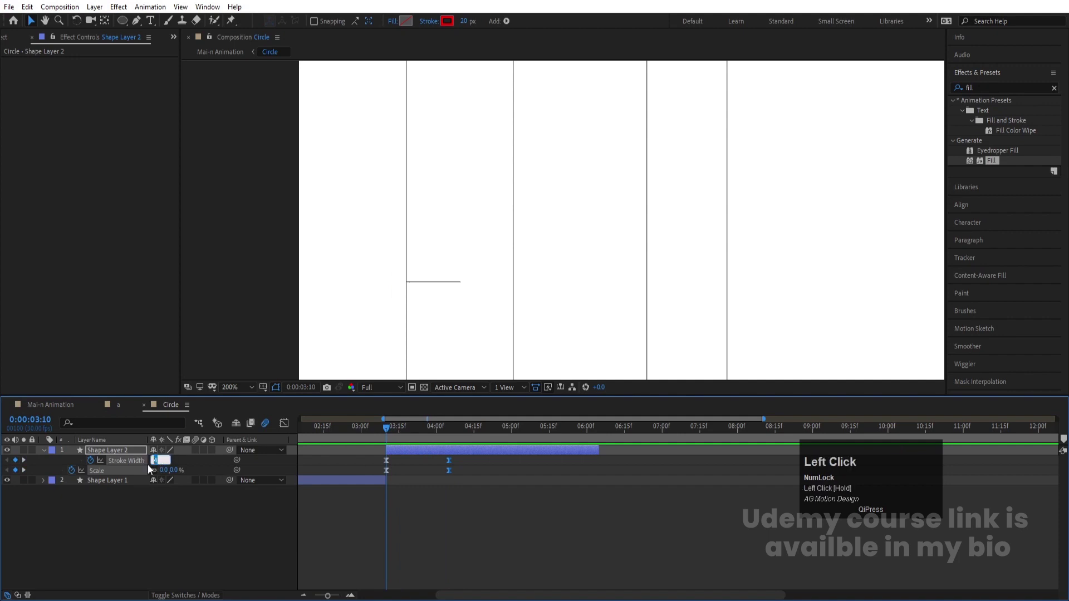
Step: Refine the Stroke Width 20→0 keyframes and timing, previewing the ring again in Mai-n Animation
{"action": "key", "text": "Return"}
{"action": "key", "text": "space"}
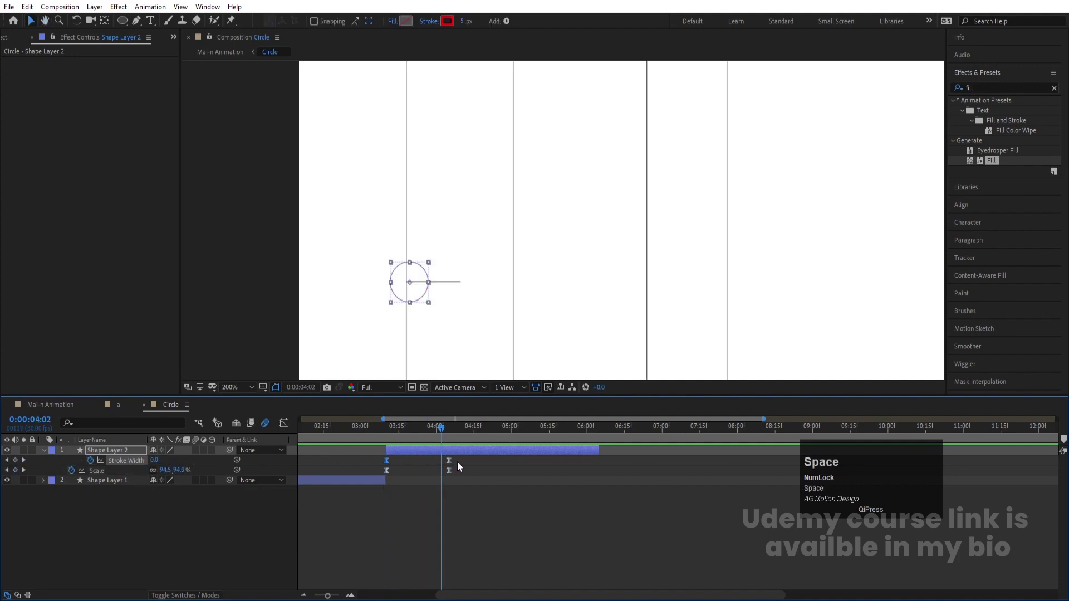
{"action": "key", "text": "j"}
{"action": "key", "text": "j"}
{"action": "left_click_drag", "start_coordinate": [439, 469], "coordinate": [411, 460]}
{"action": "key", "text": "space"}
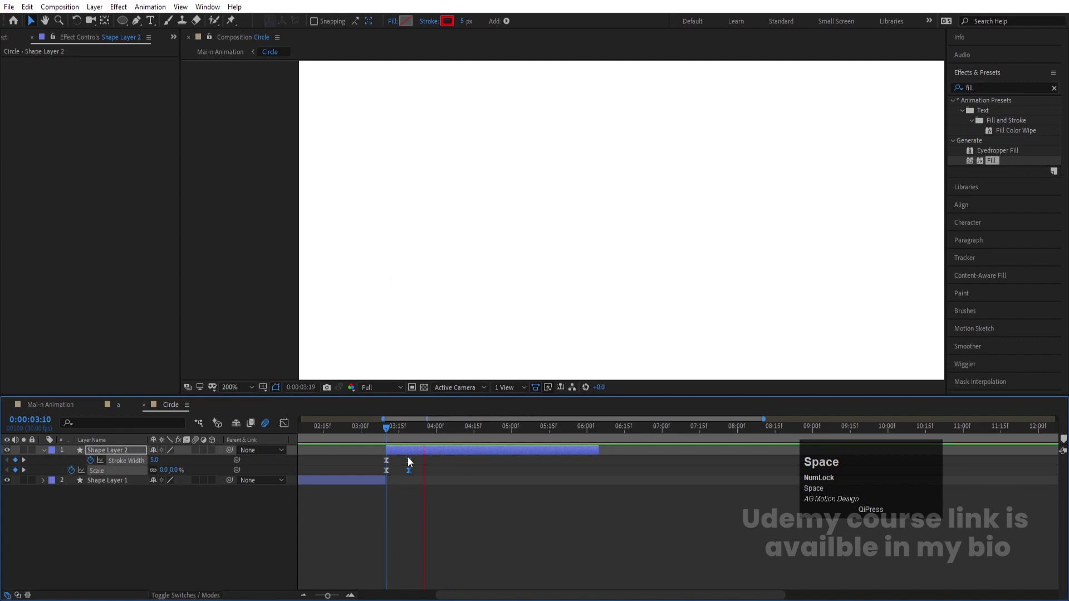
{"action": "left_click", "coordinate": [380, 439]}
{"action": "key", "text": "space"}
{"action": "left_click", "coordinate": [389, 436]}
{"action": "key", "text": "space"}
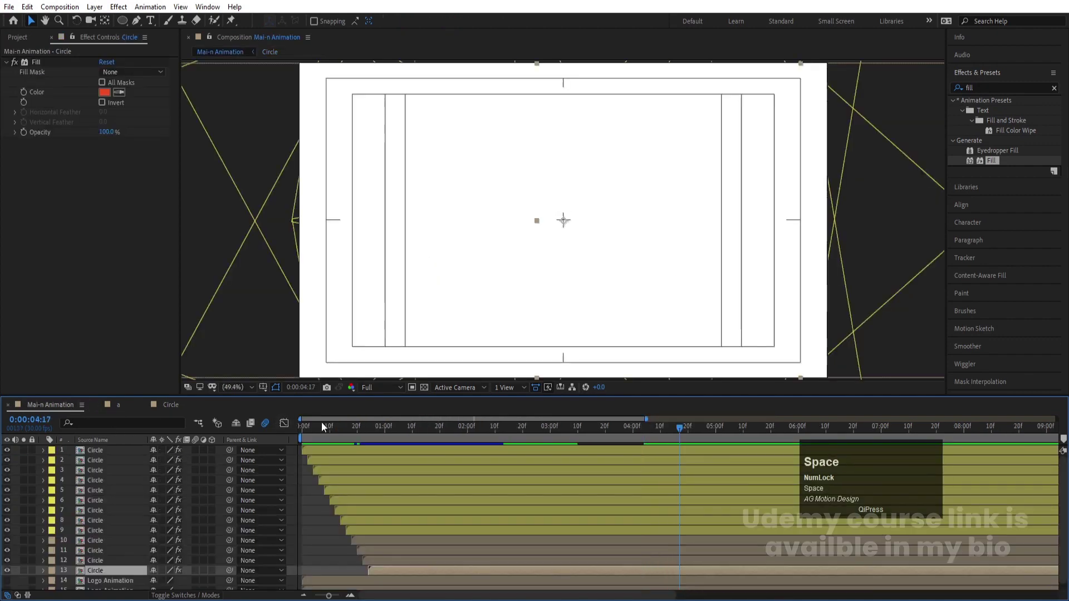
Step: Play the main animation from the start and scrub partway through the circle burst
{"action": "left_click", "coordinate": [323, 432]}
{"action": "key", "text": "space"}
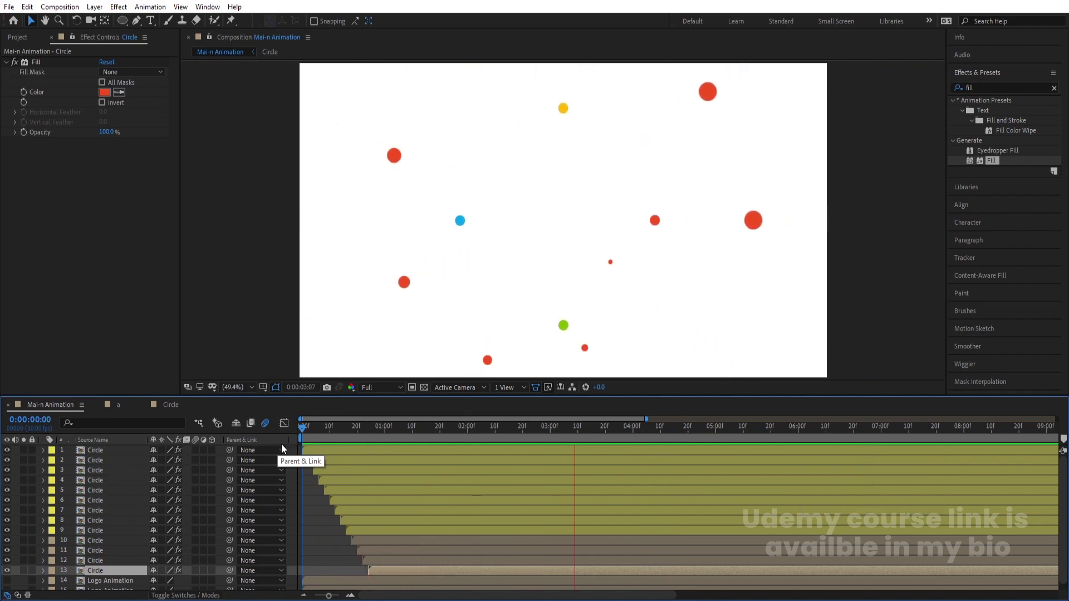
{"action": "key", "text": "space"}
{"action": "left_click_drag", "start_coordinate": [412, 436], "coordinate": [393, 448]}
{"action": "key", "text": "space"}
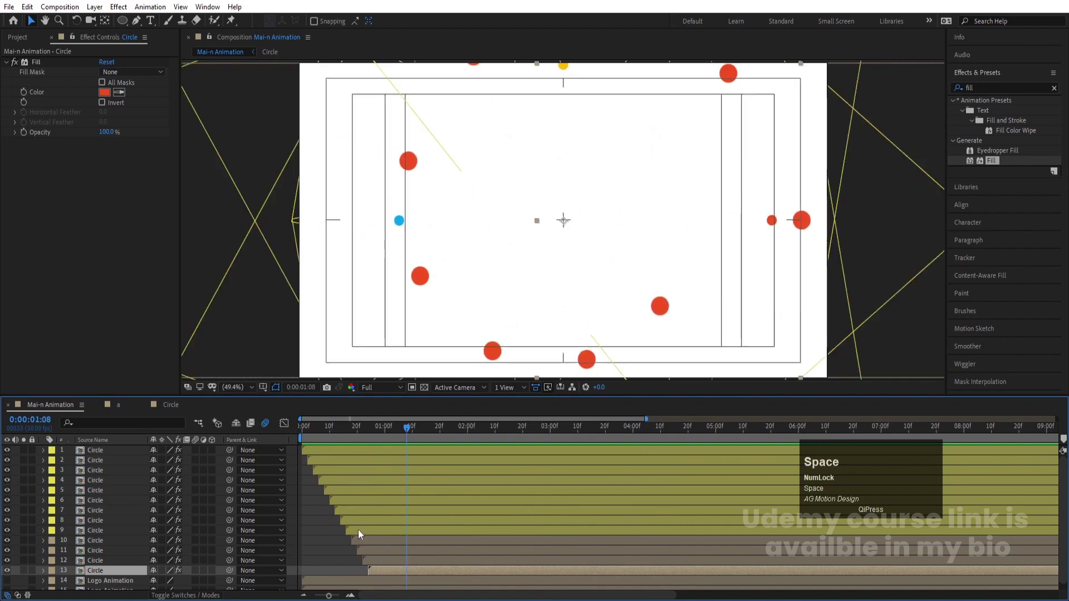
{"action": "left_click", "coordinate": [352, 537]}
Step: Pre-compose Circle layers 1–9 into a new comp named Alphabets
{"action": "left_click", "coordinate": [339, 457]}
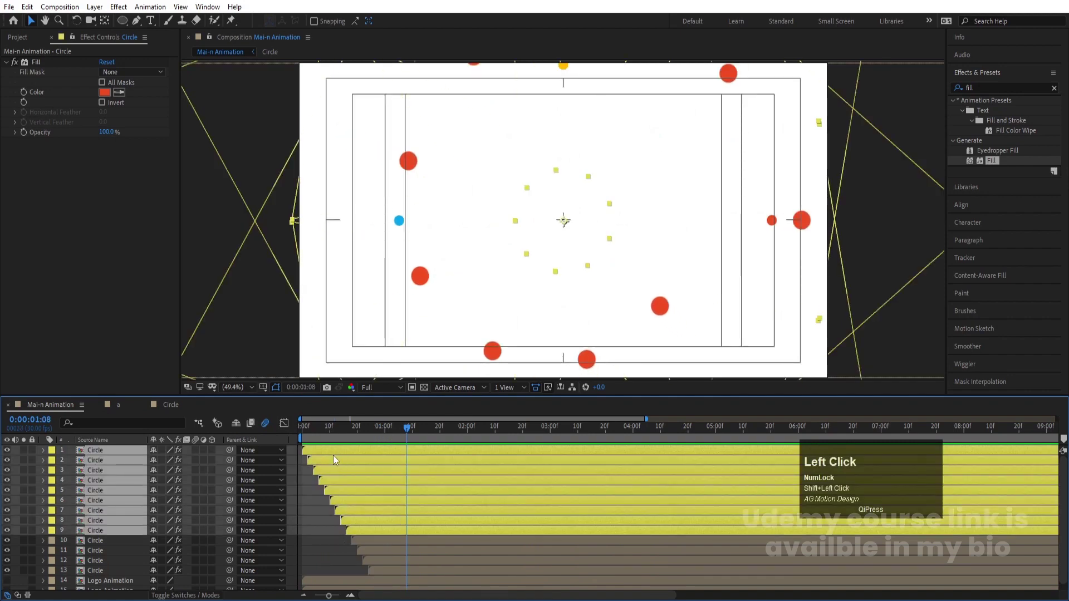
{"action": "key", "text": "ctrl+shift+c"}
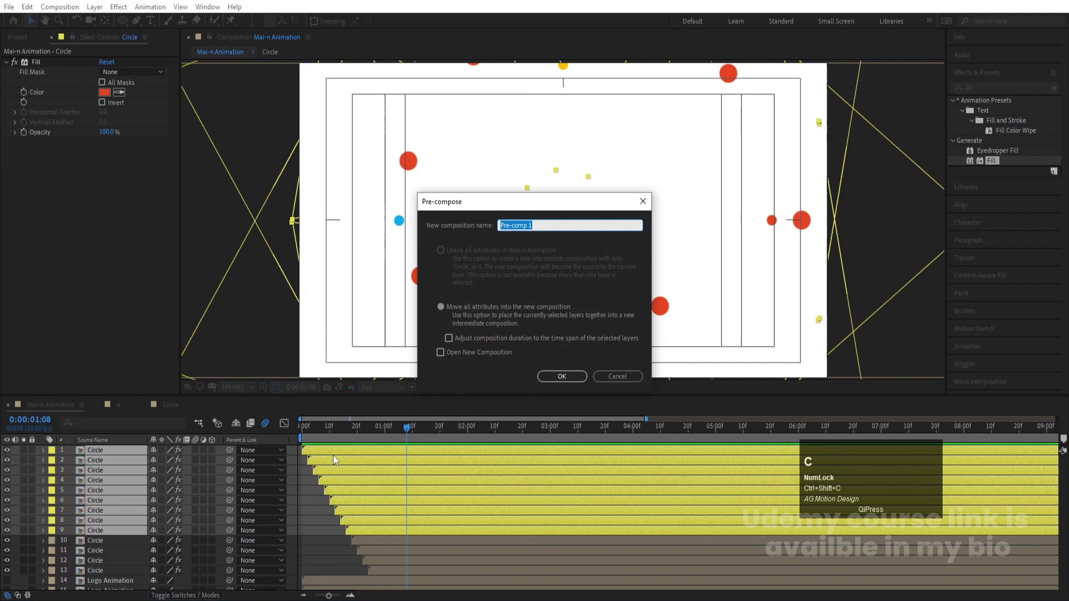
{"action": "key", "text": "ctrl+shift+c"}
{"action": "type", "text": "a"}
{"action": "type", "text": "phabets"}
{"action": "key", "text": "Return"}
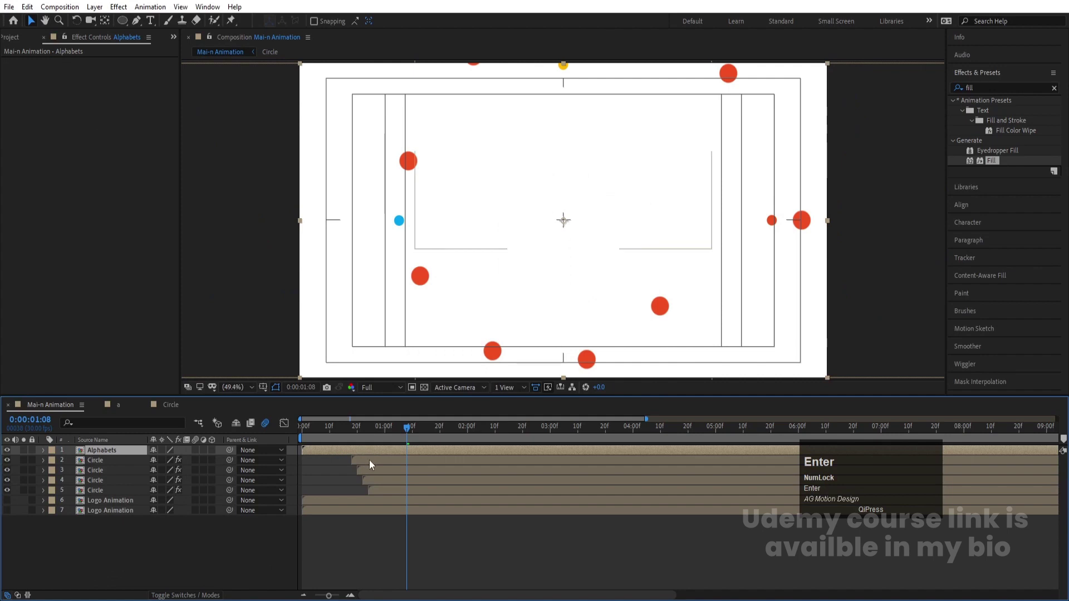
Step: Pre-compose the remaining four Circle layers into a comp named Icon
{"action": "left_click", "coordinate": [372, 463]}
{"action": "left_click", "coordinate": [381, 495]}
{"action": "key", "text": "ctrl+shift+c"}
{"action": "type", "text": "con"}
{"action": "key", "text": "Return"}
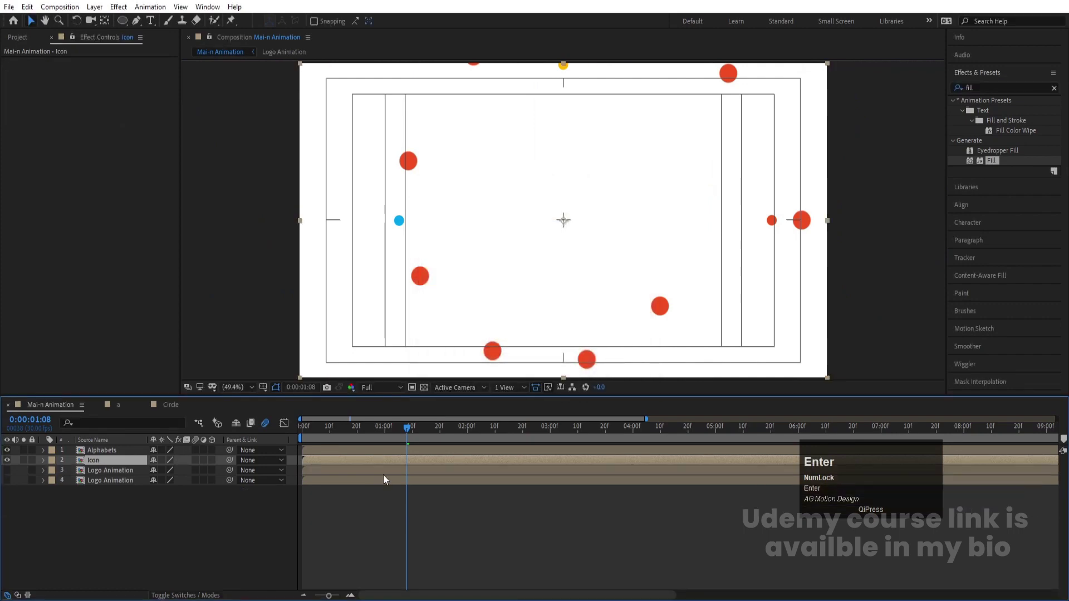
Step: Preview the main comp and trim the selected precomp's in point to the playhead
{"action": "left_click", "coordinate": [365, 452]}
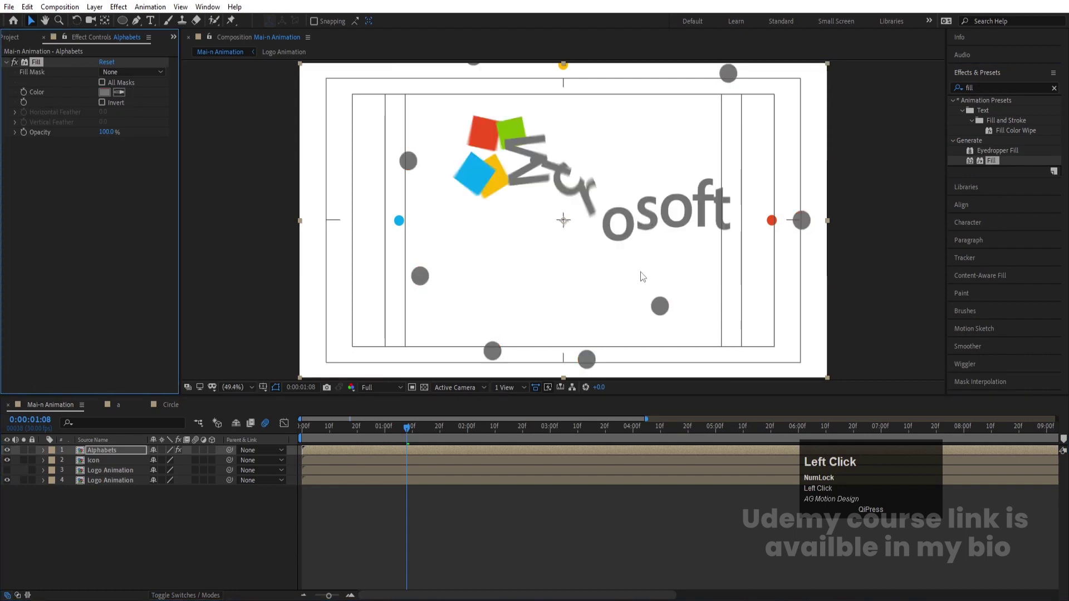
{"action": "key", "text": "space"}
{"action": "left_click", "coordinate": [471, 438]}
{"action": "key", "text": "-"}
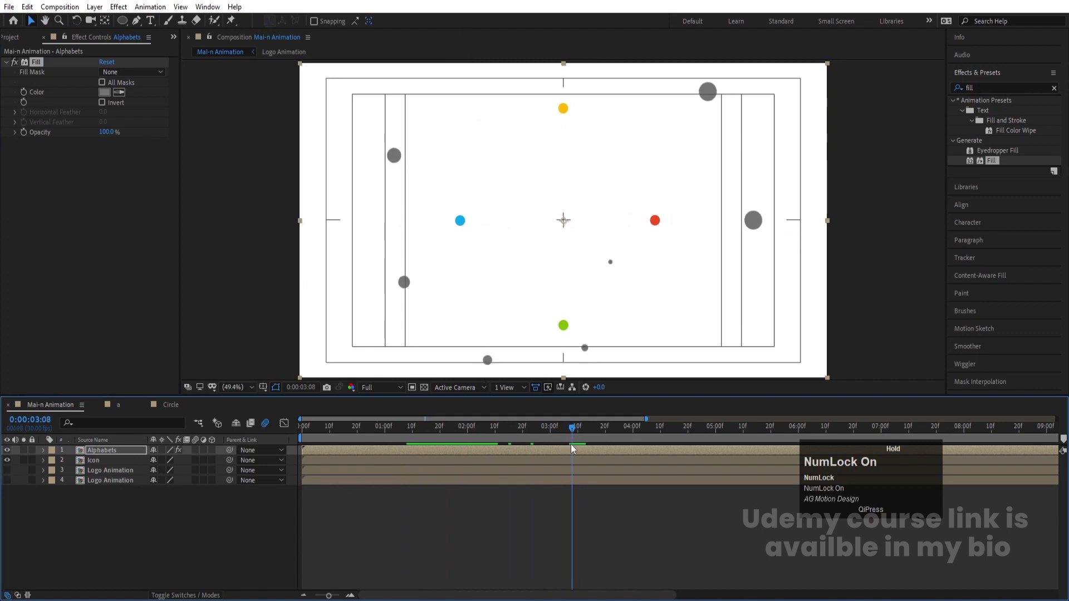
{"action": "left_click", "coordinate": [87, 478]}
{"action": "left_click", "coordinate": [109, 484]}
{"action": "left_click", "coordinate": [12, 473]}
{"action": "key", "text": "["}
Step: Play back the main animation from several timeline positions to review its timing
{"action": "key", "text": "space"}
{"action": "key", "text": "space"}
{"action": "key", "text": "-"}
{"action": "left_click", "coordinate": [486, 439]}
{"action": "key", "text": "space"}
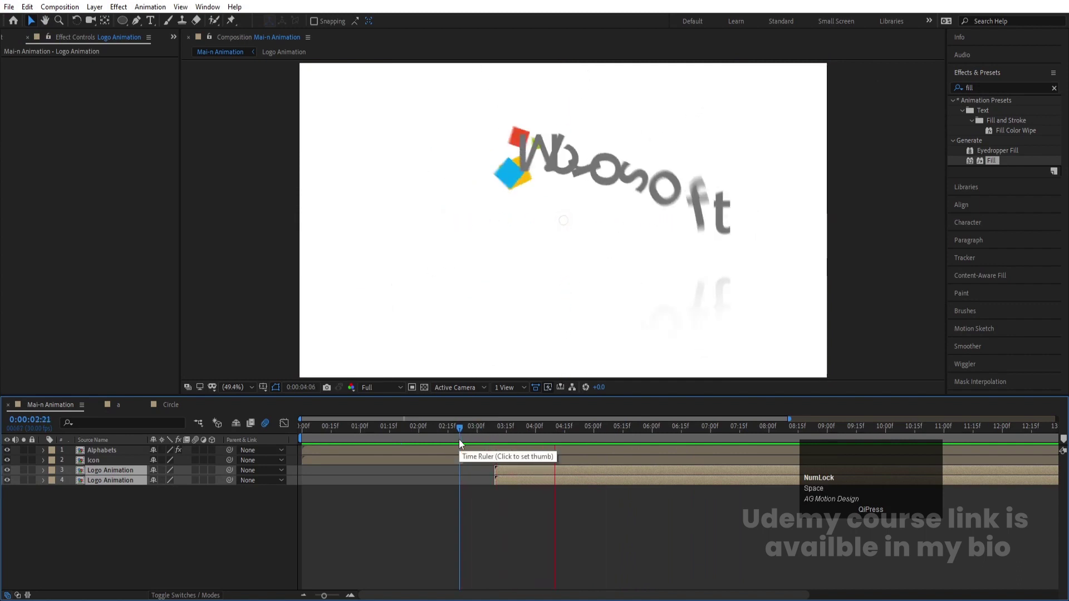
{"action": "key", "text": "space"}
{"action": "left_click", "coordinate": [445, 437]}
{"action": "key", "text": "space"}
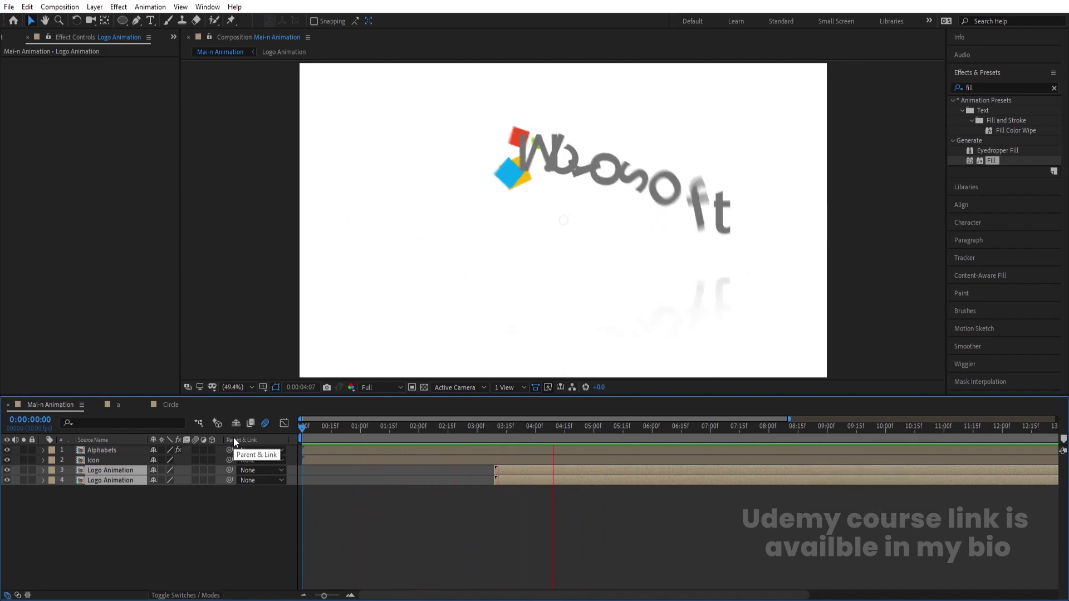
{"action": "key", "text": "space"}
{"action": "left_click", "coordinate": [506, 433]}
{"action": "key", "text": "space"}
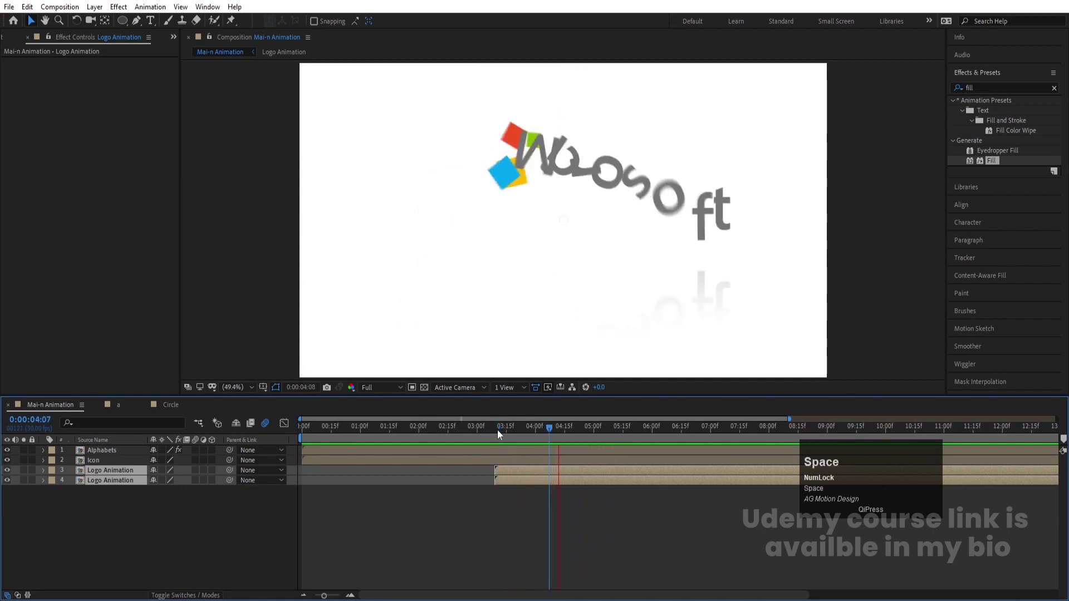
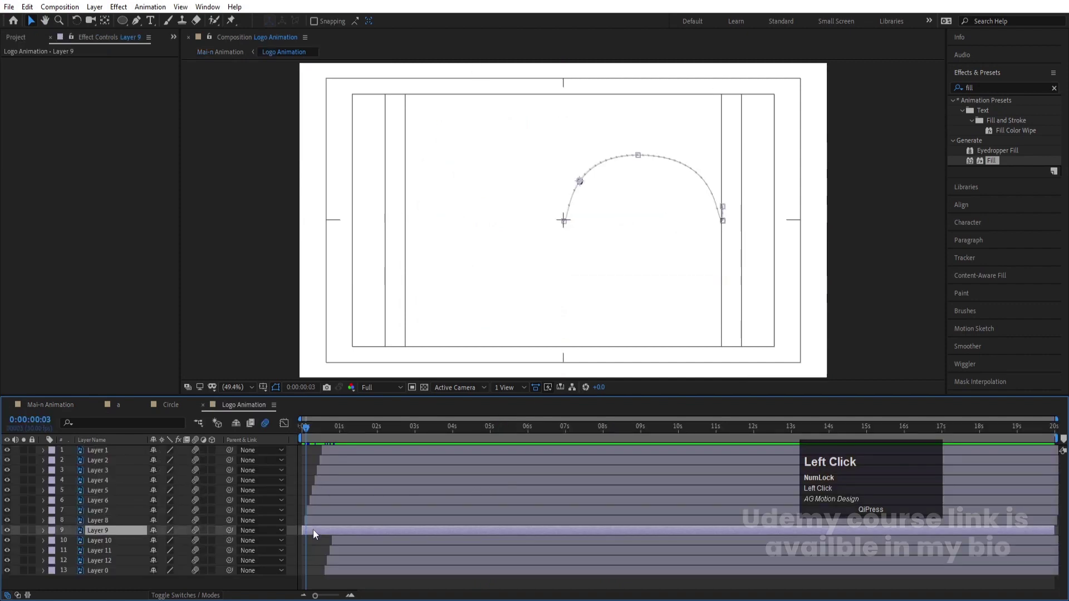
Step: Select all the letter layers and reveal their Scale property
{"action": "key", "text": "space"}
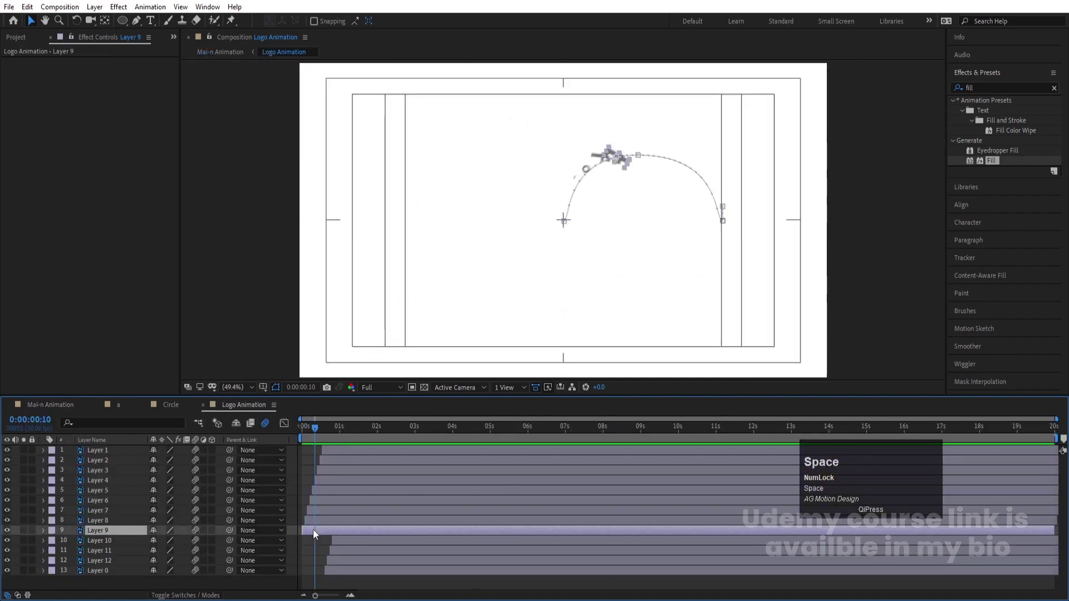
{"action": "left_click", "coordinate": [336, 455]}
{"action": "left_click_drag", "start_coordinate": [310, 439], "coordinate": [269, 459]}
{"action": "key", "text": "["}
{"action": "type", "text": "===s"}
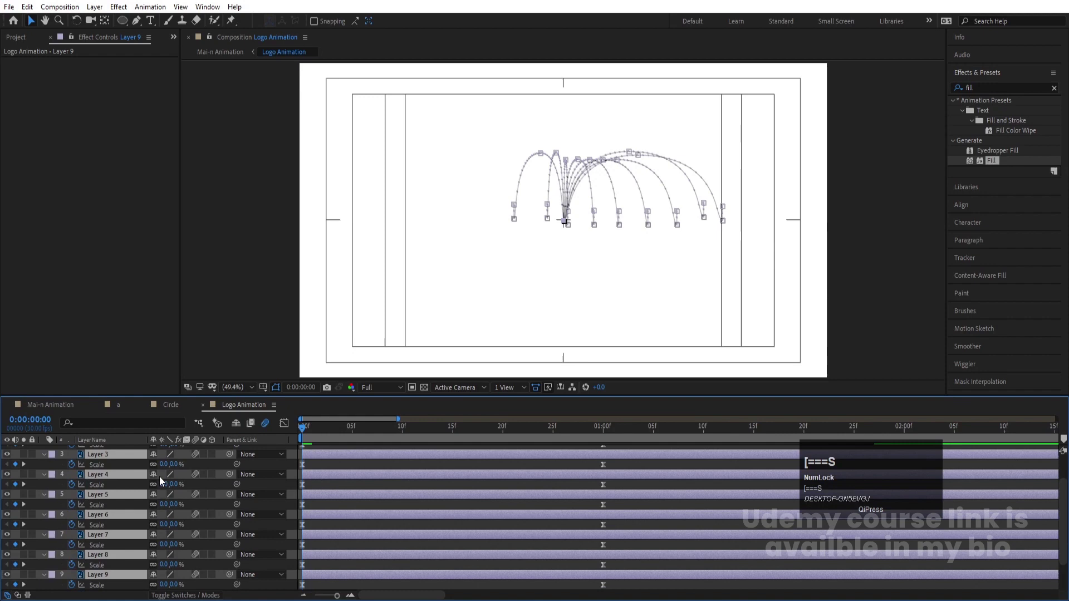
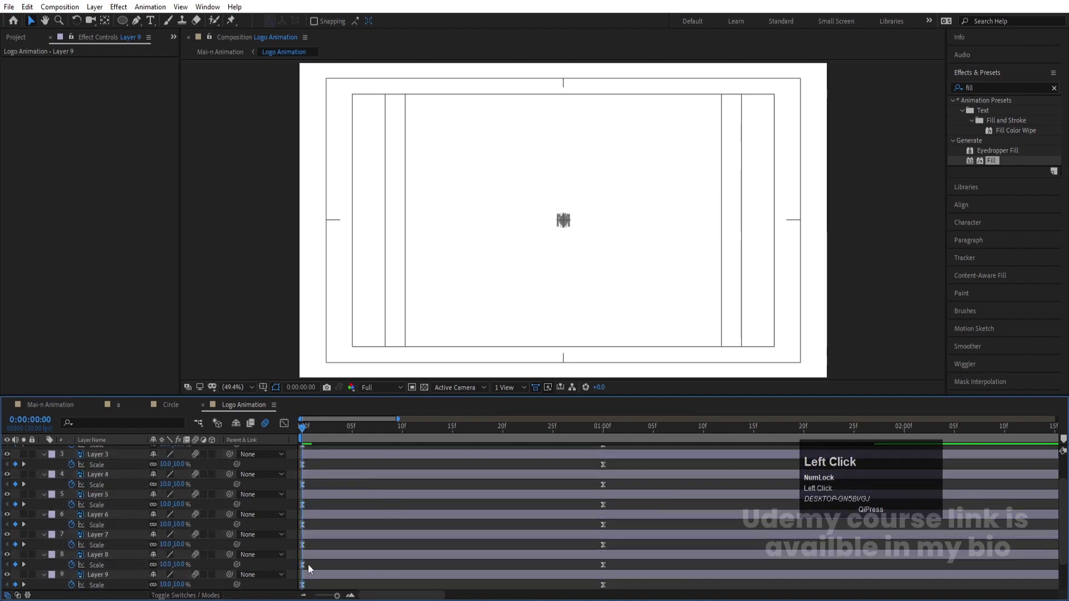
{"action": "scroll", "scroll_direction": "down", "scroll_amount": 3}
{"action": "left_click", "coordinate": [317, 541]}
{"action": "scroll", "scroll_direction": "up", "scroll_amount": 3}
Step: Keyframe the letters' Scale from 0% to 100% and preview the pop-in
{"action": "left_click", "coordinate": [322, 453]}
{"action": "left_click", "coordinate": [172, 467]}
{"action": "key", "text": "Return"}
{"action": "key", "text": "space"}
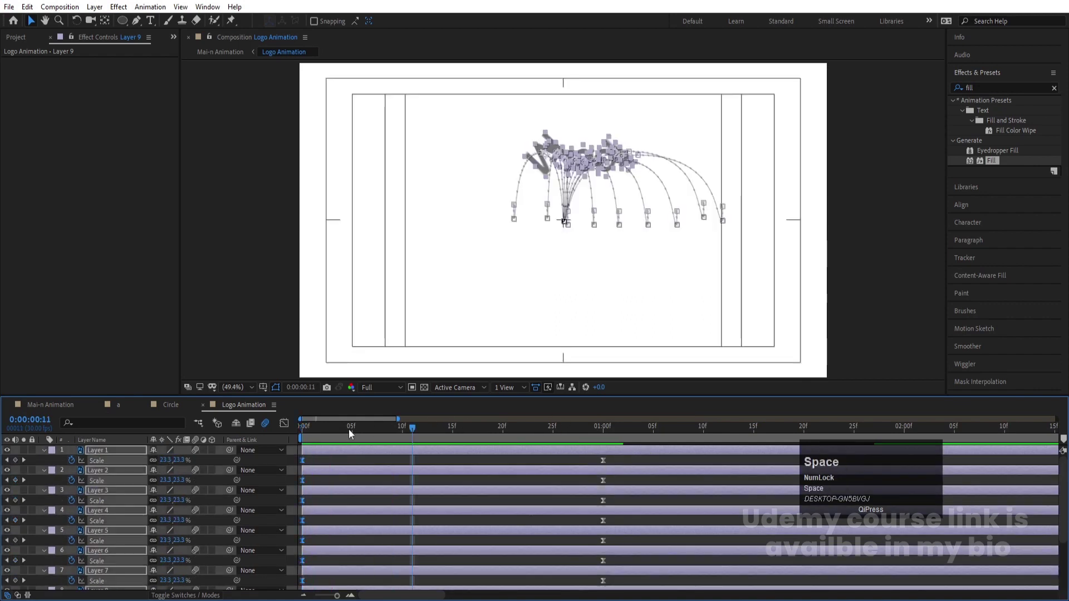
{"action": "left_click", "coordinate": [321, 446]}
{"action": "key", "text": "space"}
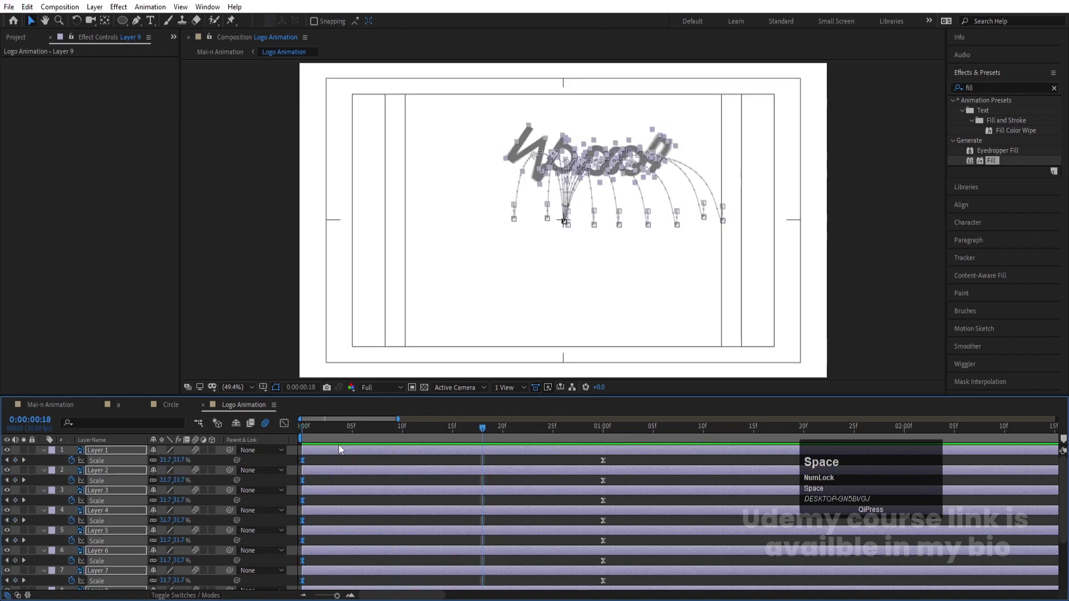
Step: Stagger each letter layer's start a frame later than the previous so they pop in one after another
{"action": "left_click", "coordinate": [286, 461]}
{"action": "scroll", "scroll_direction": "down", "scroll_amount": 3}
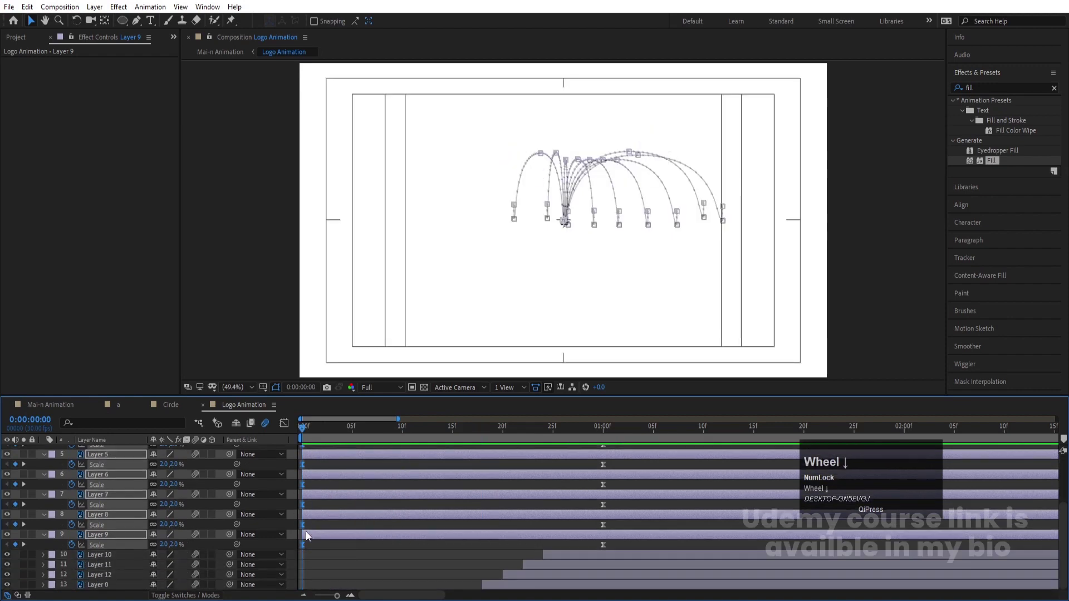
{"action": "left_click", "coordinate": [313, 531]}
{"action": "key", "text": "Page_Down"}
{"action": "left_click", "coordinate": [320, 521]}
{"action": "key", "text": "["}
{"action": "key", "text": "Page_Down"}
{"action": "left_click", "coordinate": [357, 498]}
{"action": "key", "text": "p"}
{"action": "key", "text": "["}
{"action": "left_click", "coordinate": [361, 476]}
{"action": "key", "text": "["}
{"action": "key", "text": "Page_Down"}
{"action": "left_click", "coordinate": [383, 458]}
{"action": "key", "text": "["}
{"action": "scroll", "scroll_direction": "up", "scroll_amount": 3}
{"action": "key", "text": "Page_Down"}
{"action": "left_click", "coordinate": [391, 519]}
{"action": "key", "text": "["}
{"action": "key", "text": "Page_Down"}
{"action": "left_click", "coordinate": [405, 493]}
{"action": "key", "text": "["}
{"action": "key", "text": "Page_Down"}
{"action": "left_click", "coordinate": [424, 471]}
{"action": "key", "text": "["}
{"action": "key", "text": "Page_Down"}
{"action": "left_click", "coordinate": [438, 457]}
{"action": "key", "text": "["}
{"action": "left_click", "coordinate": [403, 439]}
{"action": "key", "text": "space"}
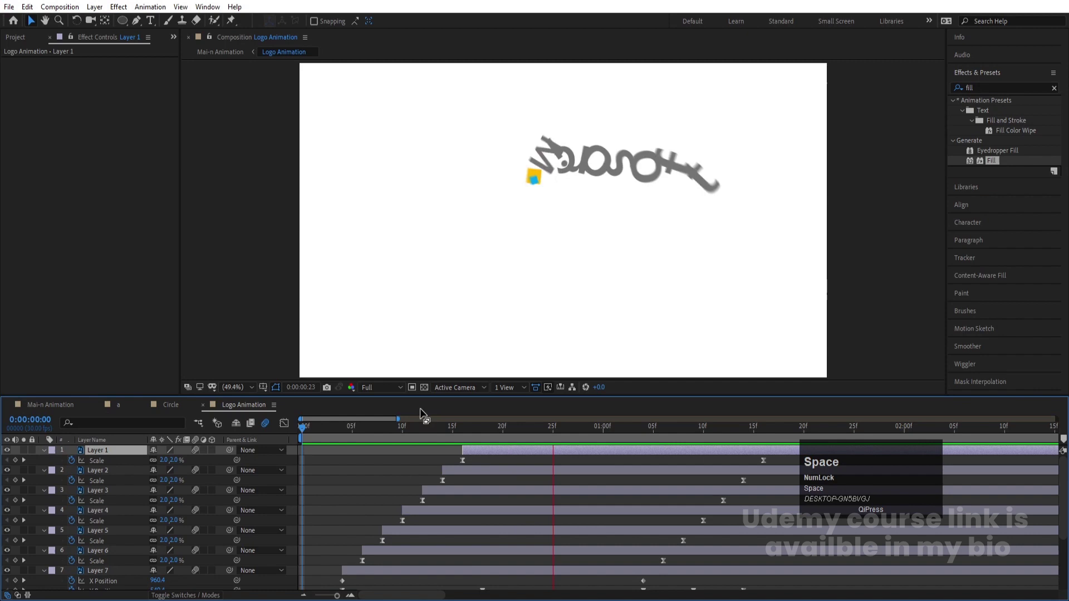
Step: Keyframe Layer 0's Scale to 0% and reveal Scale on Layer 12
{"action": "left_click", "coordinate": [414, 430]}
{"action": "scroll", "scroll_direction": "down", "scroll_amount": 3}
{"action": "left_click", "coordinate": [508, 592]}
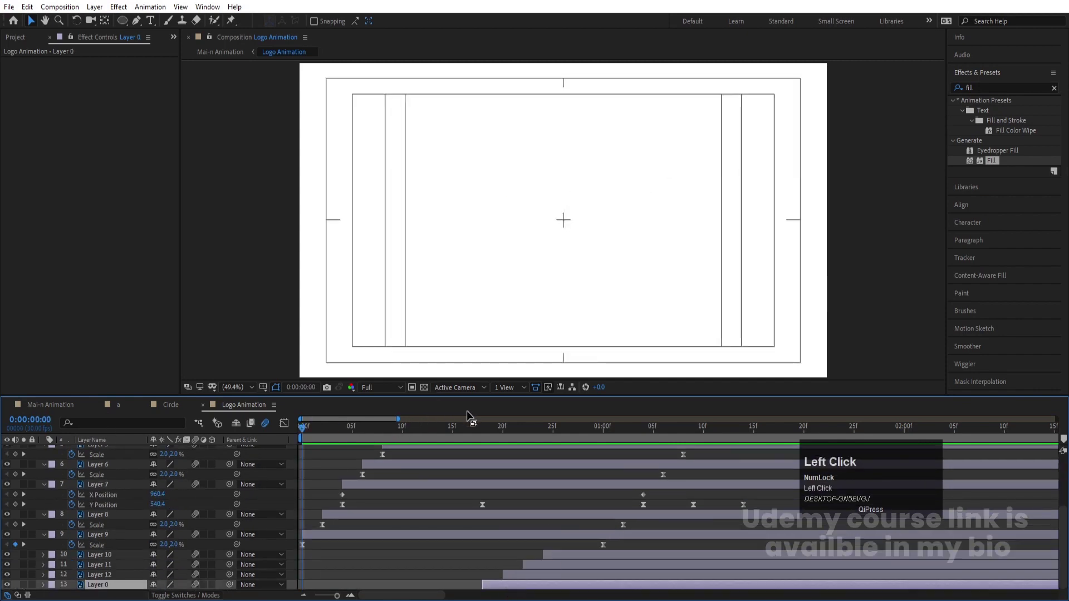
{"action": "key", "text": "s"}
{"action": "scroll", "scroll_direction": "down", "scroll_amount": 3}
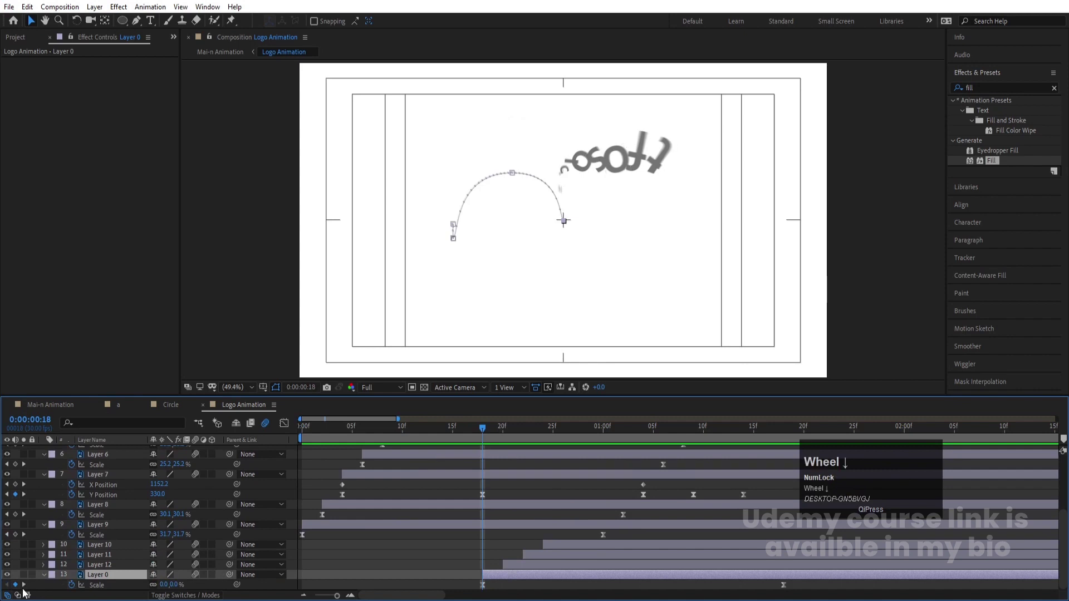
{"action": "left_click", "coordinate": [169, 592]}
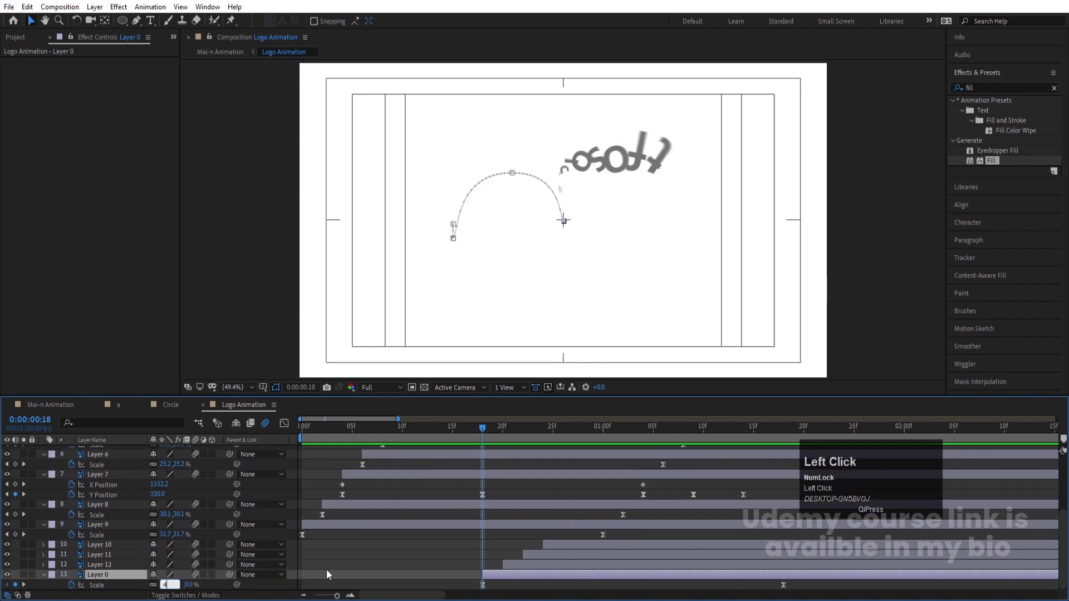
{"action": "key", "text": "Return"}
{"action": "left_click", "coordinate": [524, 567]}
{"action": "key", "text": "s"}
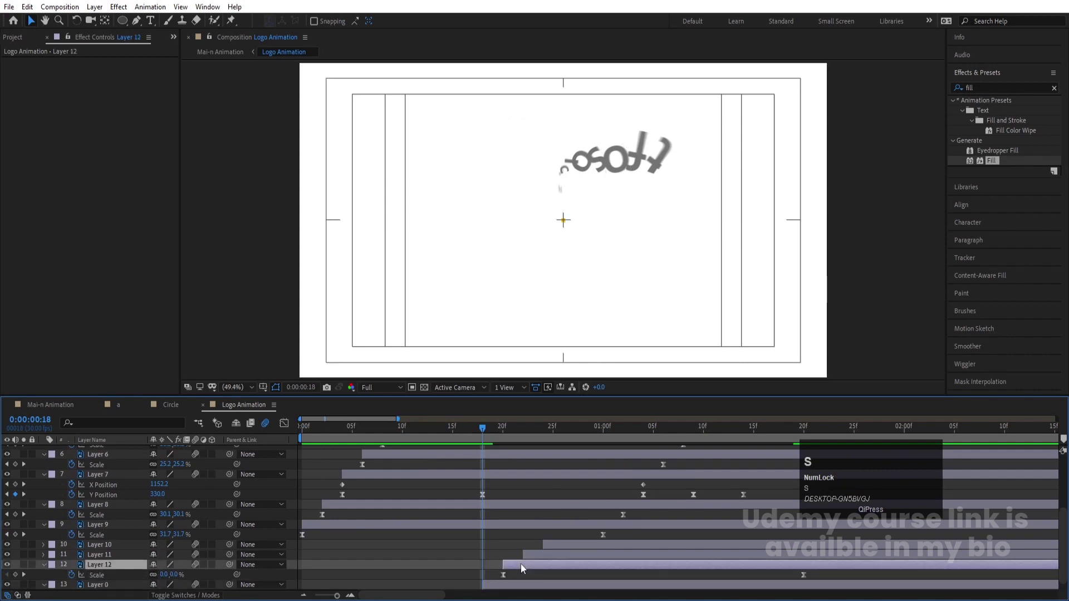
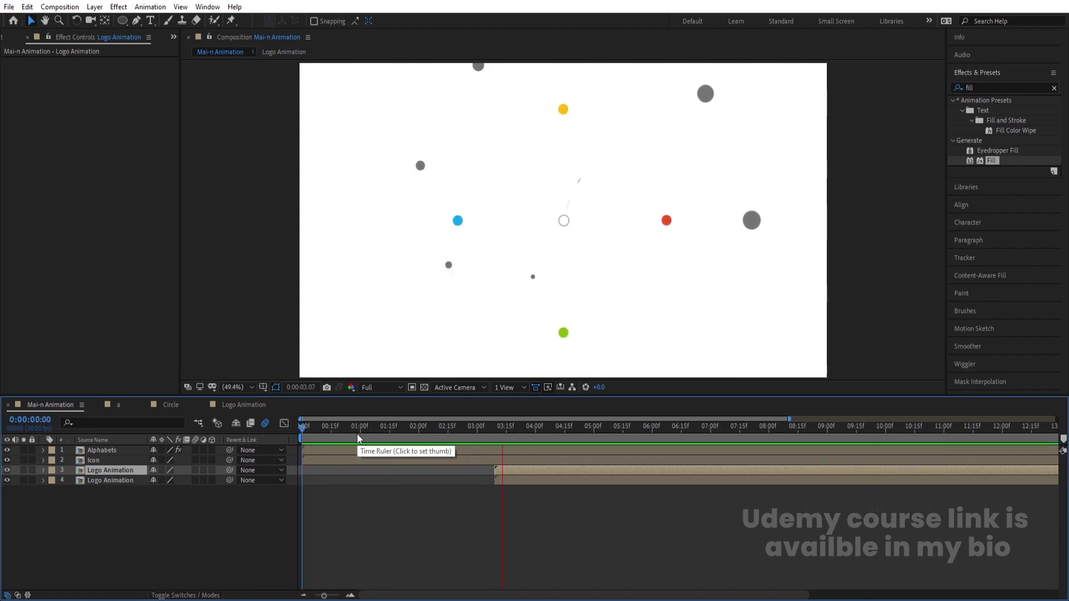
Step: Preview the main comp, then start keyframing the Icon layer's Rotation
{"action": "key", "text": "space"}
{"action": "left_click", "coordinate": [388, 440]}
{"action": "key", "text": "space"}
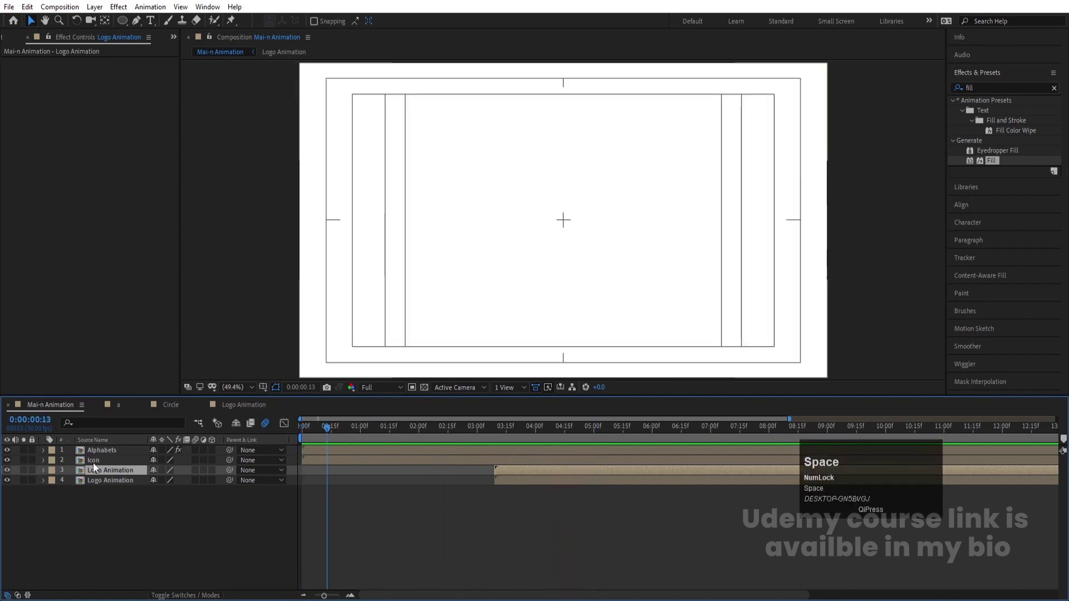
{"action": "left_click", "coordinate": [98, 468]}
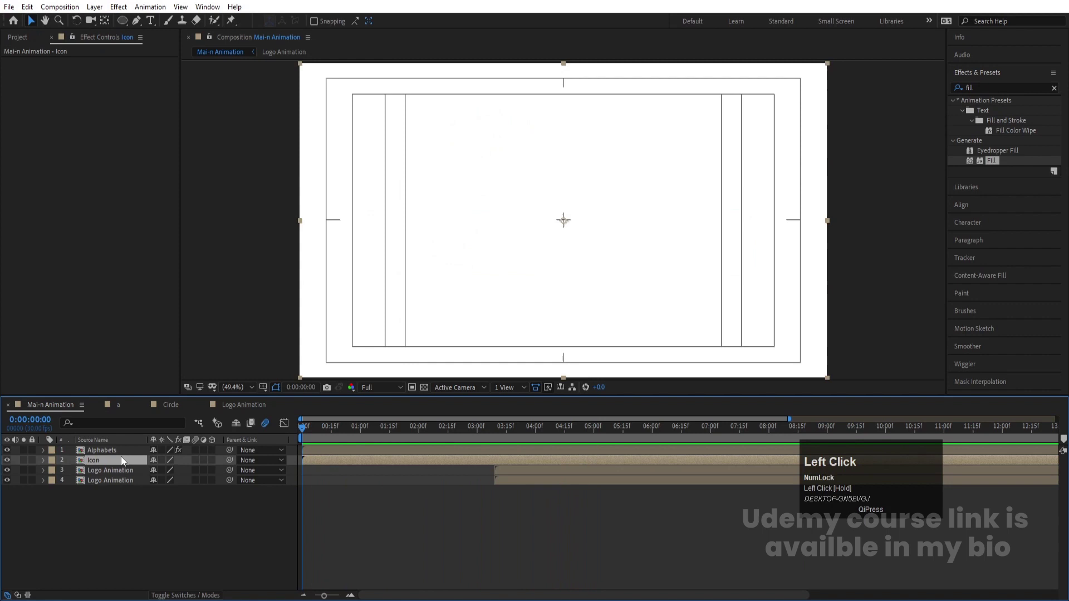
{"action": "key", "text": "r"}
{"action": "left_click", "coordinate": [164, 461]}
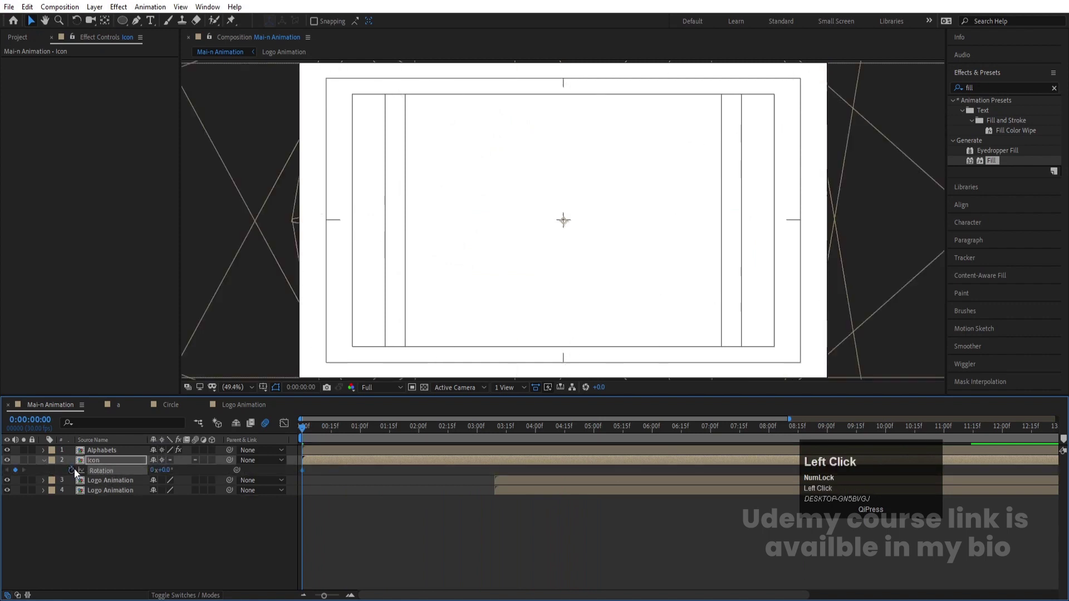
Step: Set the Icon's Rotation end value so it turns 180° over time
{"action": "key", "text": "space"}
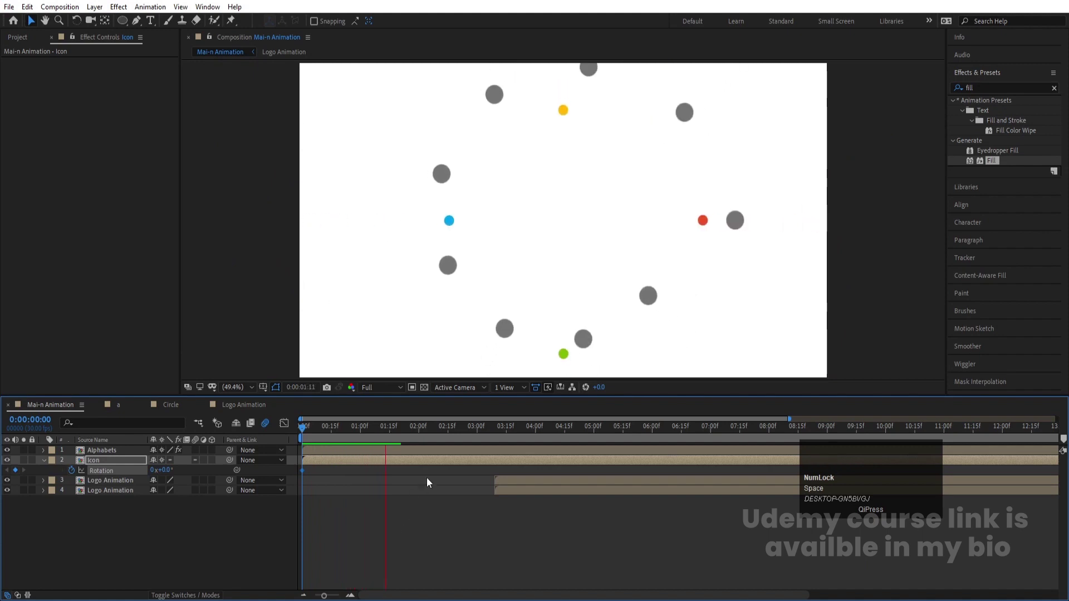
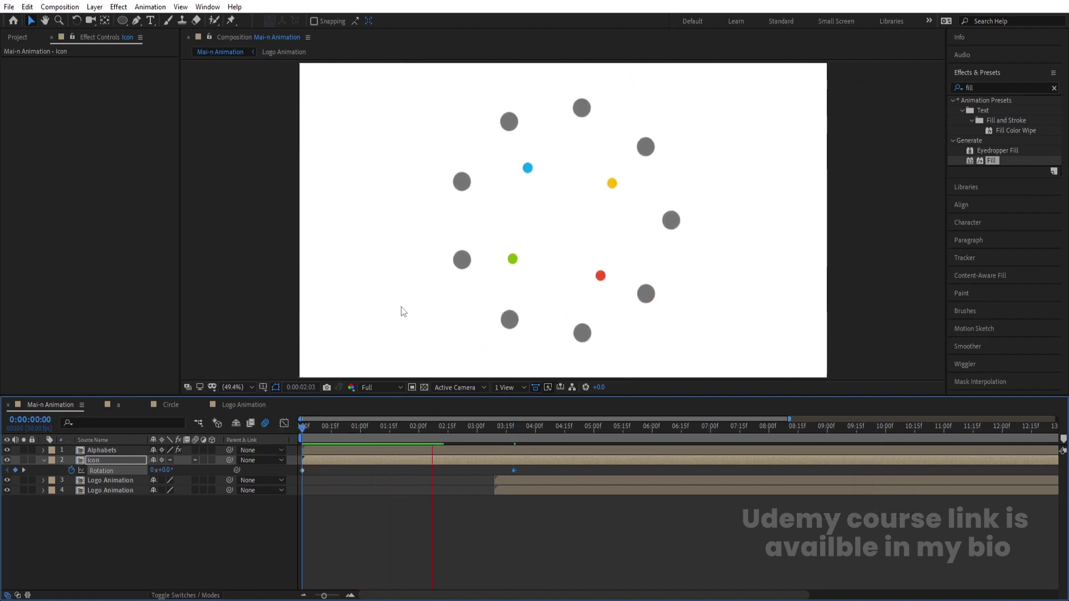
{"action": "key", "text": "space"}
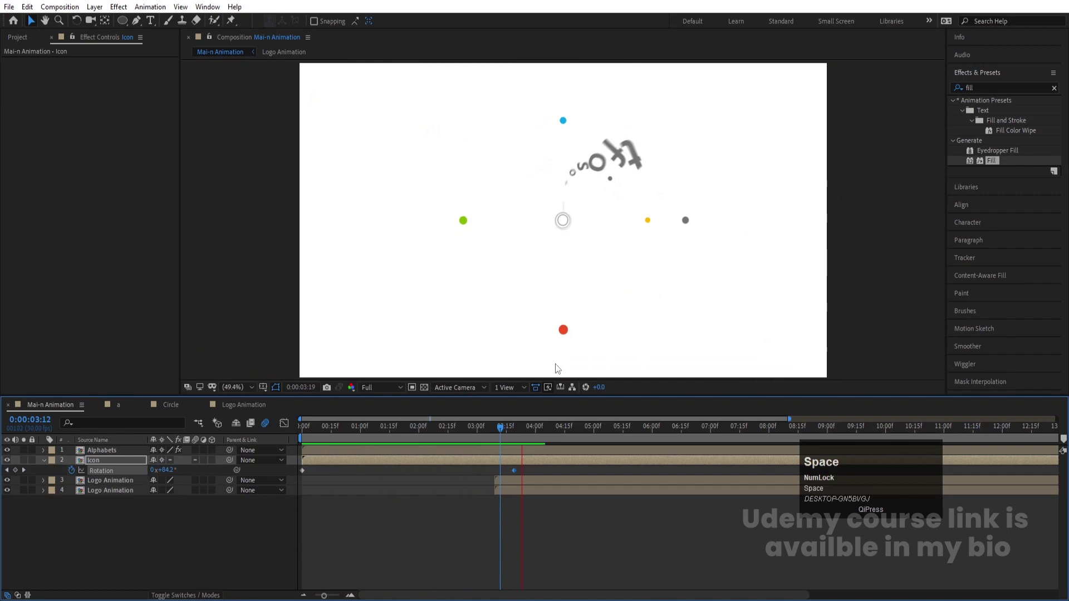
{"action": "key", "text": "j"}
{"action": "left_click", "coordinate": [169, 476]}
{"action": "key", "text": "Return"}
{"action": "left_click_drag", "start_coordinate": [518, 475], "coordinate": [94, 455]}
Step: Adjust the Icon's rotation keyframe values and reveal Rotation on the Alphabets layer
{"action": "key", "text": "r"}
{"action": "left_click", "coordinate": [76, 460]}
{"action": "key", "text": "k"}
{"action": "left_click", "coordinate": [171, 464]}
{"action": "key", "text": "-"}
{"action": "key", "text": "Return"}
{"action": "left_click", "coordinate": [314, 440]}
{"action": "key", "text": "space"}
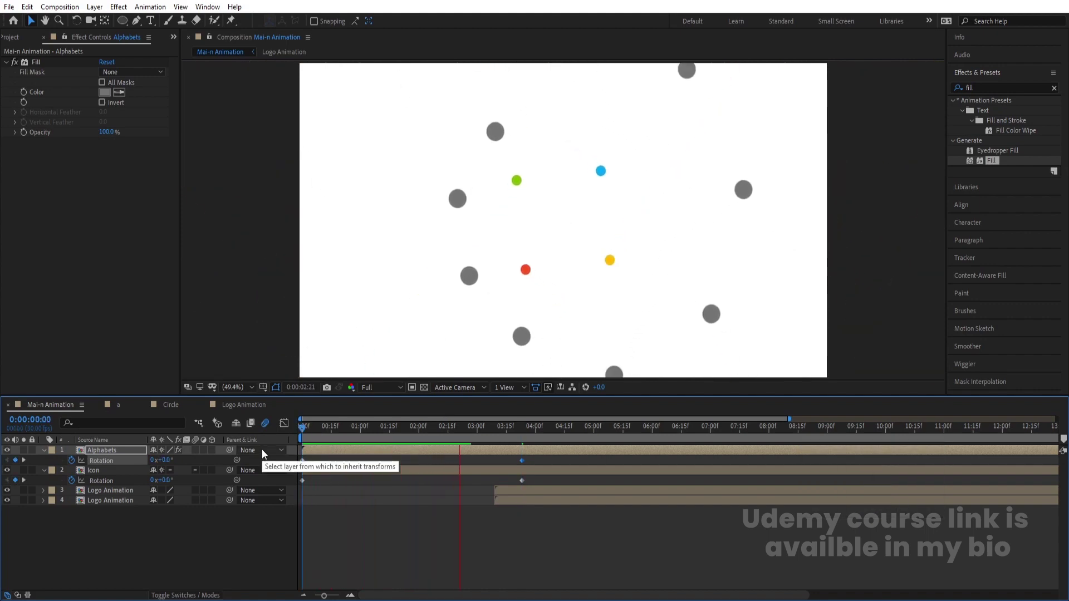
Step: Create a new white solid layer (Ctrl+Y)
{"action": "key", "text": "space"}
{"action": "left_click", "coordinate": [217, 543]}
{"action": "key", "text": "ctrl+y"}
{"action": "key", "text": "Return"}
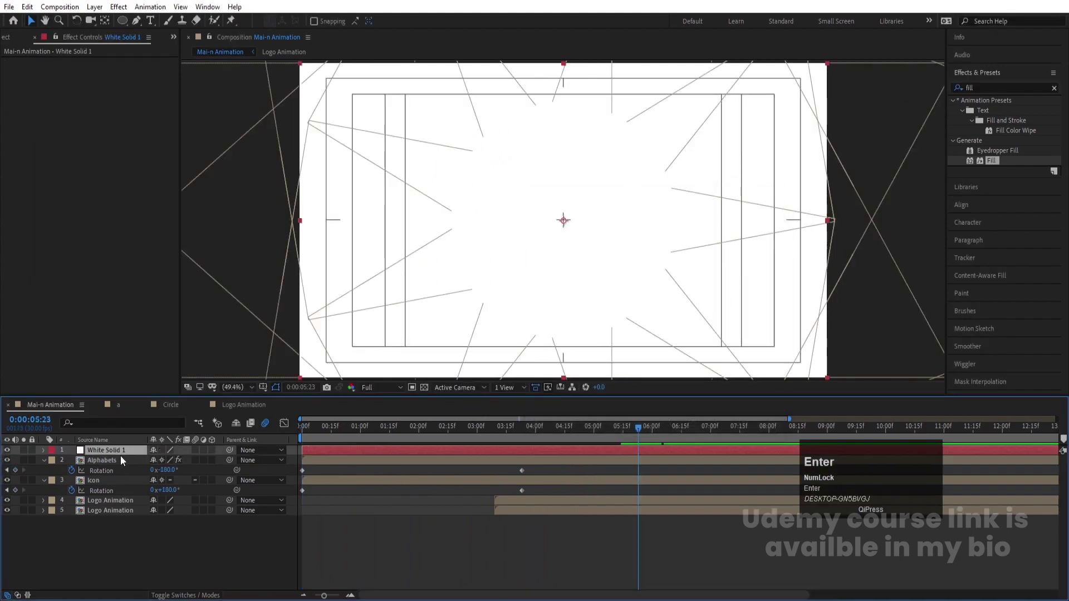
Step: Move White Solid 1 to the bottom of the stack and play back the finished animation
{"action": "left_click_drag", "start_coordinate": [121, 455], "coordinate": [163, 546]}
{"action": "key", "text": "space"}
{"action": "left_click", "coordinate": [714, 430]}
{"action": "key", "text": "n"}
{"action": "key", "text": "space"}
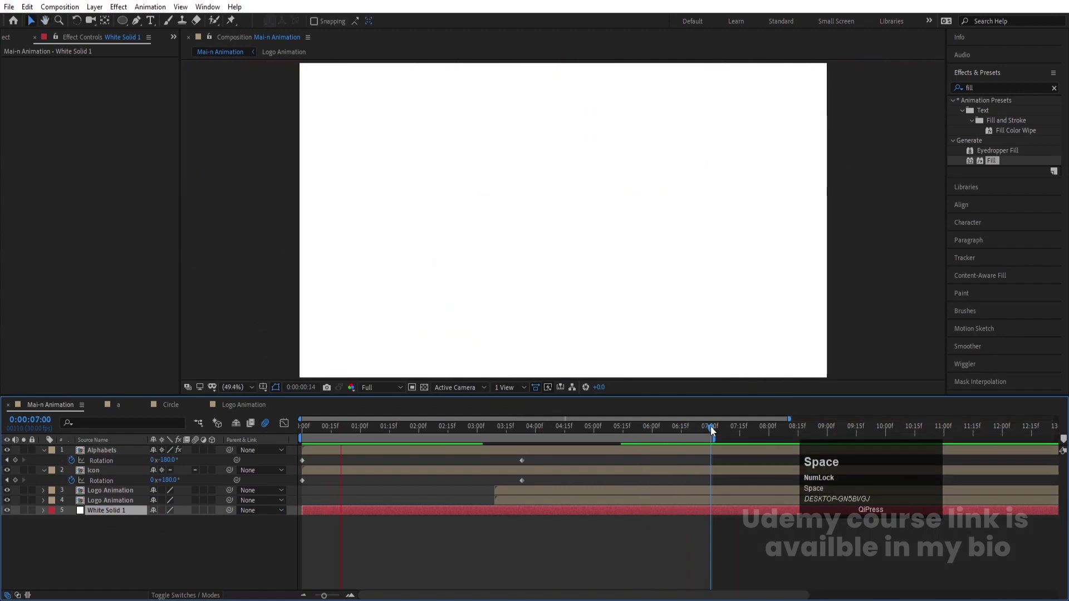